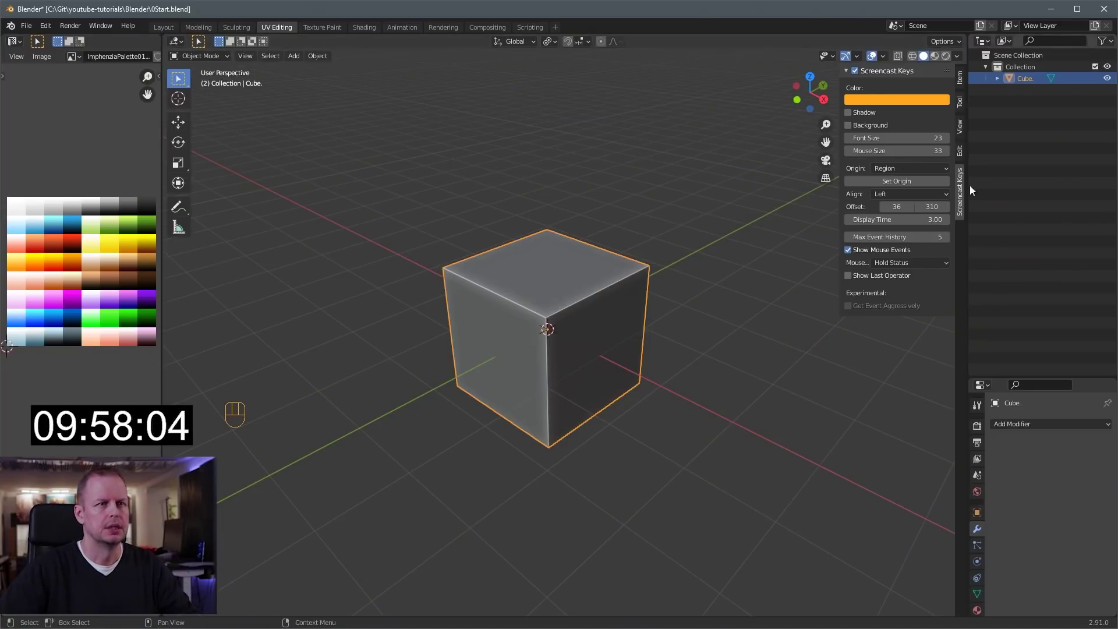
Enter Edit Mode and apply AutoMirror so the cube is halved and mirrored across X
left_click(964, 154)
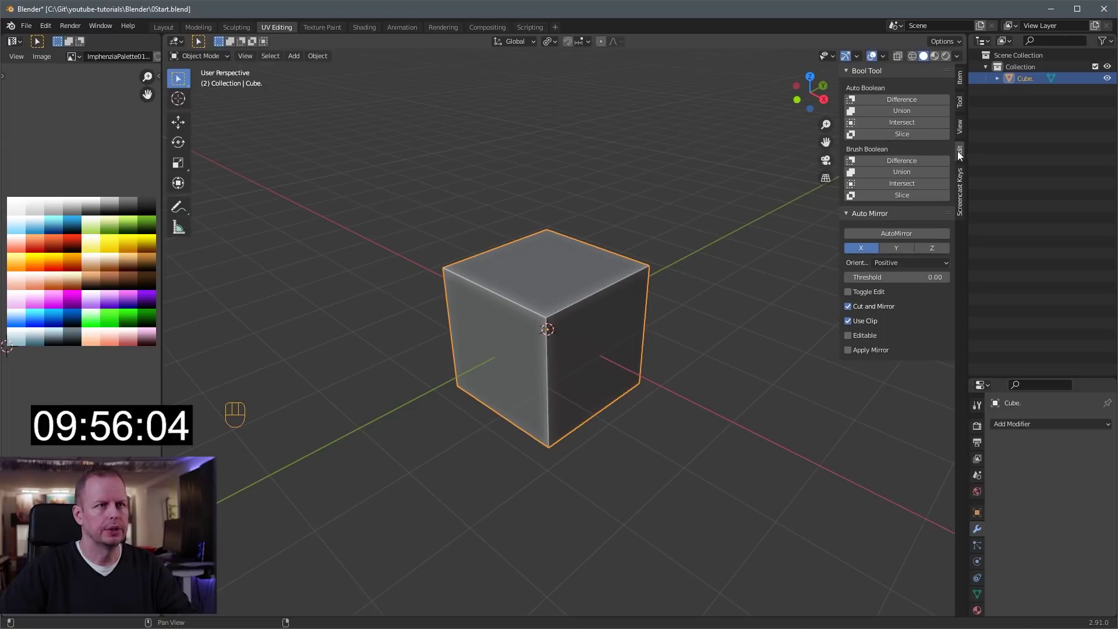
key("Tab")
left_click(578, 302)
From the side view, raise the half cube along Z until it rests on the ground at the origin
key("KP_1")
key("KP_3")
left_click_drag(538, 304, 627, 259)
key("KP_1")
key("KP_3")
left_click_drag(553, 346, 563, 268)
left_click_drag(570, 283, 569, 306)
key("KP_3")
left_click_drag(598, 194, 601, 310)
left_click_drag(563, 374, 566, 278)
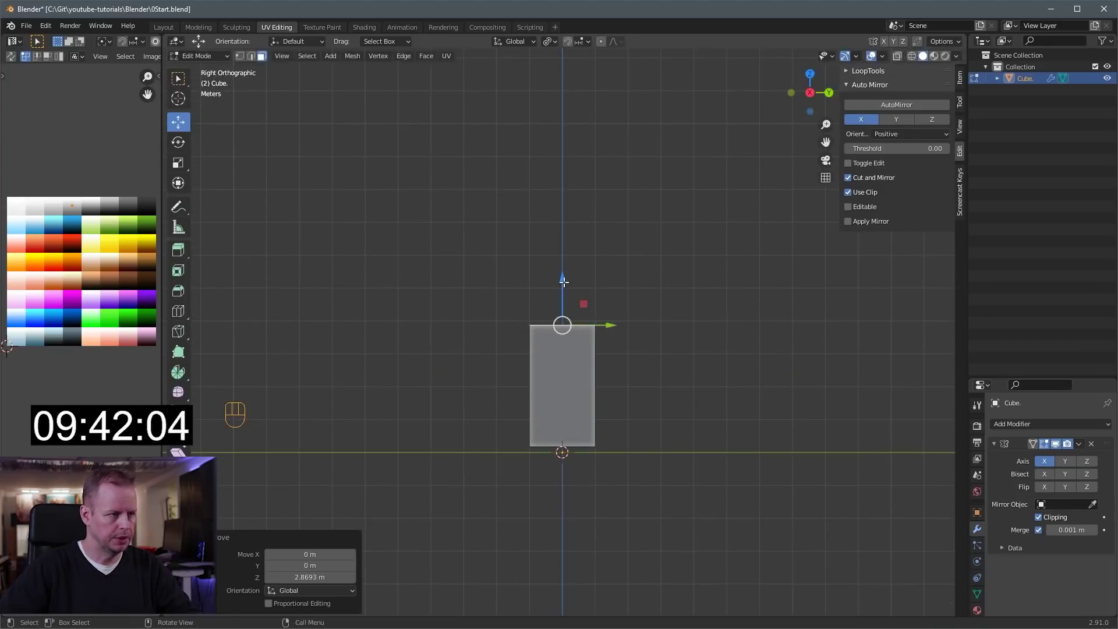
Scale the mesh along Y to about seven times its length, forming a long bus body
left_click_drag(553, 313, 657, 337)
key("3")
left_click(577, 404)
key("a")
left_click_drag(686, 379, 651, 383)
key("s")
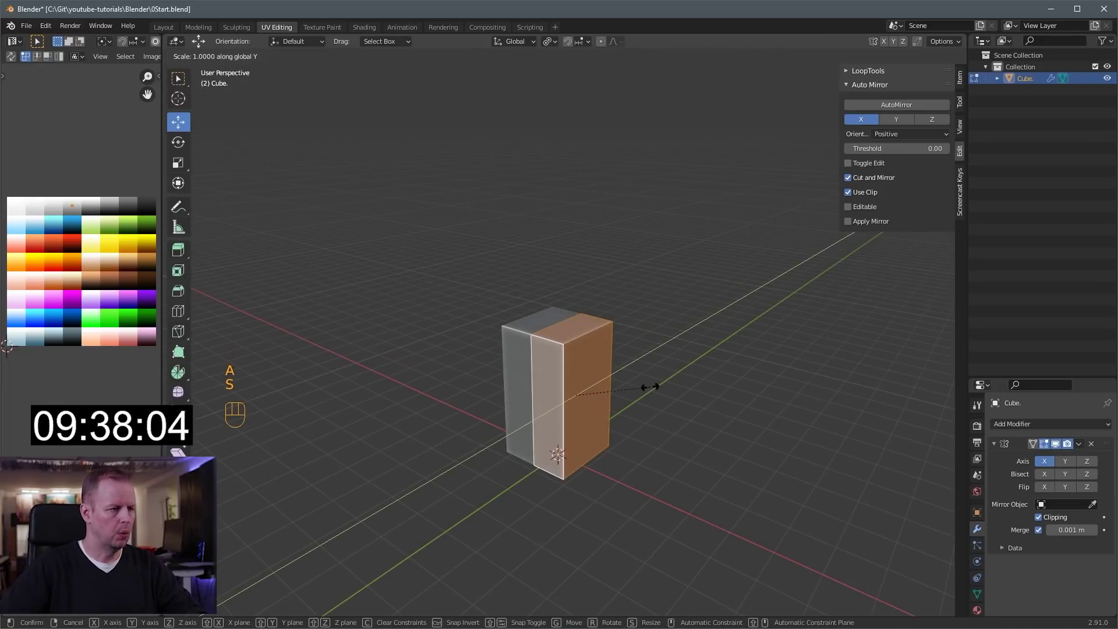
Orbit to inspect the long body and pick its side face for a loop cut near the bottom
left_click_drag(555, 380, 643, 295)
middle_click(610, 272)
left_click(631, 321)
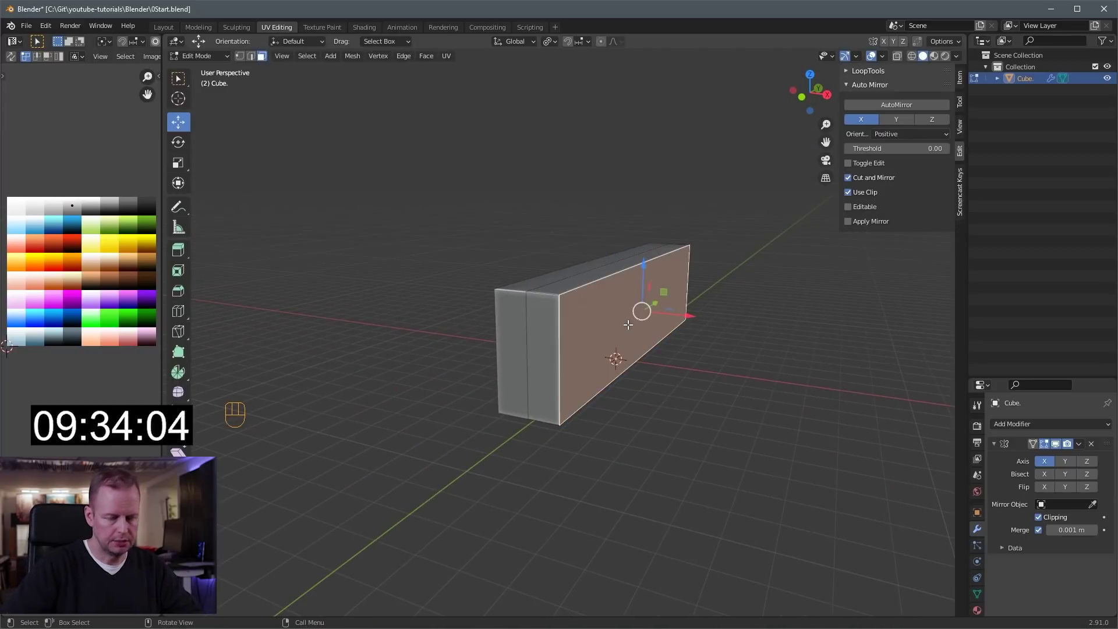
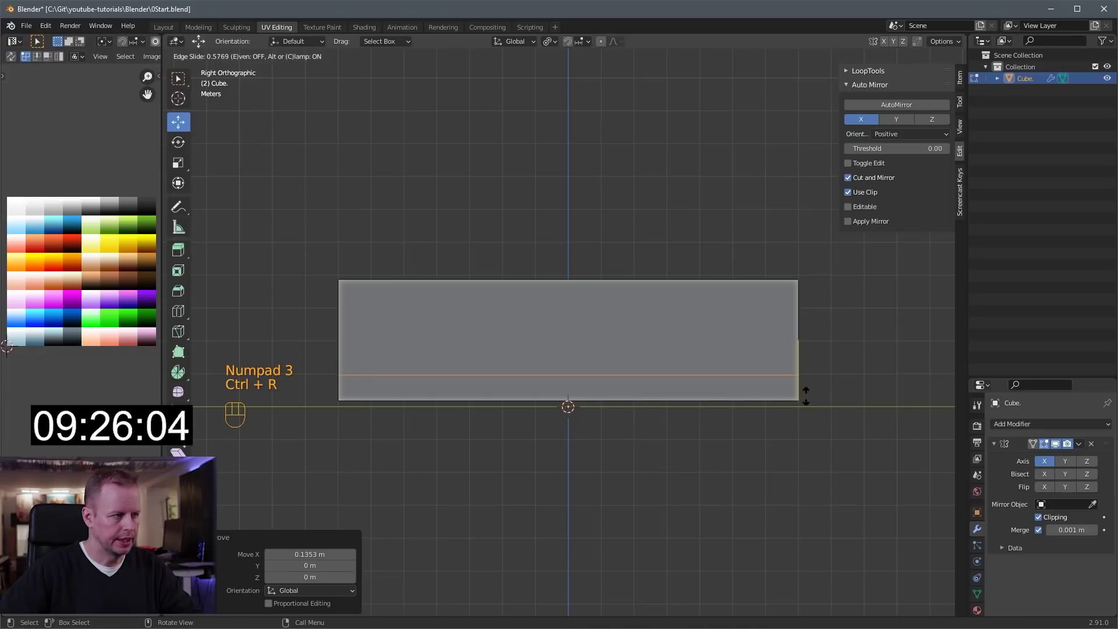
Add three horizontal edge loops along the lower part of the bus side
key("ctrl+r")
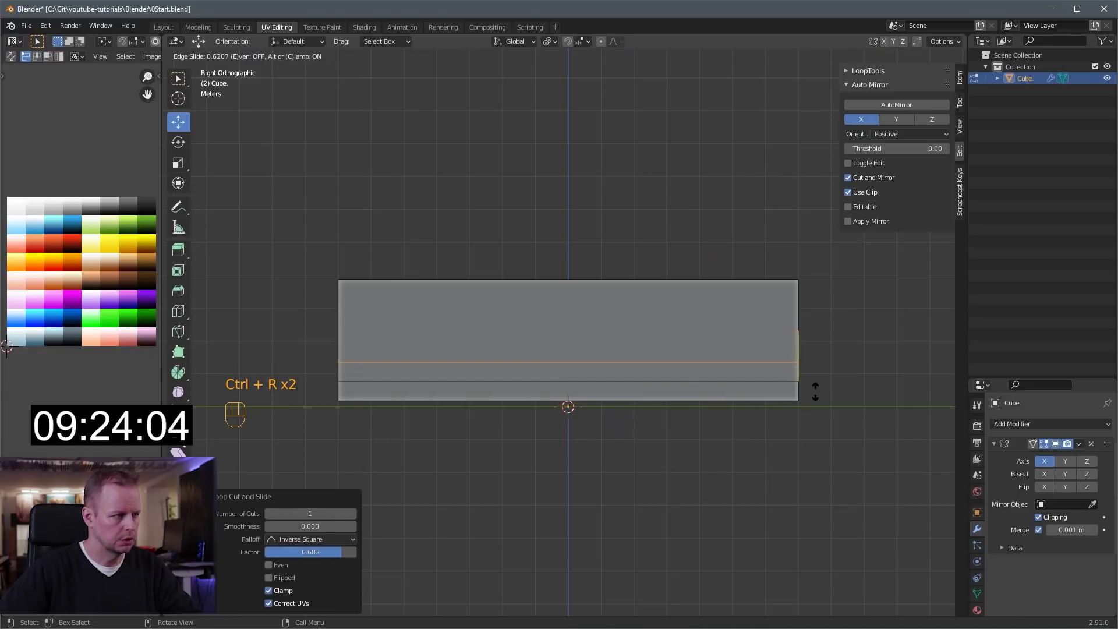
key("ctrl+r")
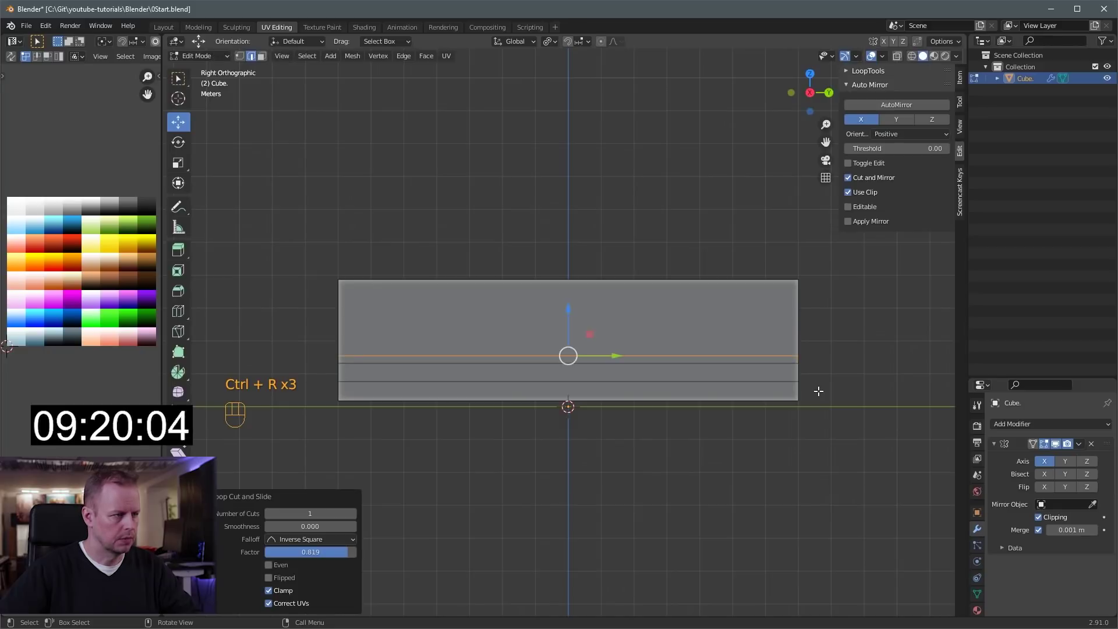
key("ctrl+r")
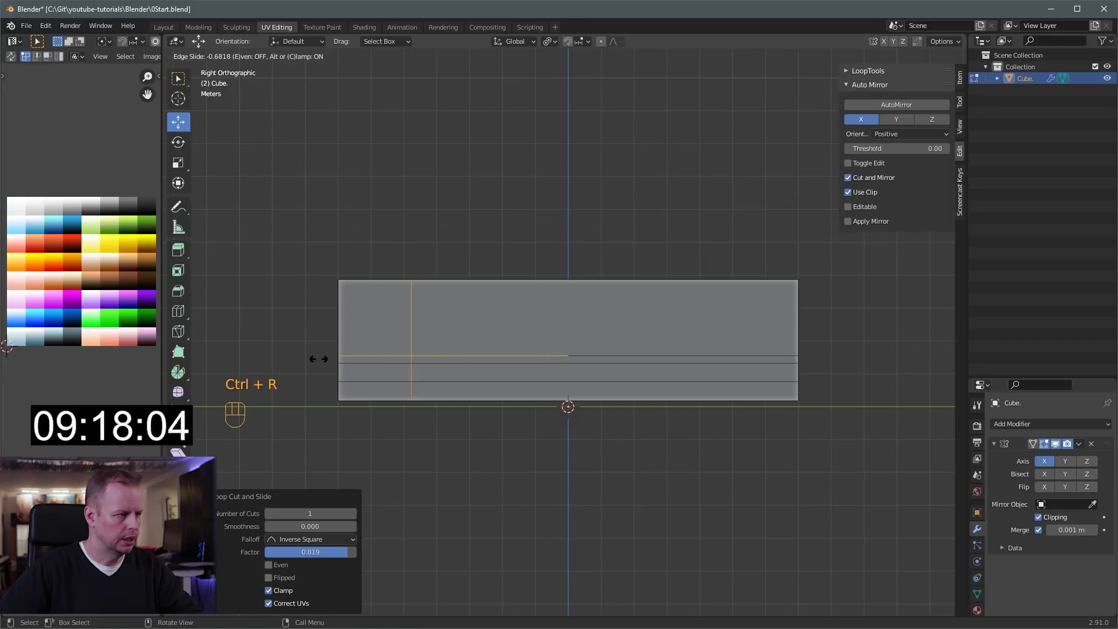
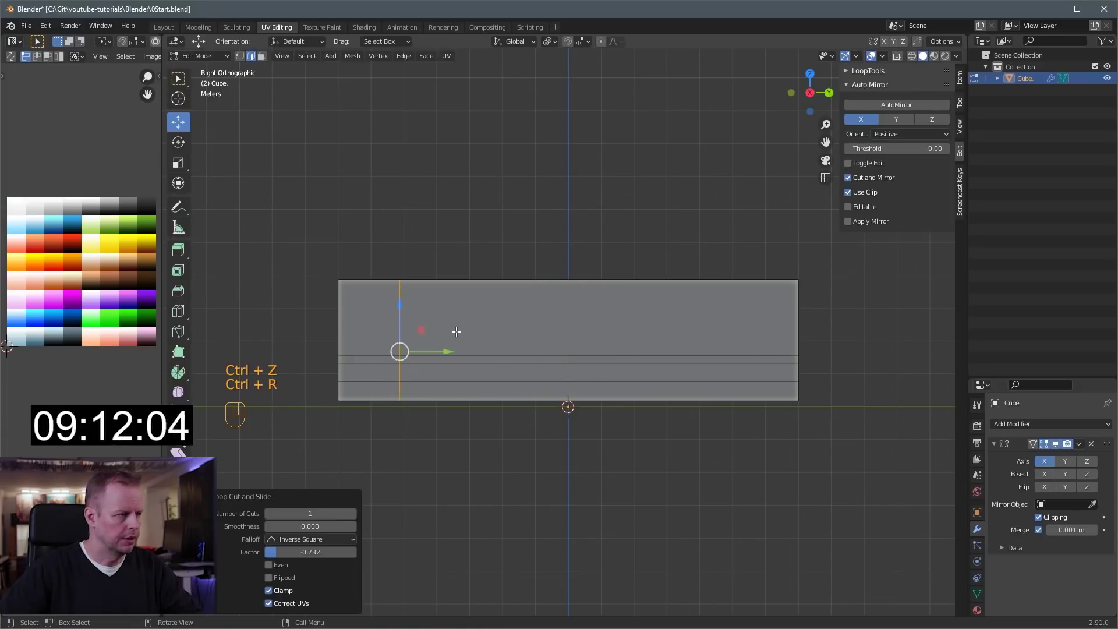
Add several vertical edge loops dividing the body toward the rear end
key("ctrl+r")
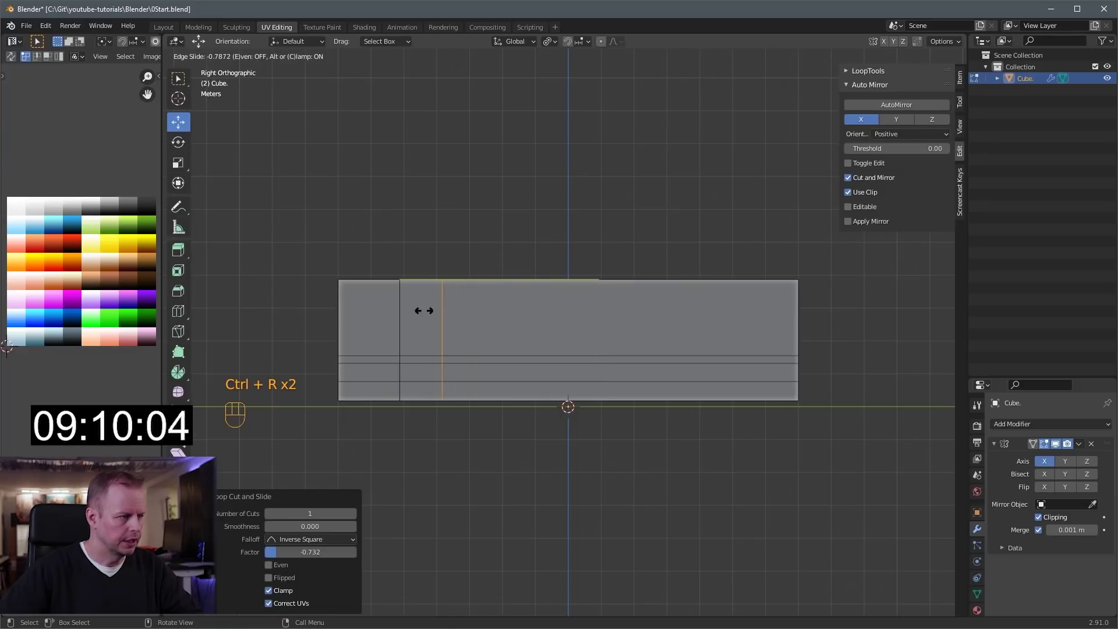
key("ctrl+r")
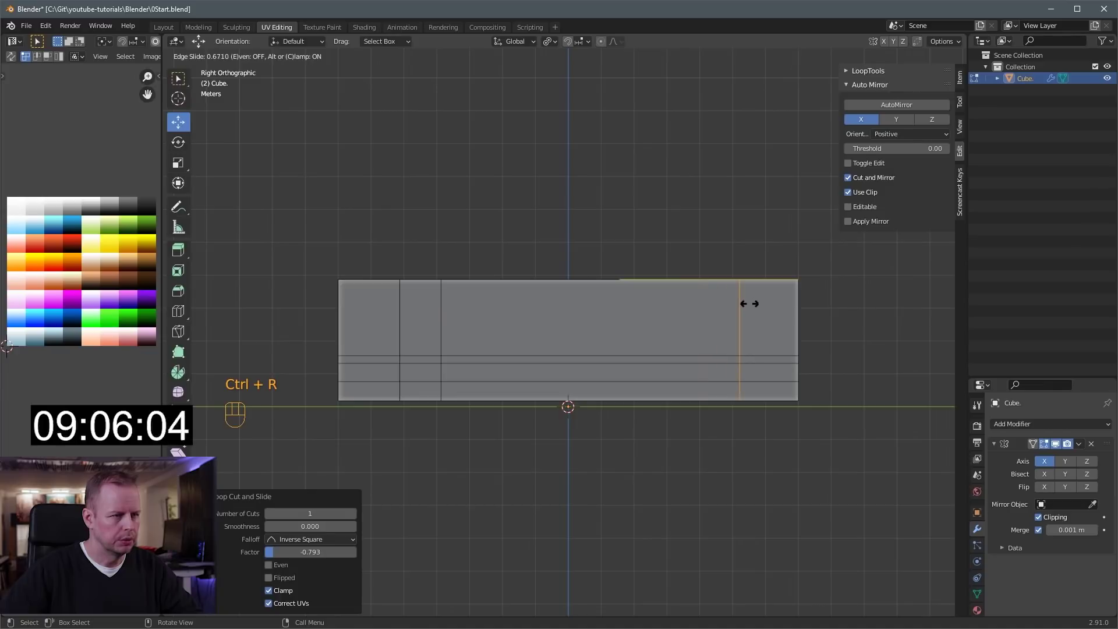
key("ctrl+r")
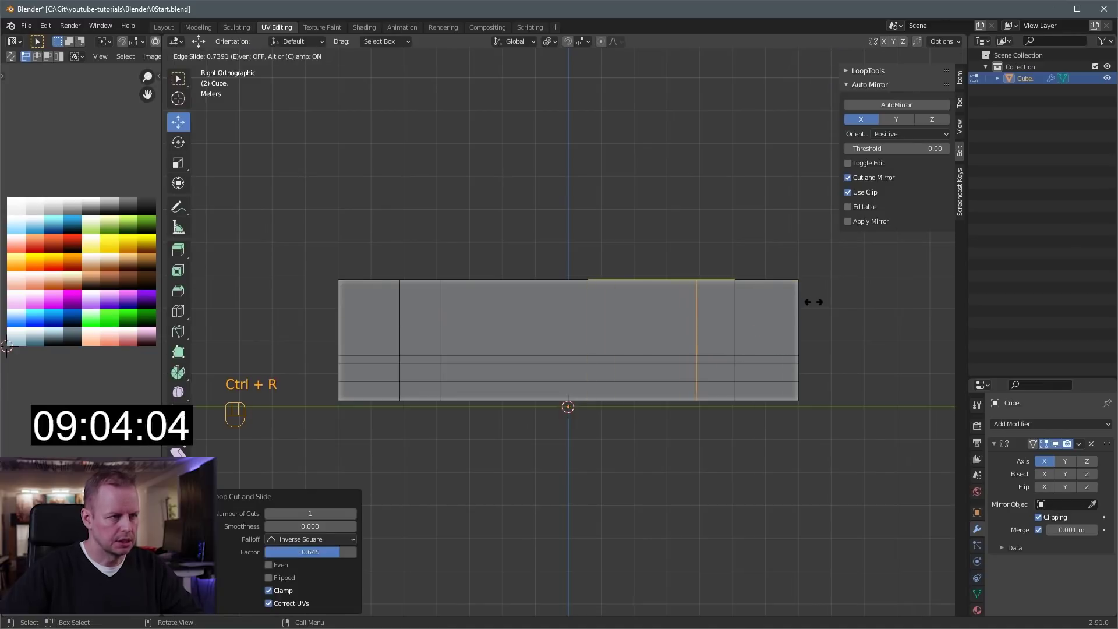
key("ctrl+r")
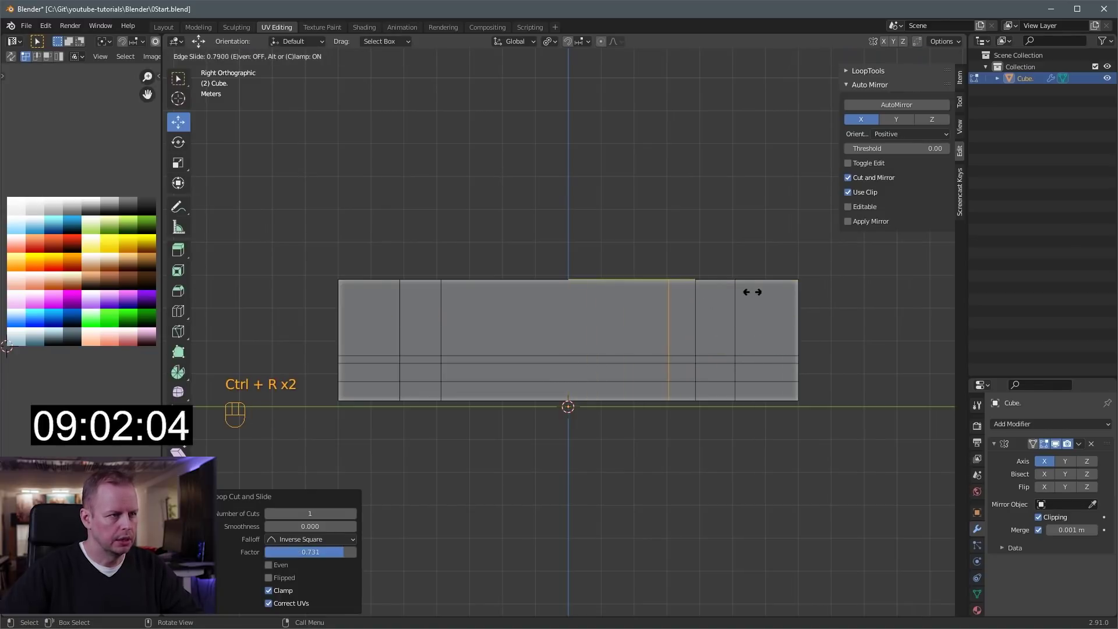
key("ctrl+r")
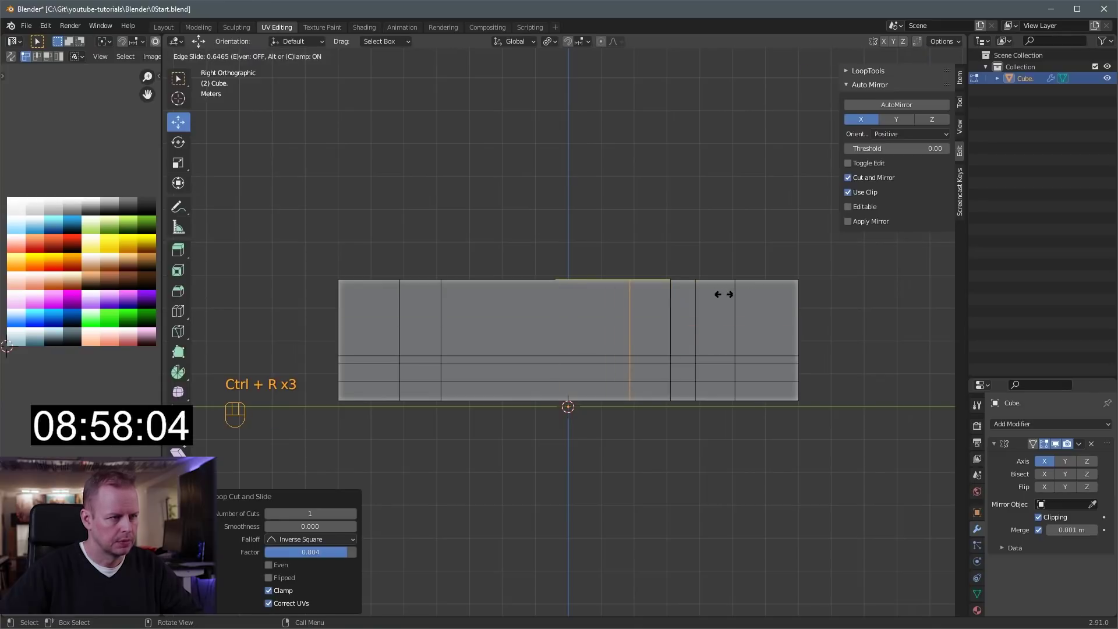
key("ctrl+r")
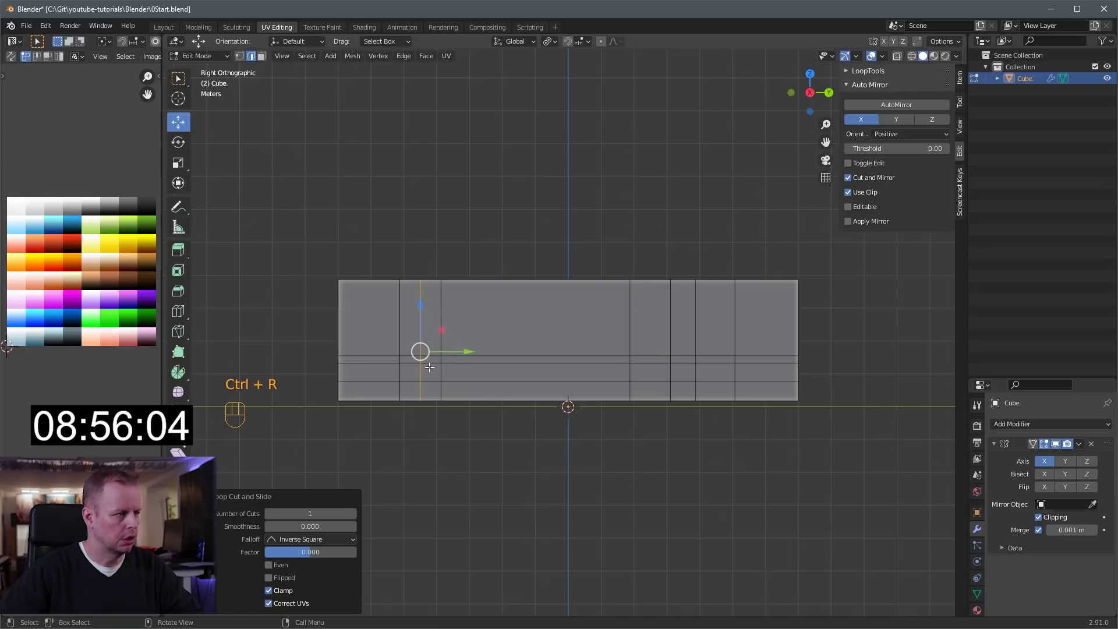
key("ctrl+r")
key("ctrl+r")
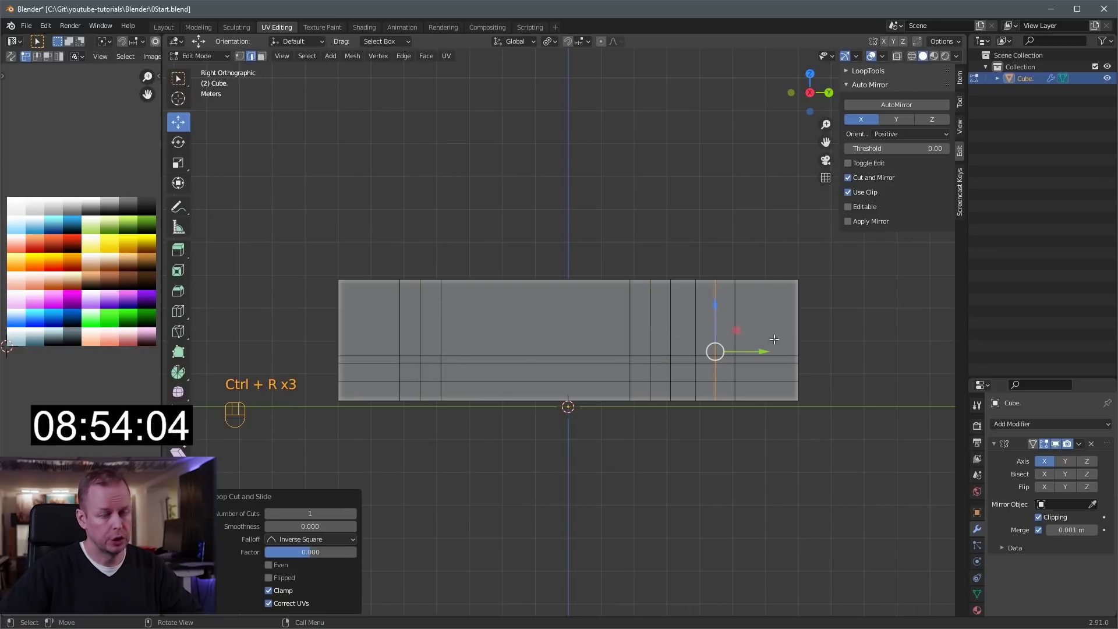
In face select mode, pick the first lower side panels that will become luggage doors
left_click(753, 322)
left_click(509, 349)
key("3")
left_click(613, 344)
left_click(639, 339)
left_click_drag(639, 382, 645, 399)
middle_click(658, 370)
Paint-select the remaining lower side panels to complete the luggage-door selection
key("c")
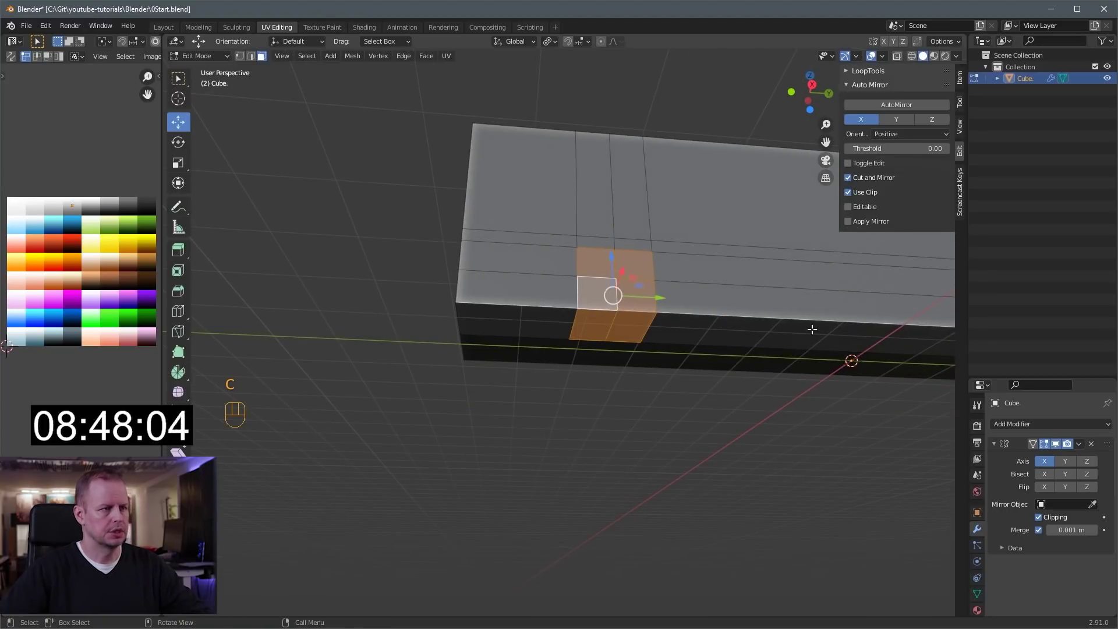
left_click(783, 333)
key("c")
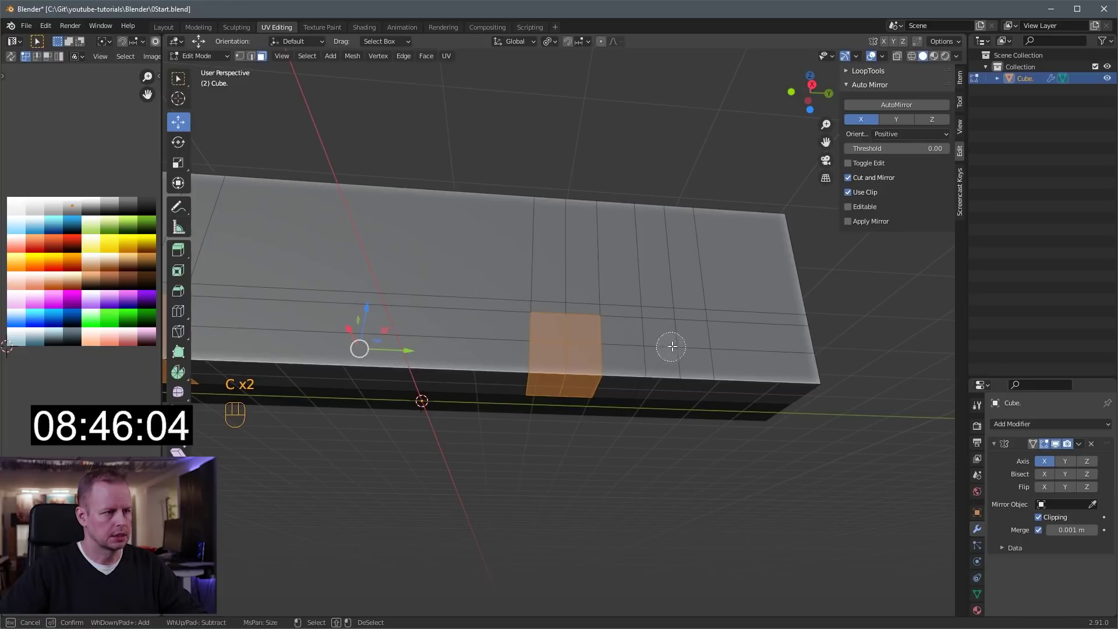
left_click_drag(580, 346, 666, 364)
left_click_drag(565, 349, 505, 351)
left_click_drag(547, 351, 755, 321)
left_click_drag(745, 336, 747, 314)
Inset the selected door panels with a small thickness to give each a thin border
key("|")
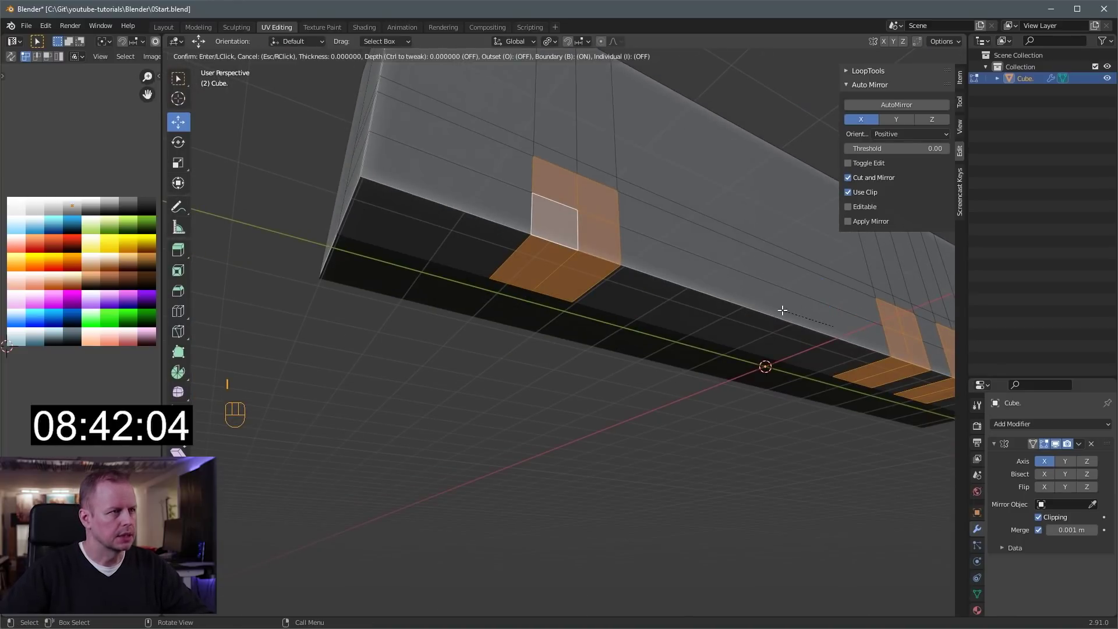
key("|")
key("i")
key("|")
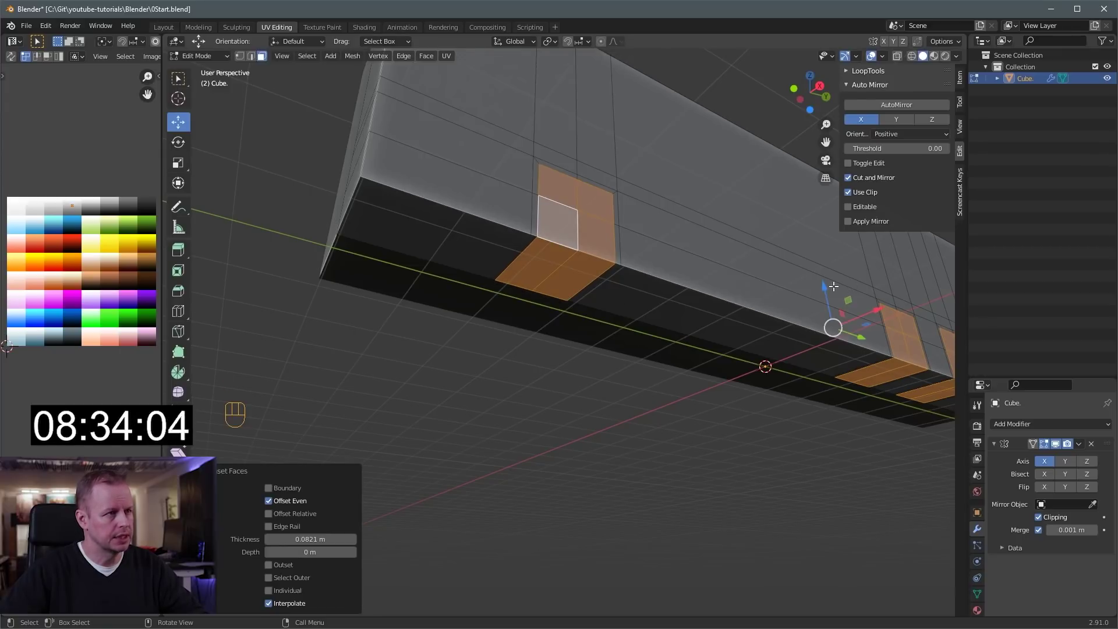
left_click_drag(648, 273, 631, 327)
left_click(689, 326)
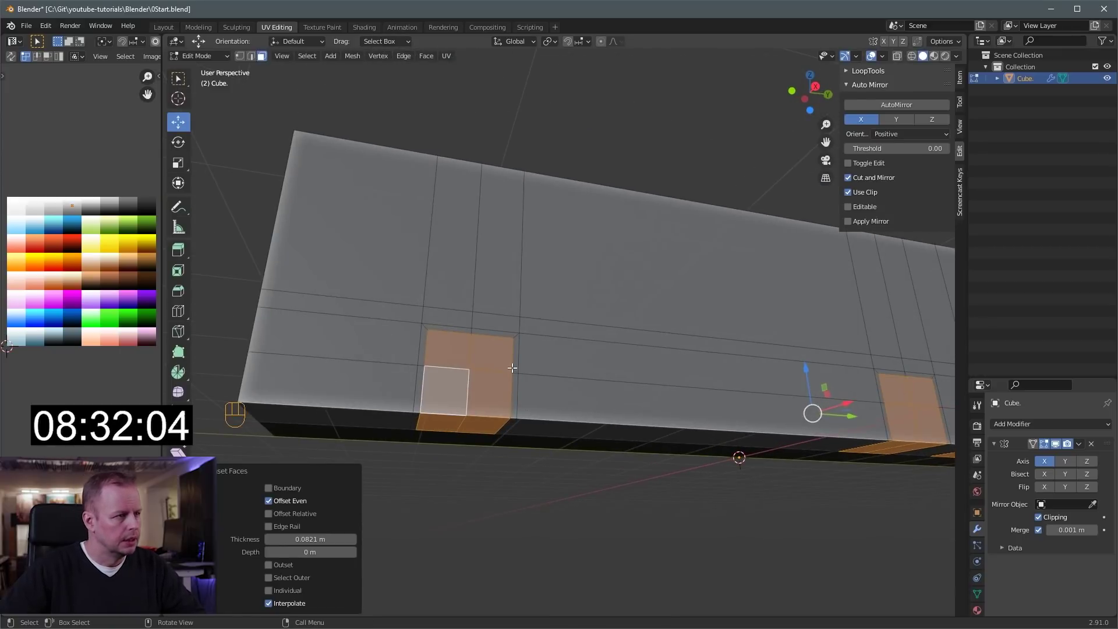
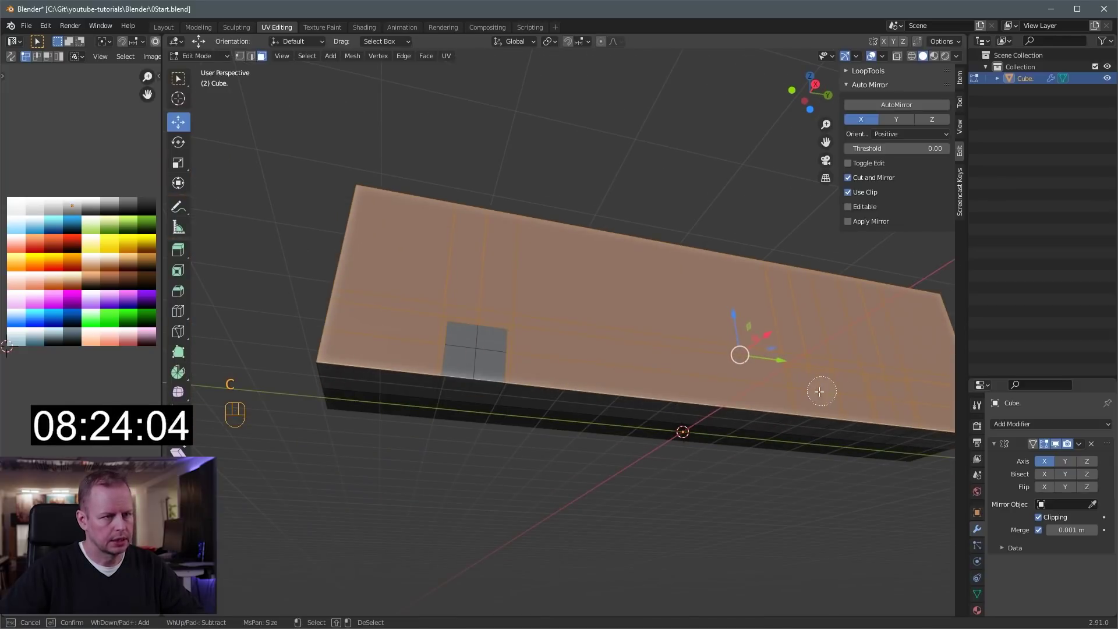
Select the bus side faces and extrude them, checking from the front view
left_click_drag(652, 359, 705, 372)
left_click_drag(750, 371, 705, 381)
key("e")
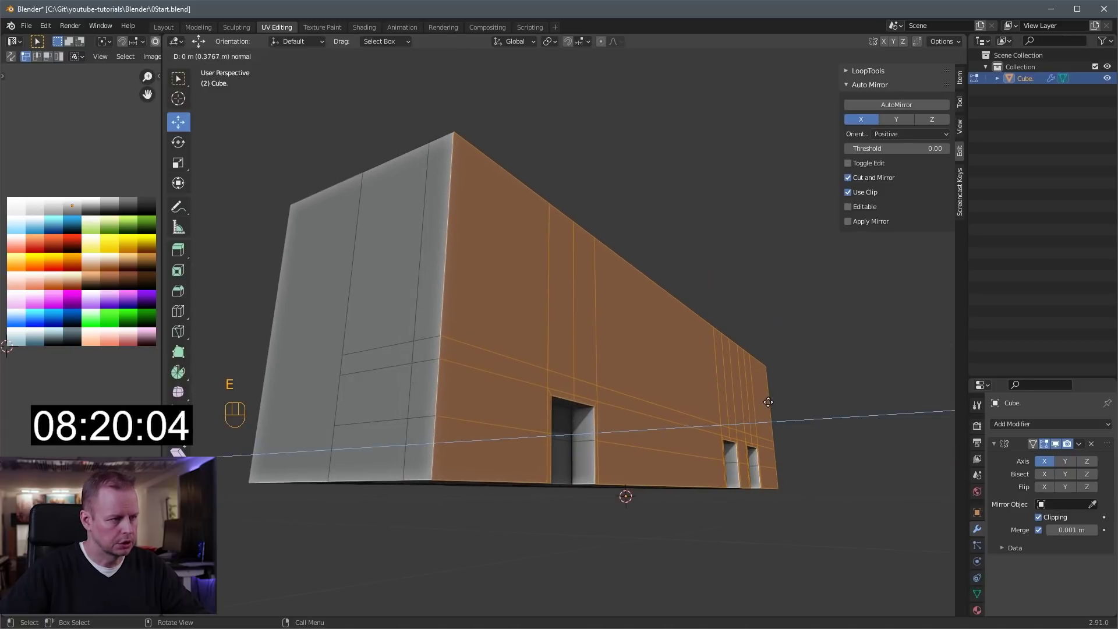
key("KP_1")
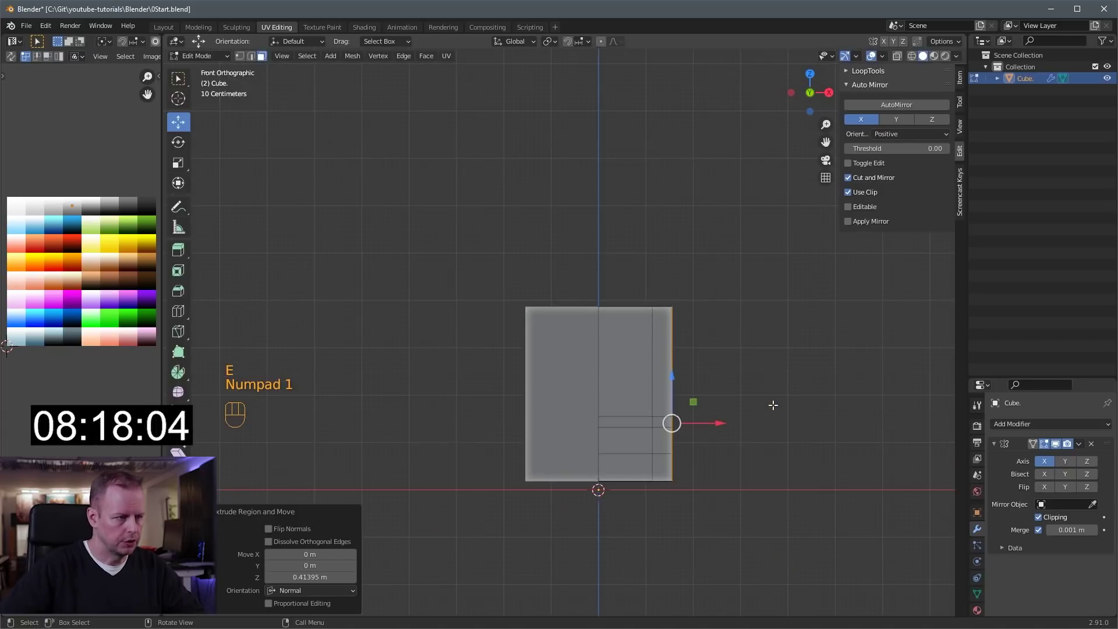
left_click(723, 422)
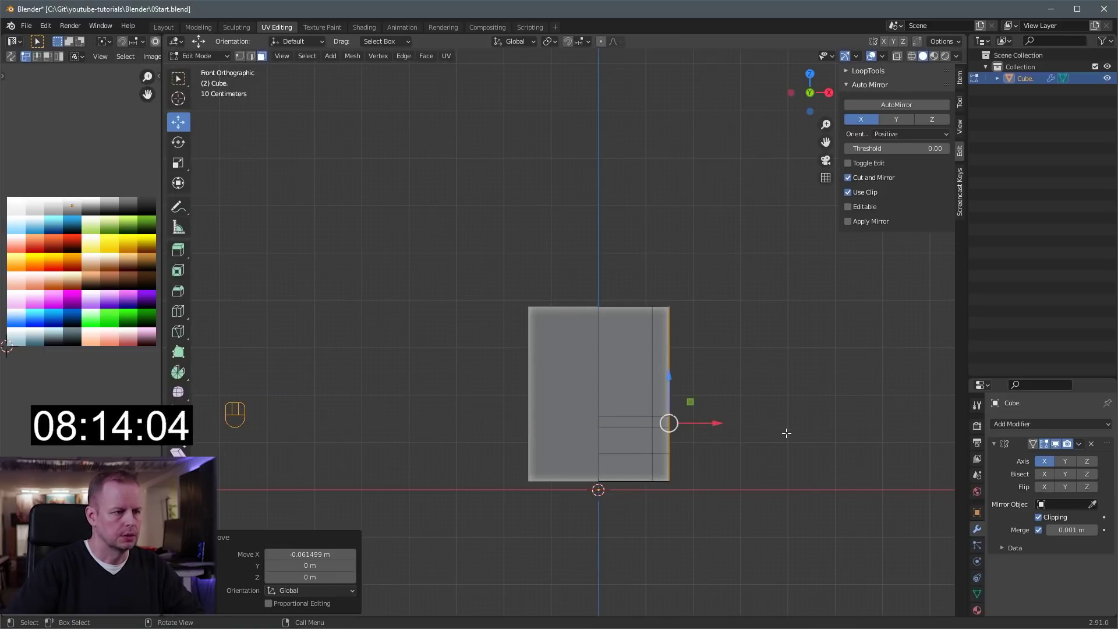
Move the extruded side out along X by about 0.06 m so the doors sit recessed
key("KP_3")
left_click_drag(577, 403, 598, 374)
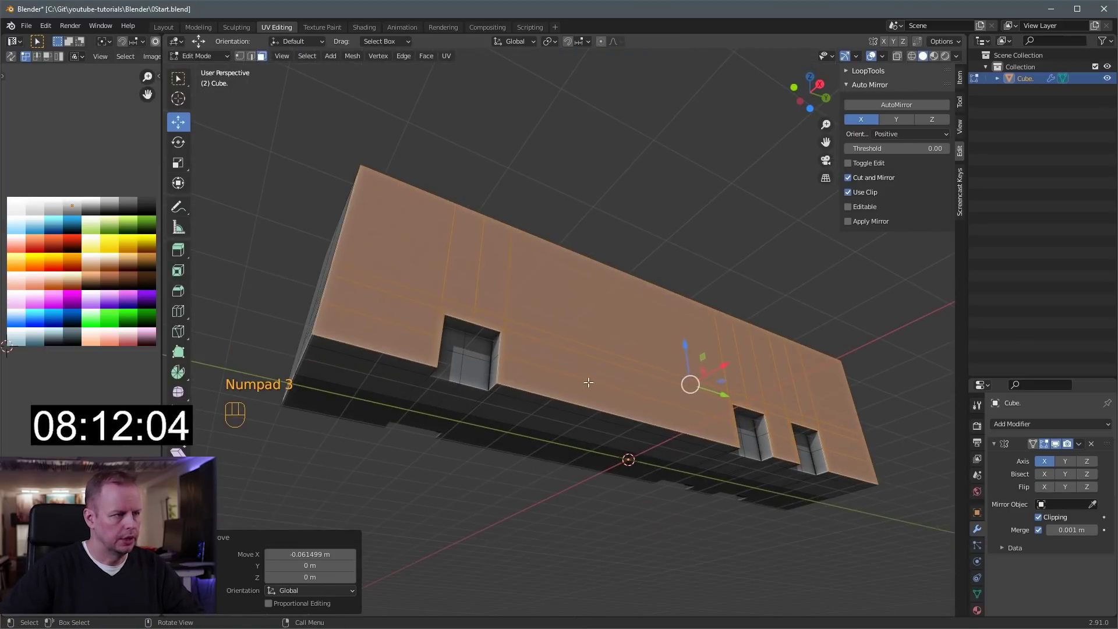
left_click_drag(508, 319, 511, 308)
middle_click(525, 318)
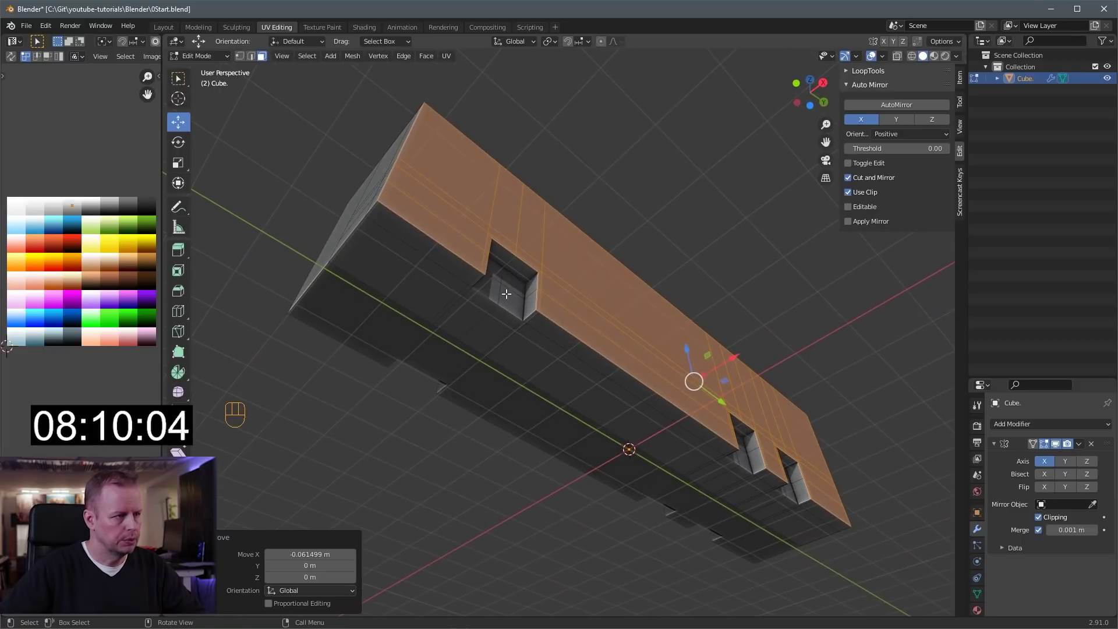
key("KP_1")
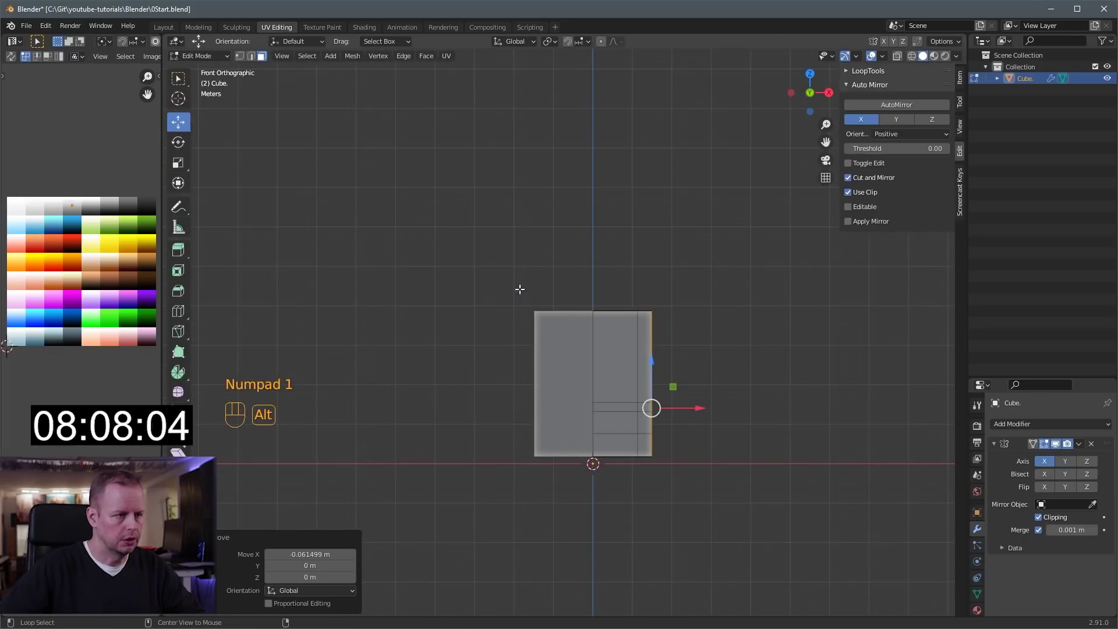
key("alt+z")
key("a")
key("a")
key("1")
key("1")
key("b")
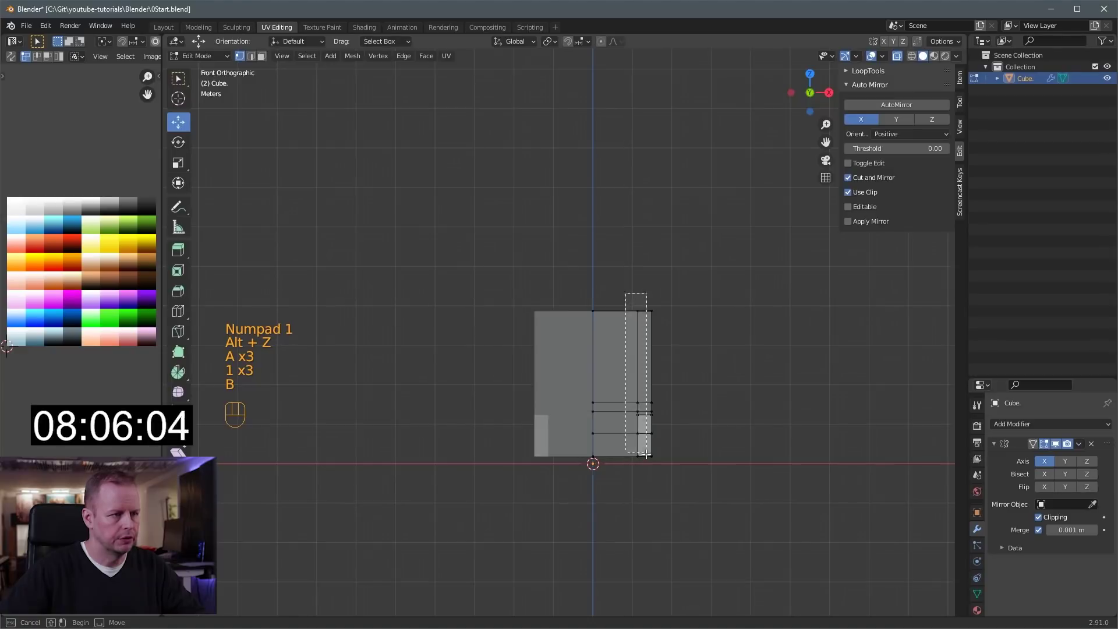
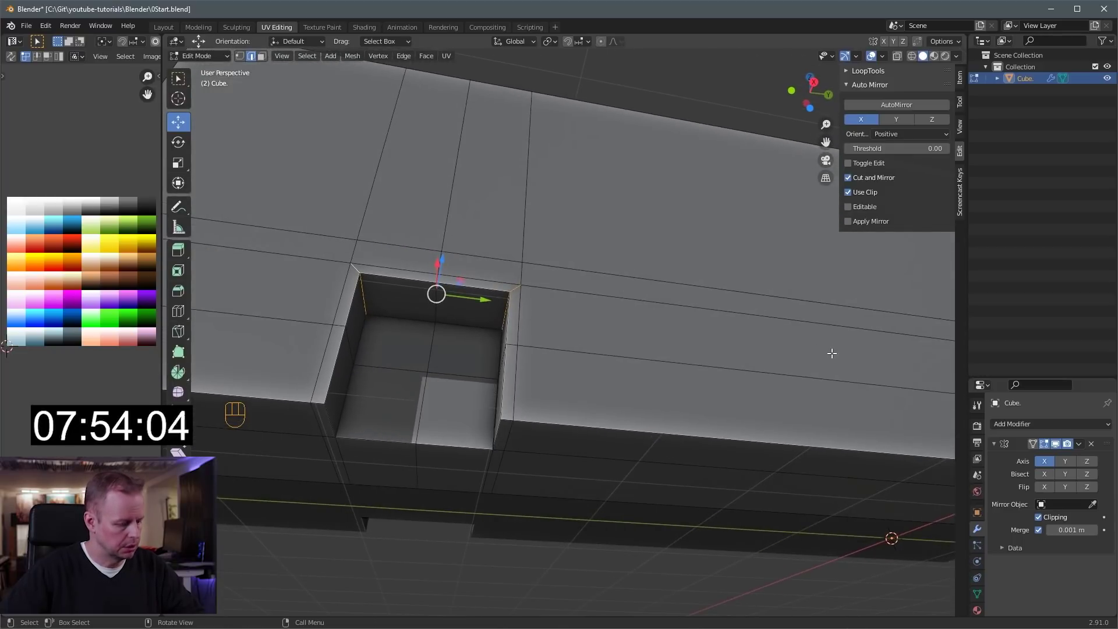
Select the top edges of both wheel arches along the bus side
key("x")
key("s")
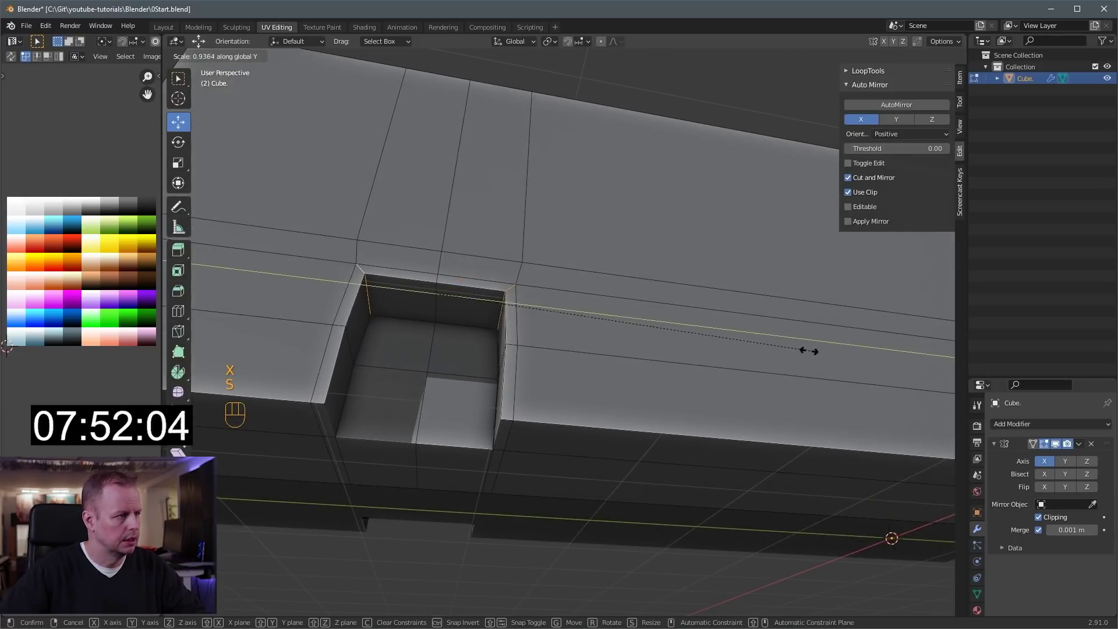
left_click(792, 344)
middle_click(750, 348)
middle_click(730, 377)
left_click(561, 367)
left_click(538, 346)
left_click_drag(566, 338, 620, 354)
left_click(710, 400)
left_click(700, 401)
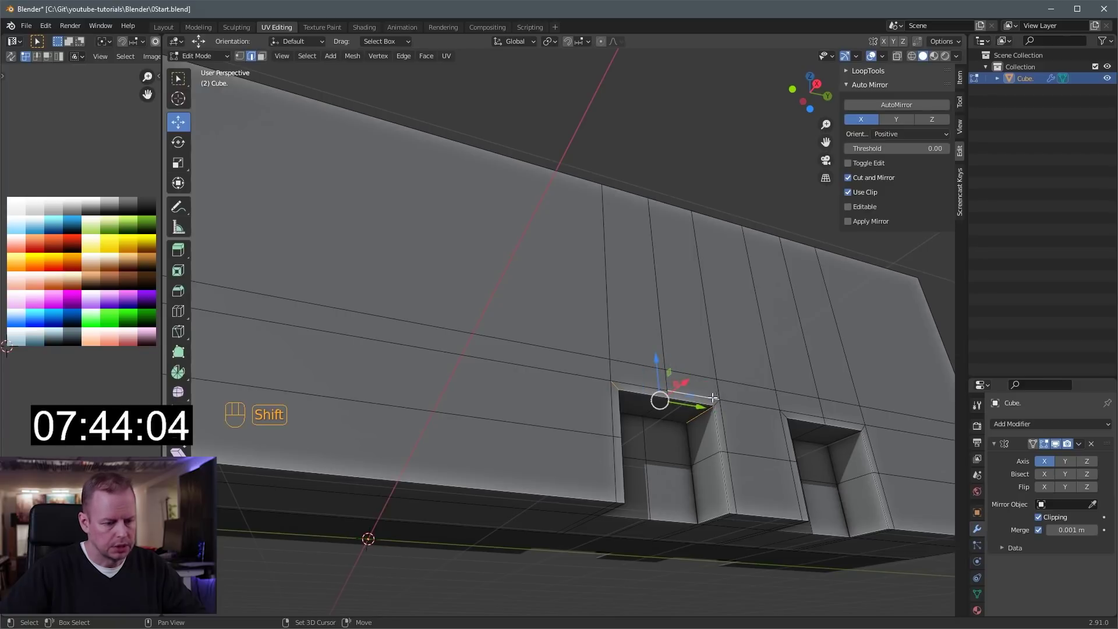
left_click(720, 400)
Scale the arch top edges inward along Y so the upper corners become angled chamfers
key("s")
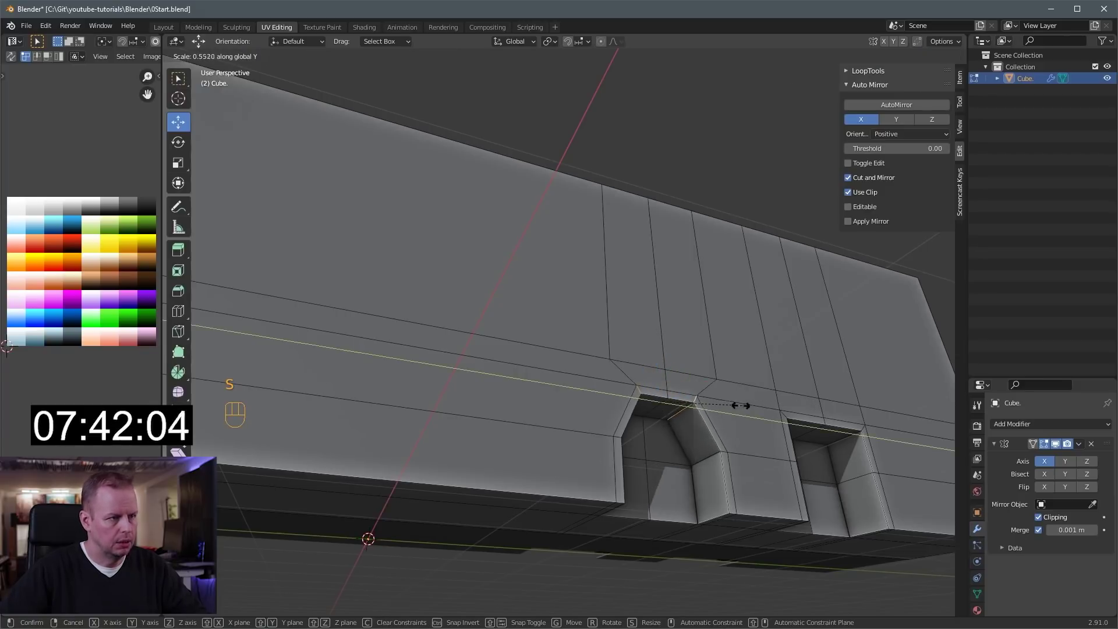
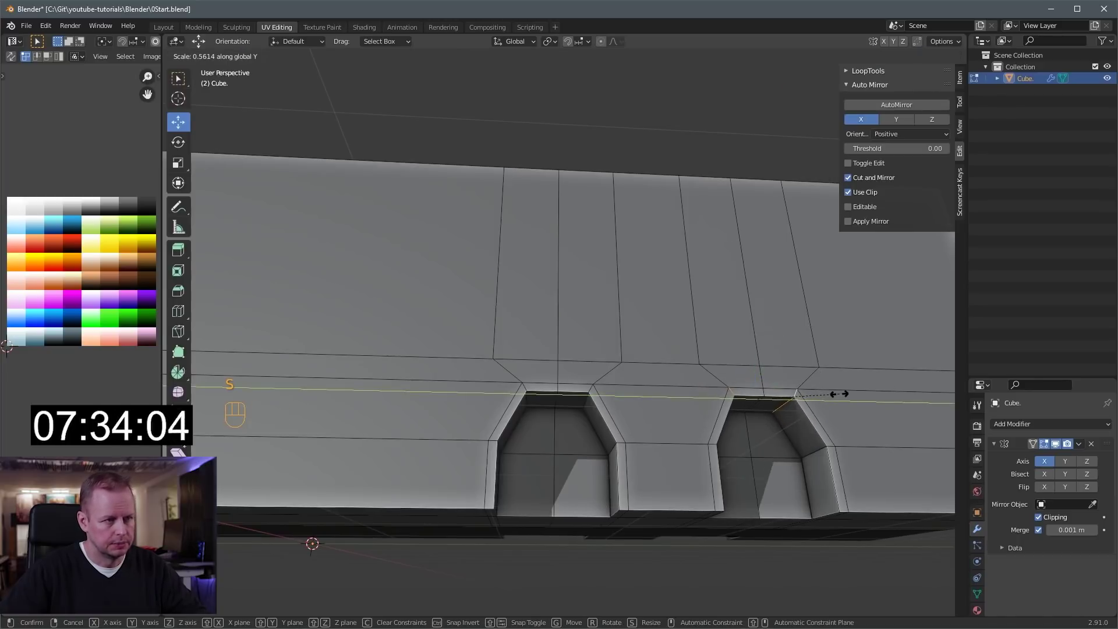
key("KP_1")
key("KP_3")
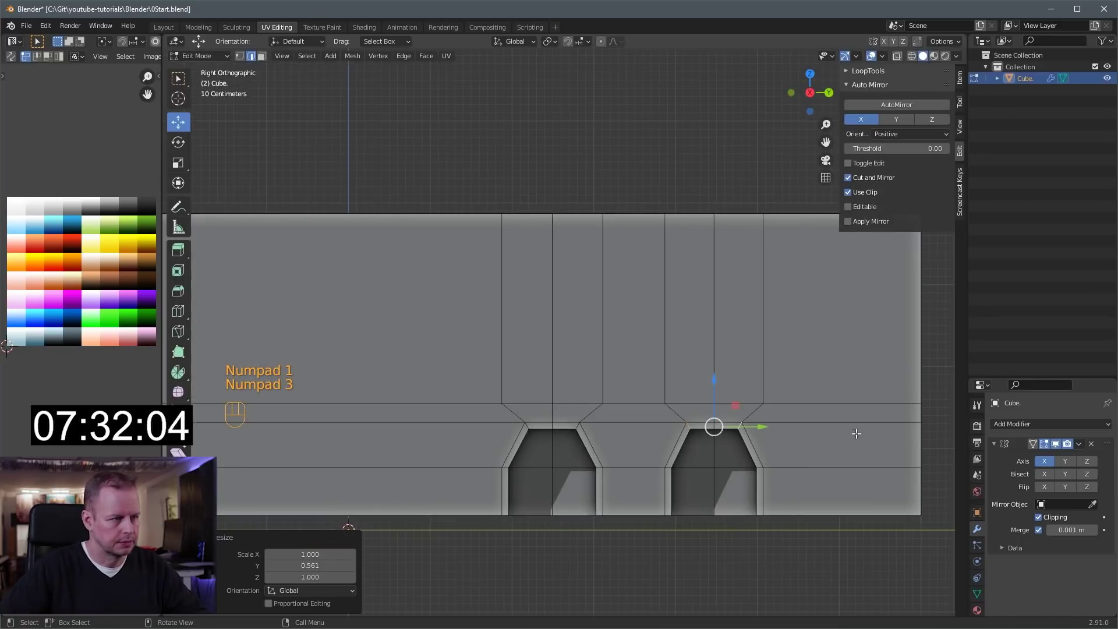
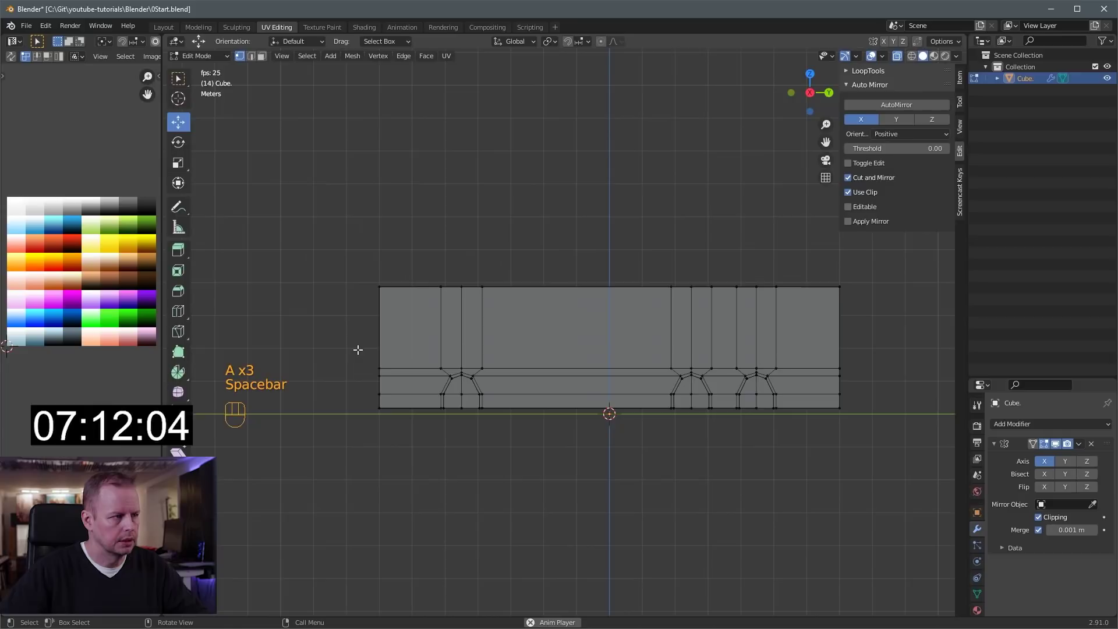
In Right Ortho with X-ray on, box-select the horizontal edge rows above the wheel arches
key("space")
key("space")
key("b")
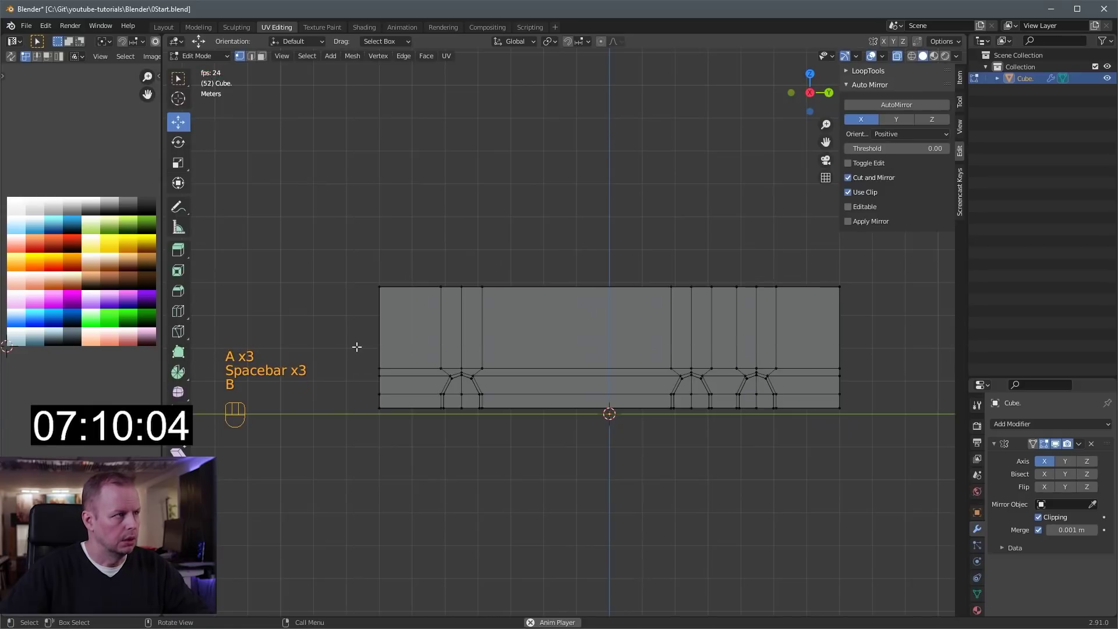
key("space")
key("b")
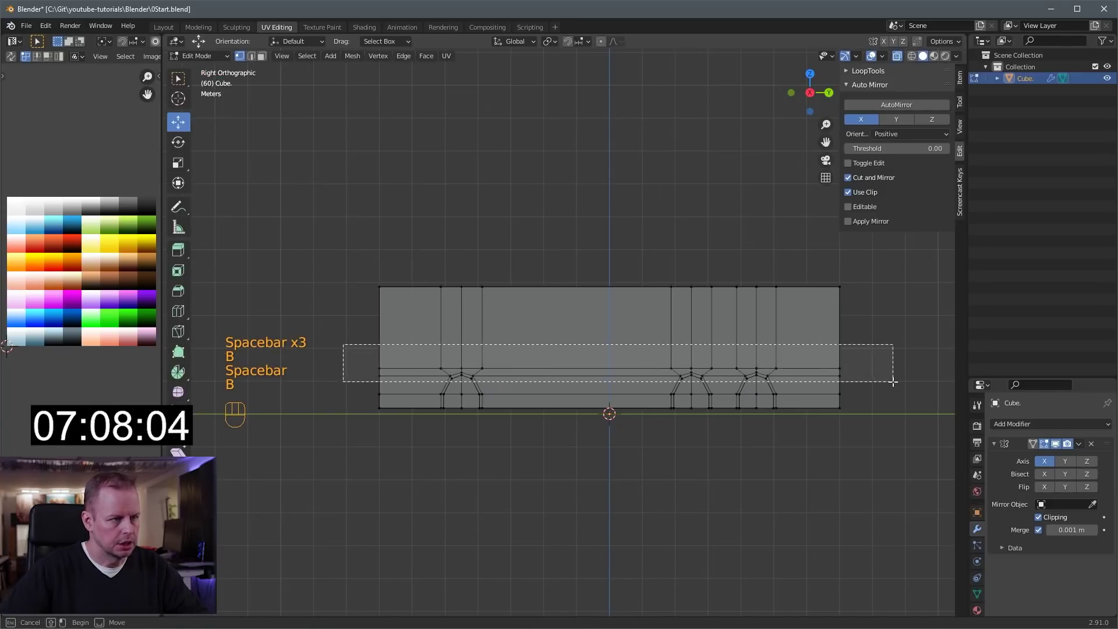
left_click(633, 328)
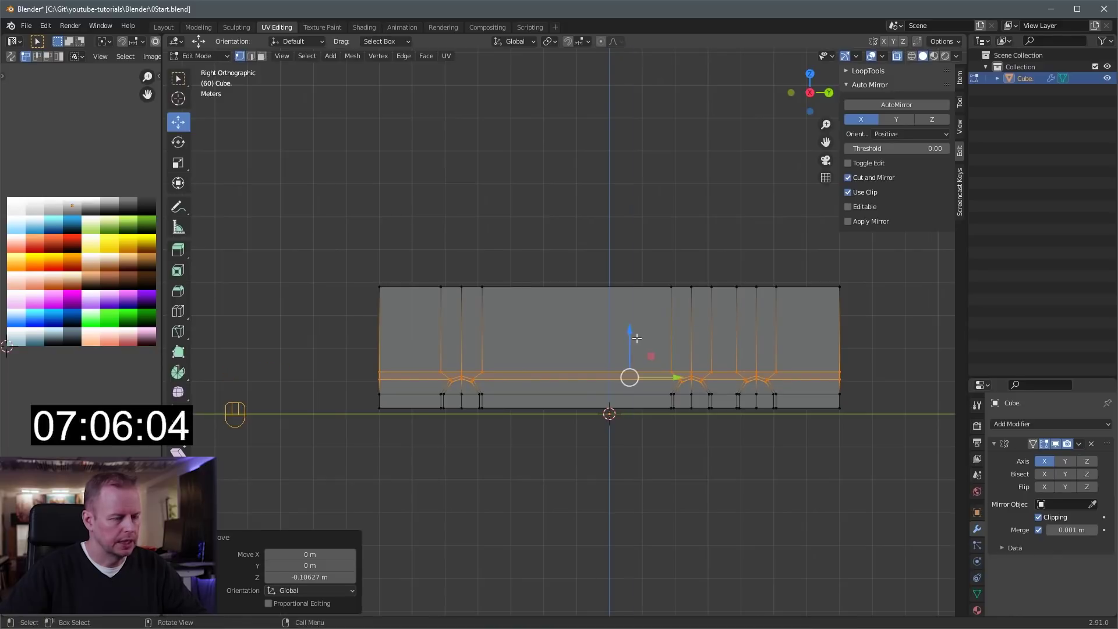
key("alt+z")
left_click_drag(662, 345, 701, 354)
key("3")
left_click(514, 351)
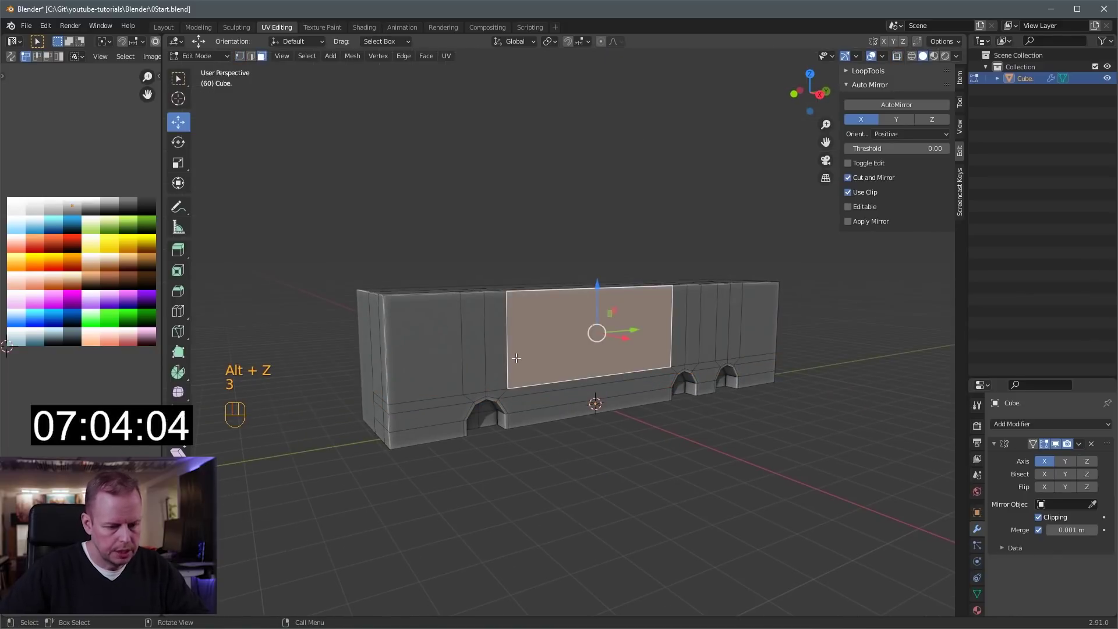
Move the selected edge rows down along Z closer to the arches
key("KP_3")
left_click_drag(518, 354, 712, 453)
left_click(712, 453)
left_click_drag(712, 453, 710, 439)
left_click_drag(734, 354, 705, 401)
Add a new horizontal edge loop and slide it high along the bus side
key("ctrl+r")
key("ctrl+r")
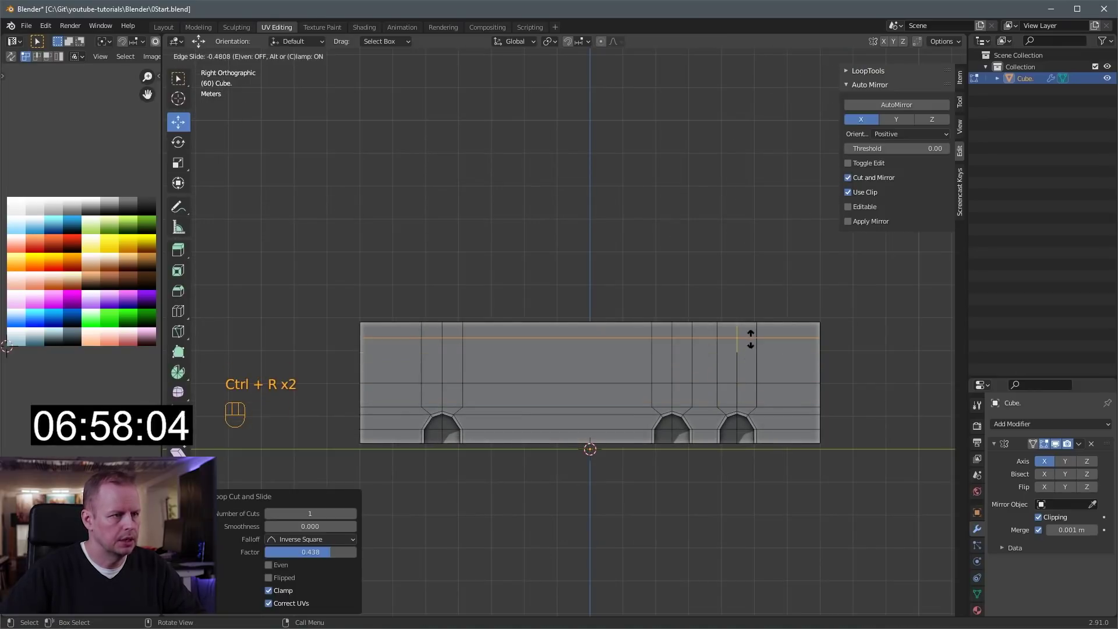
middle_click(566, 350)
key("3")
left_click_drag(431, 431, 463, 407)
In edge select mode, begin selecting the edges around the wheel arch openings
key("2")
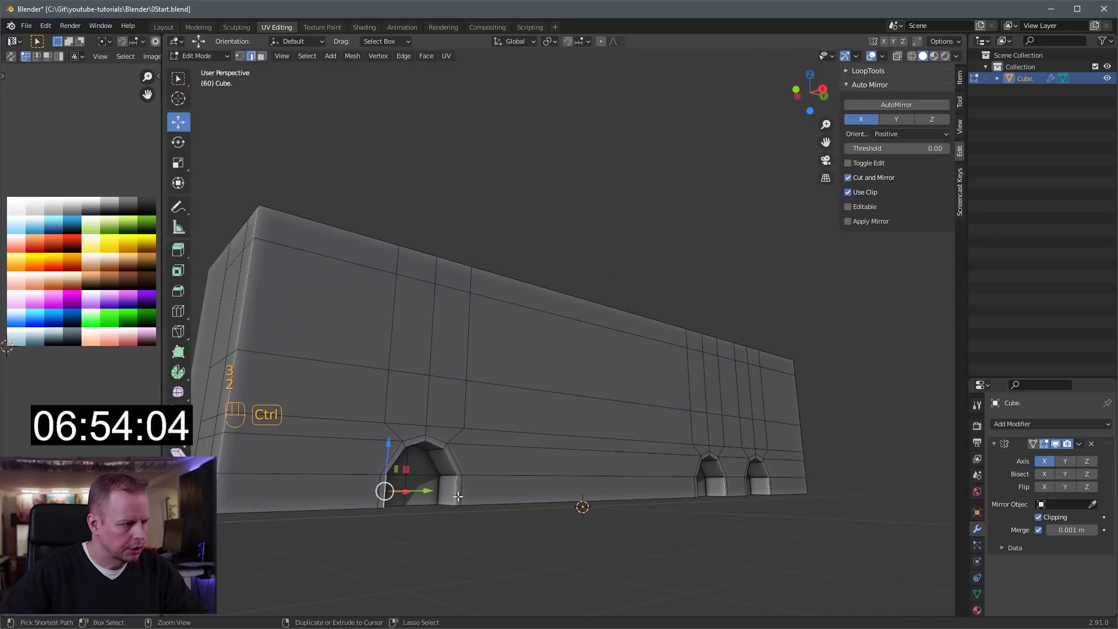
left_click_drag(702, 454, 589, 459)
left_click(571, 489)
left_click(606, 489)
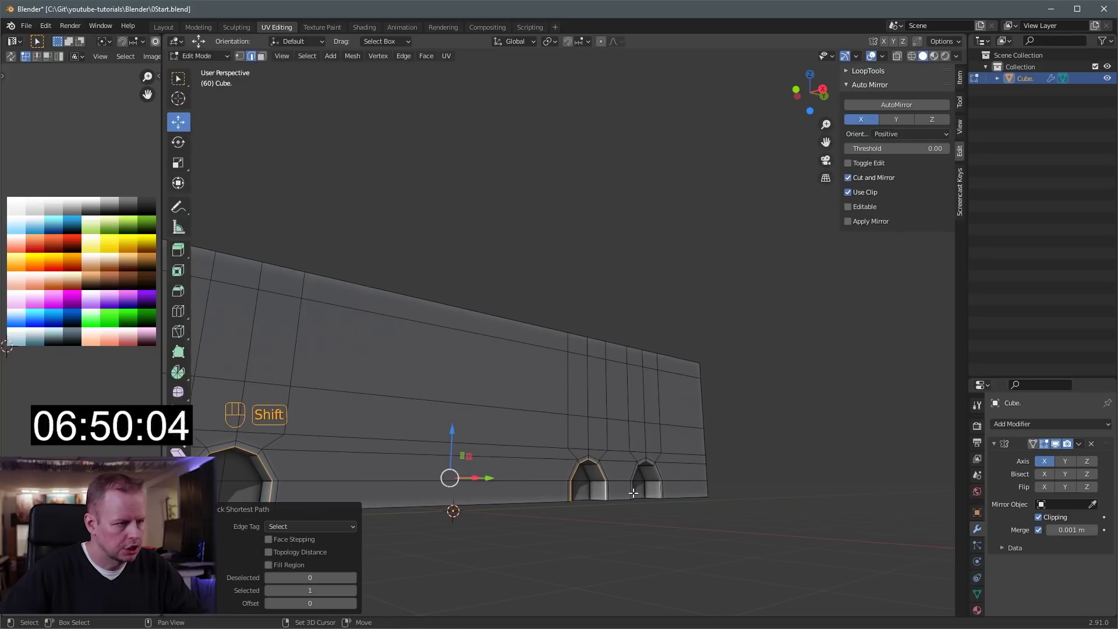
left_click(662, 489)
left_click_drag(616, 467, 661, 470)
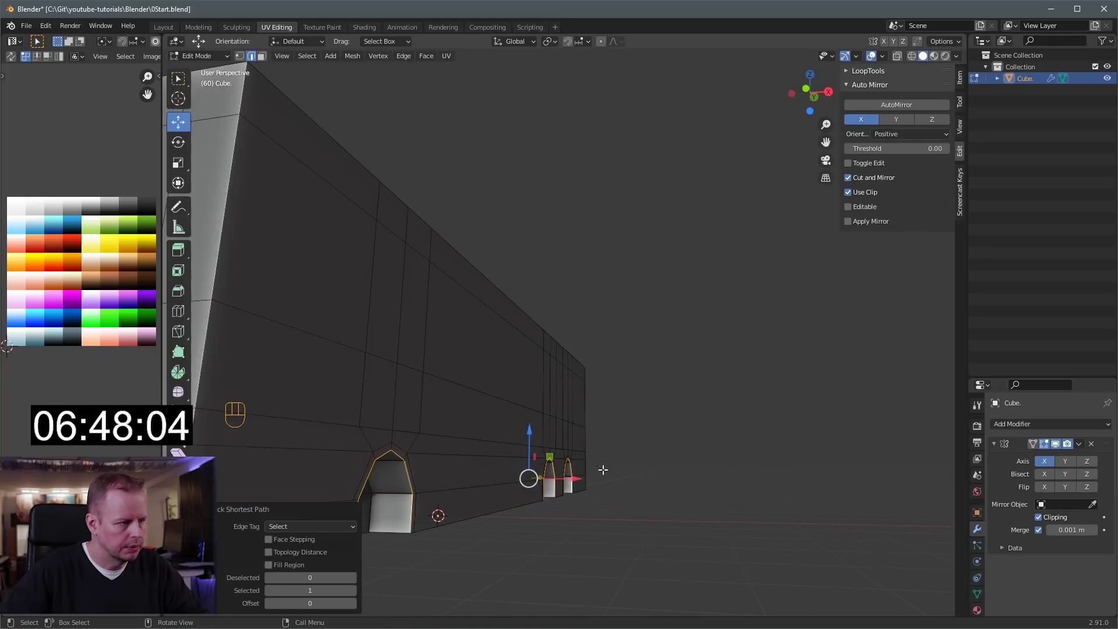
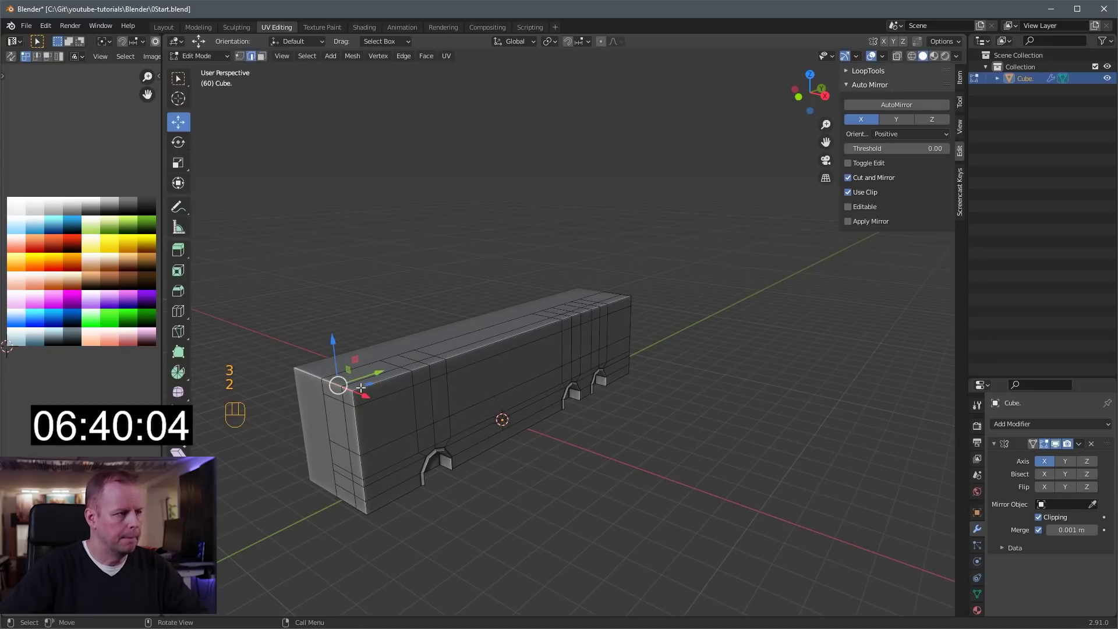
Pull the first wheel arch's corner vertices along Y and Z in Right Ortho to start rounding it
key("KP_3")
key("g")
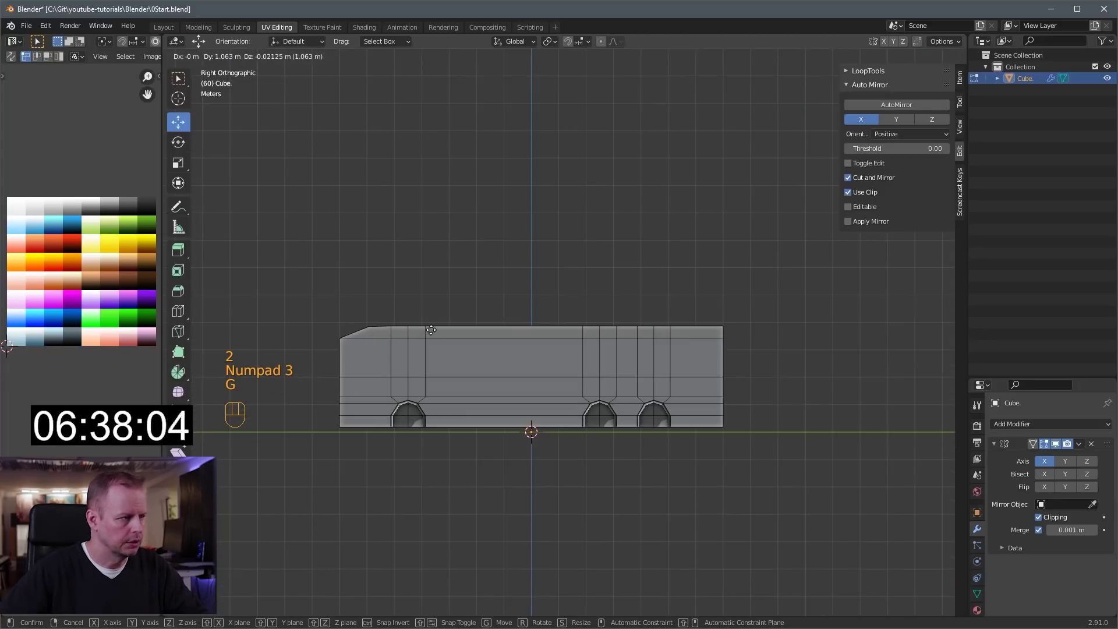
left_click_drag(423, 323, 457, 345)
key("2")
left_click_drag(370, 352, 414, 345)
left_click(414, 345)
left_click(382, 378)
key("KP_3")
key("g")
left_click_drag(365, 372, 400, 381)
key("2")
left_click(324, 407)
Move further arch vertices with X-ray on so the opening gains extra sides
key("KP_3")
key("g")
left_click_drag(355, 350, 402, 384)
key("2")
left_click(368, 375)
left_click(377, 379)
key("KP_3")
key("g")
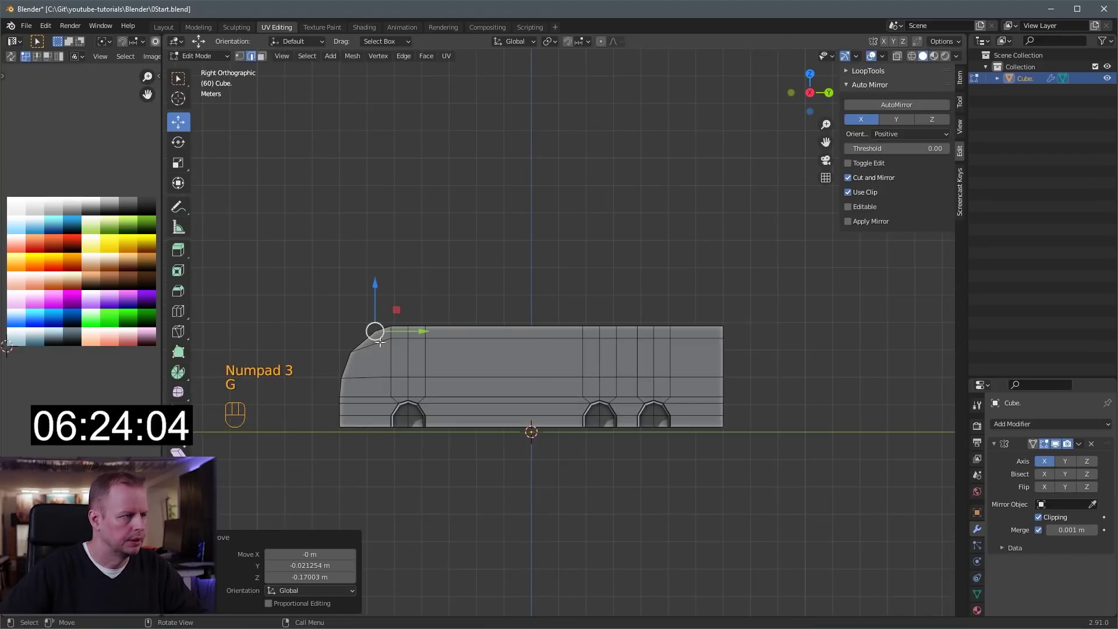
key("alt+z")
key("1")
key("1")
Box-select and toggle selections repeatedly to isolate the second arch's vertices
key("b")
left_click(418, 335)
key("a")
key("a")
key("b")
left_click(460, 327)
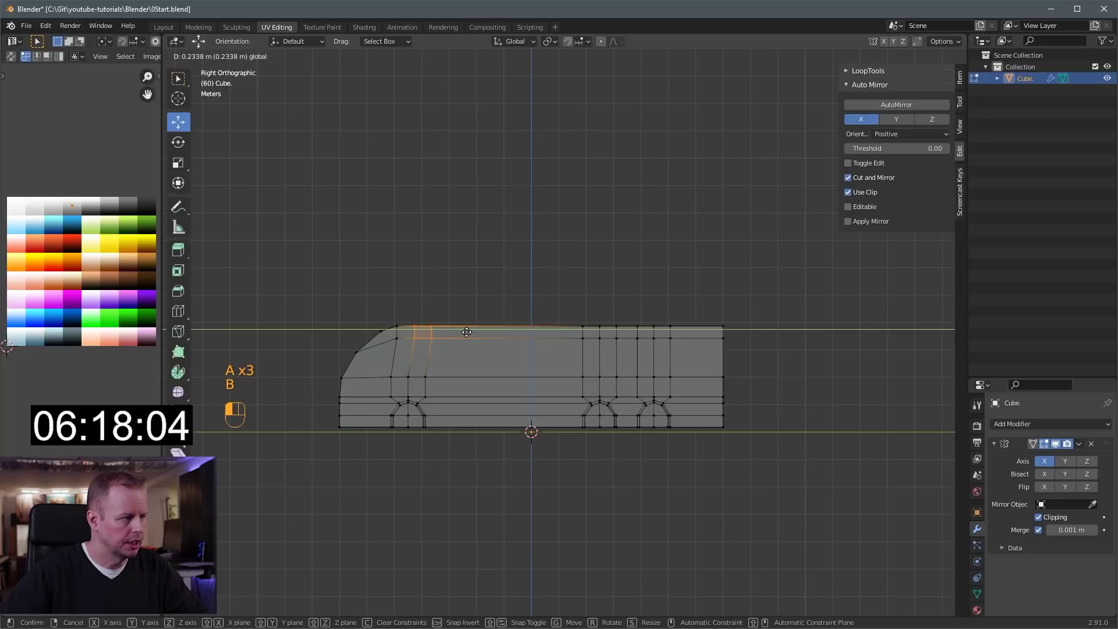
key("a")
key("a")
key("b")
key("a")
key("b")
key("Escape")
key("a")
key("a")
key("b")
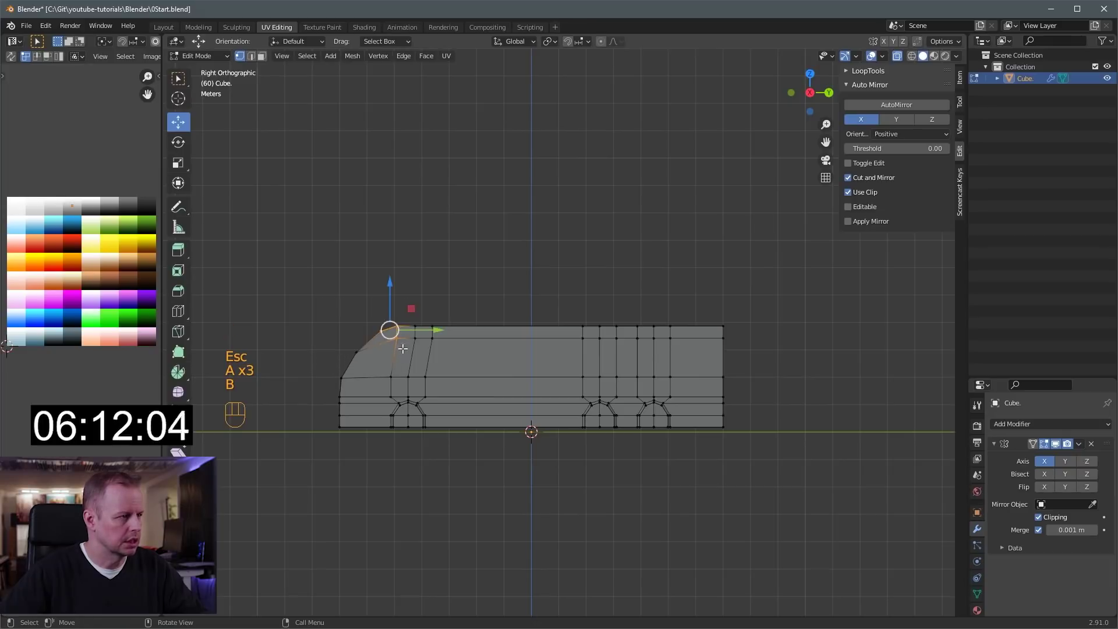
key("a")
key("a")
key("b")
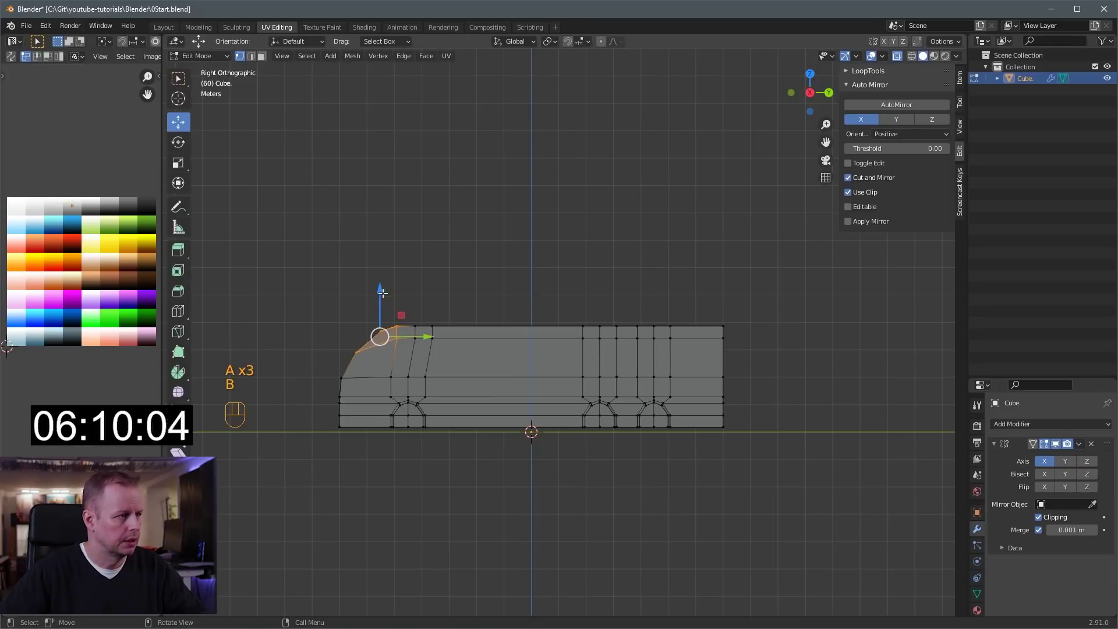
Nudge the second arch's vertices into a rounder curve, undoing one misplaced move
left_click(381, 289)
left_click_drag(433, 283, 474, 305)
key("3")
middle_click(461, 325)
key("2")
left_click(401, 401)
key("ctrl+z")
key("KP_3")
key("2")
Finish shaping the second wheel arch outline with X-ray enabled in edge mode
key("alt+z")
left_click_drag(429, 313, 465, 340)
key("2")
left_click(363, 373)
left_click(535, 348)
left_click(449, 343)
key("2")
left_click_drag(502, 348, 448, 382)
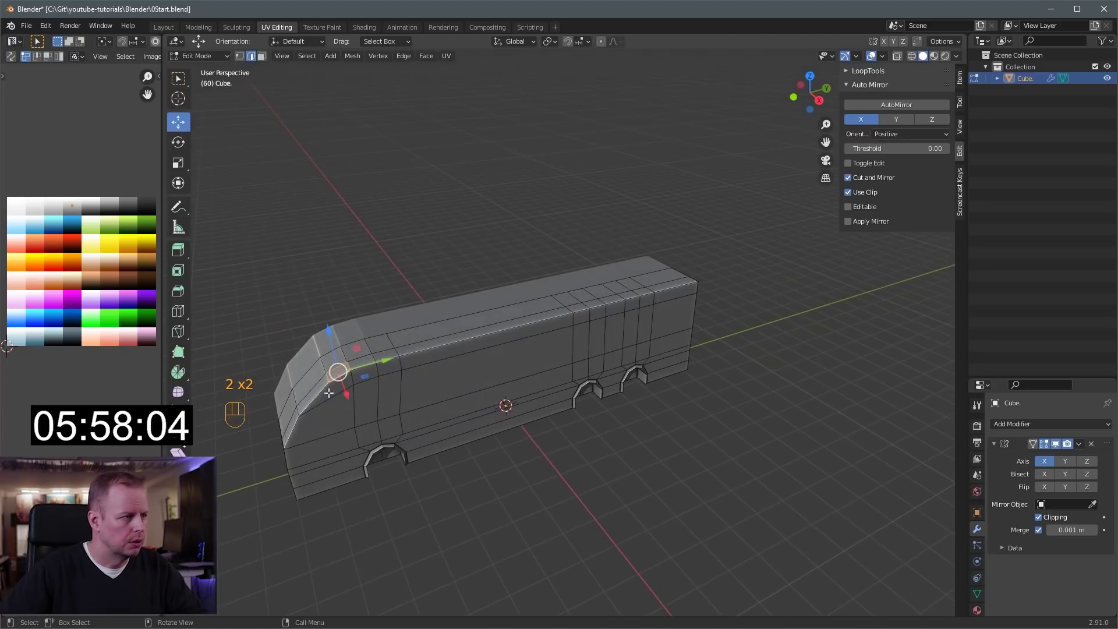
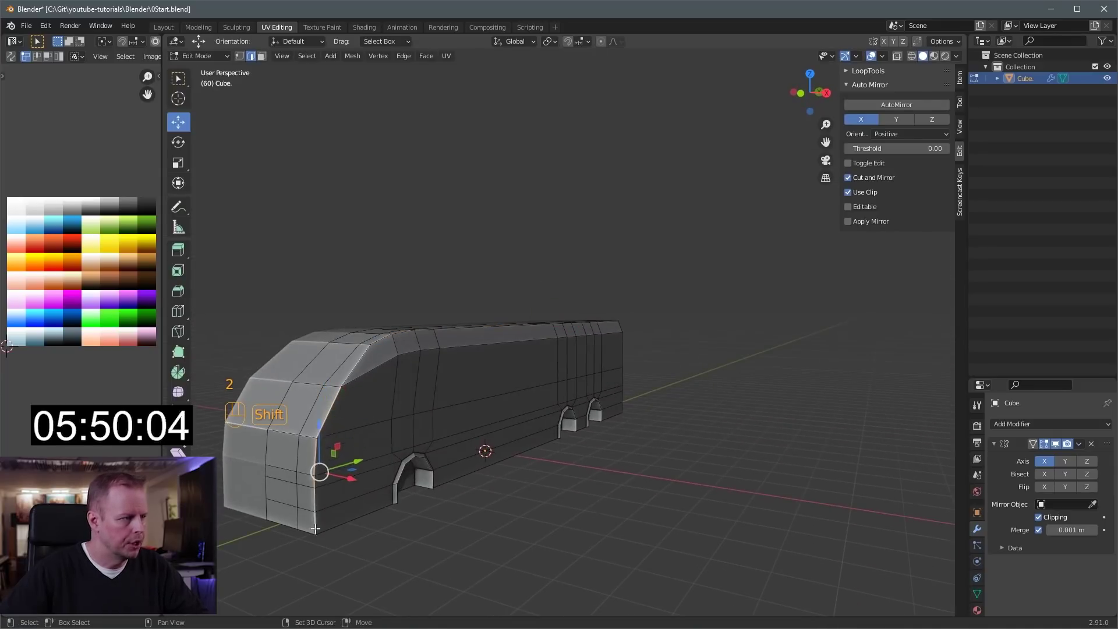
Pull the front roof edge back into a slant, undoing and redoing the drag
left_click(346, 475)
key("ctrl+z")
left_click_drag(408, 454, 380, 454)
left_click_drag(324, 440, 340, 437)
key("3")
left_click_drag(539, 399, 433, 396)
left_click_drag(637, 386, 591, 402)
key("2")
middle_click(714, 388)
Set the Loop Cut and Slide panel values, entering 2 and stepping the cut count up to 4
left_click(732, 370)
type("2")
left_click_drag(726, 398, 720, 393)
key("ctrl+z")
middle_click(730, 396)
type("2")
left_click(741, 386)
left_click(774, 383)
left_click(748, 386)
left_click(774, 384)
left_click_drag(793, 395, 782, 390)
left_click_drag(741, 378, 808, 373)
Start a new loop cut with Ctrl+R running around the bus body
middle_click(593, 355)
key("a")
key("b")
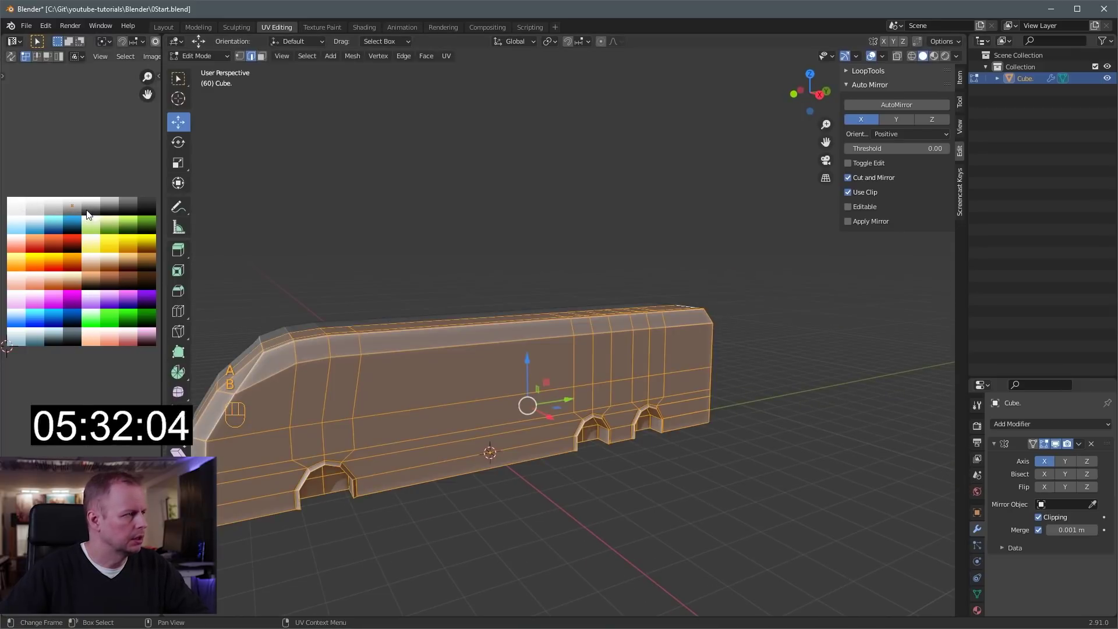
key("g")
key("3")
key("ctrl+r")
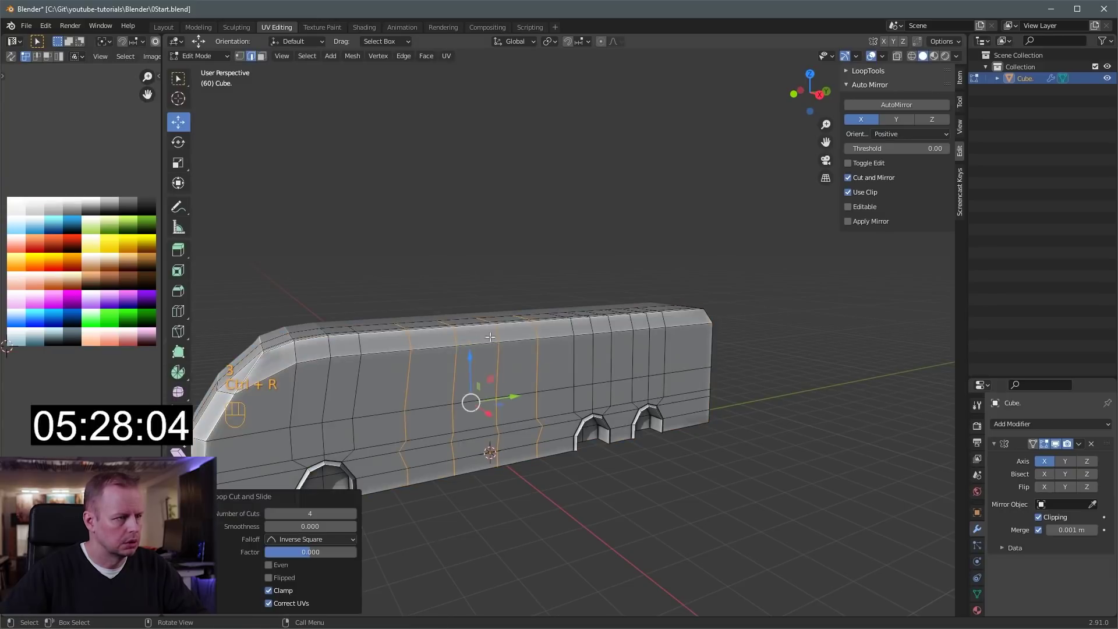
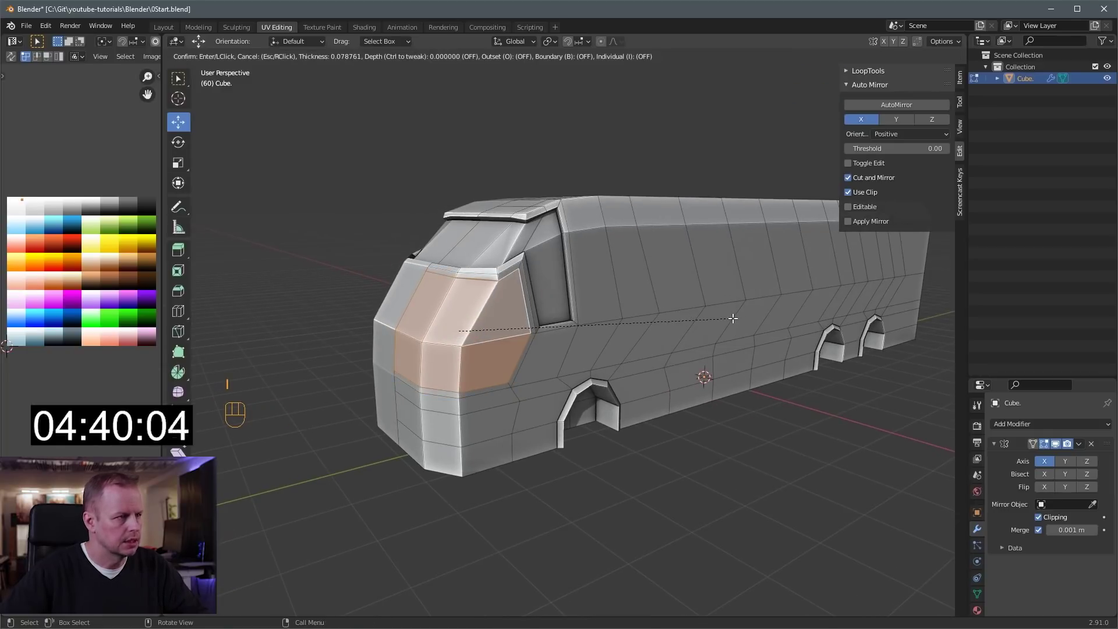
Orbit to the bus front and select the whole lowest strip of front faces
key("alt+e")
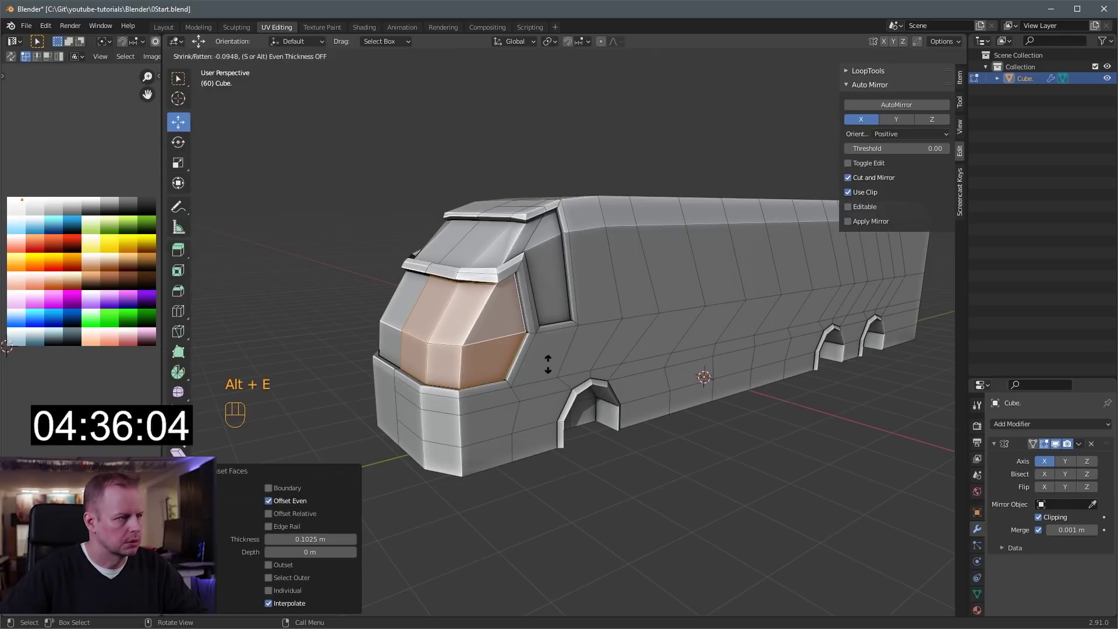
key("3")
key("4")
middle_click(522, 350)
key("3")
middle_click(637, 374)
left_click(547, 387)
middle_click(564, 372)
left_click(568, 387)
left_click(566, 383)
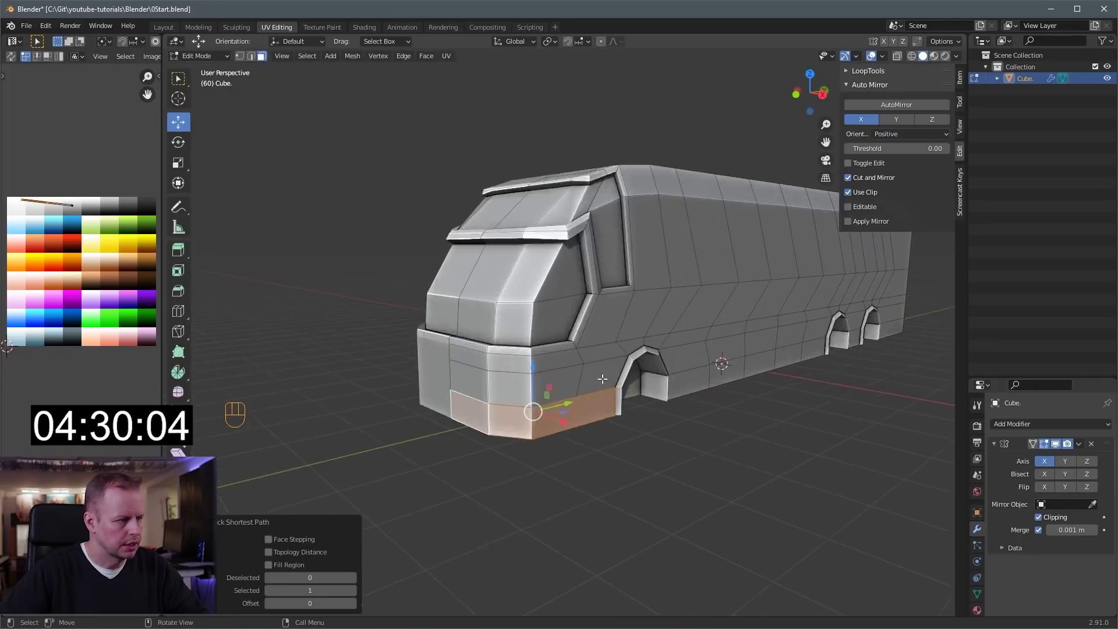
Extrude the bottom front faces outward along one axis and position them as a bumper
key("shift+d")
key("alt+e")
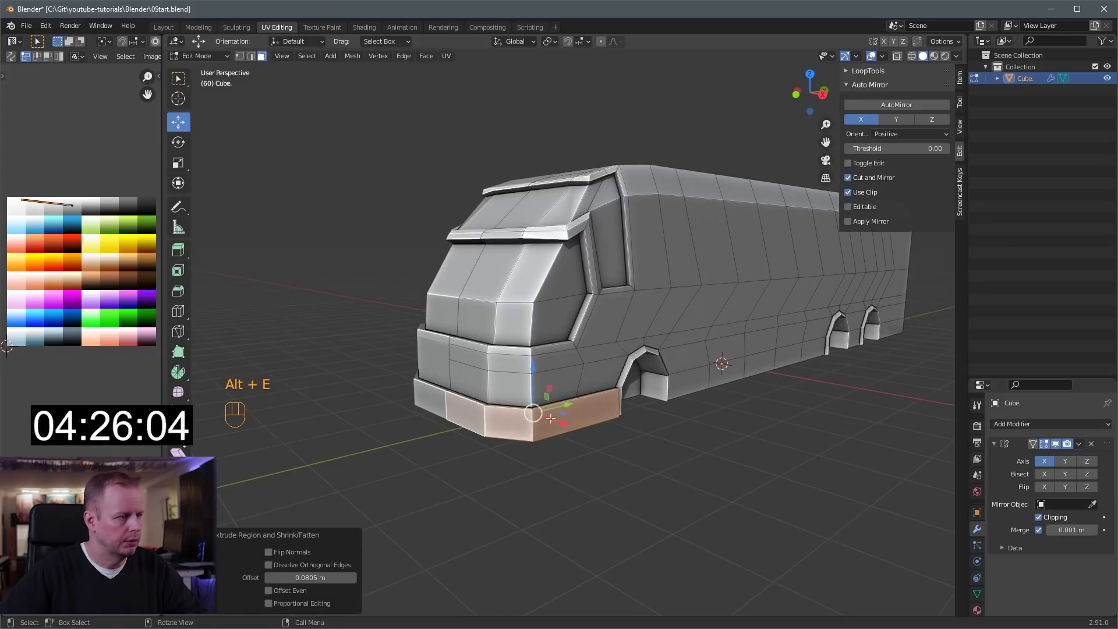
key("l")
key("g")
key("a")
key("s")
key("g")
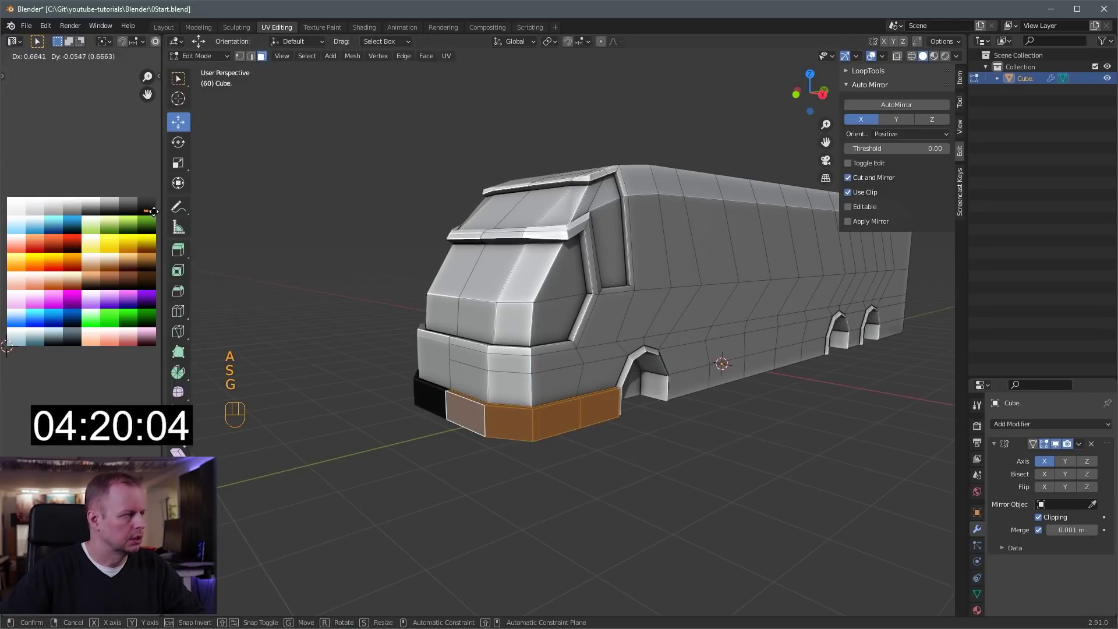
key("s")
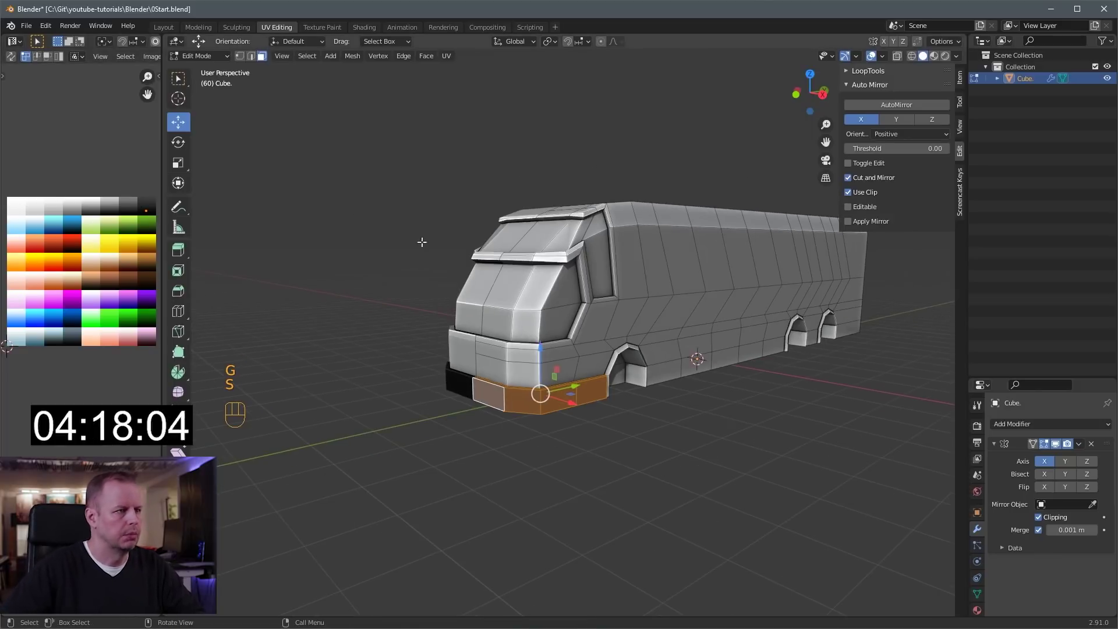
left_click_drag(795, 304, 745, 311)
key("3")
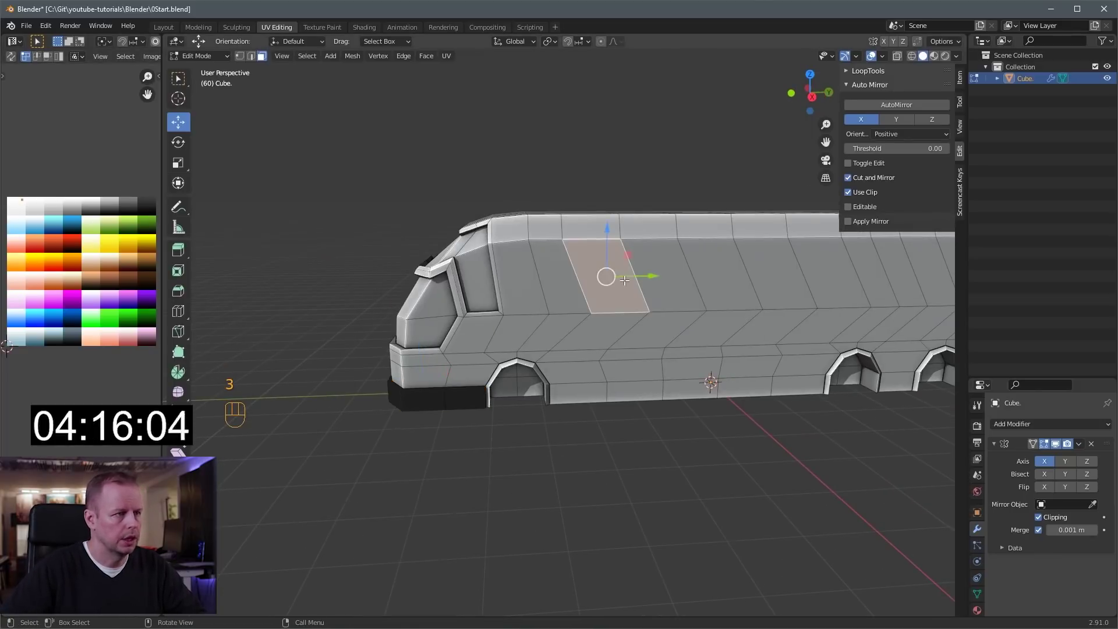
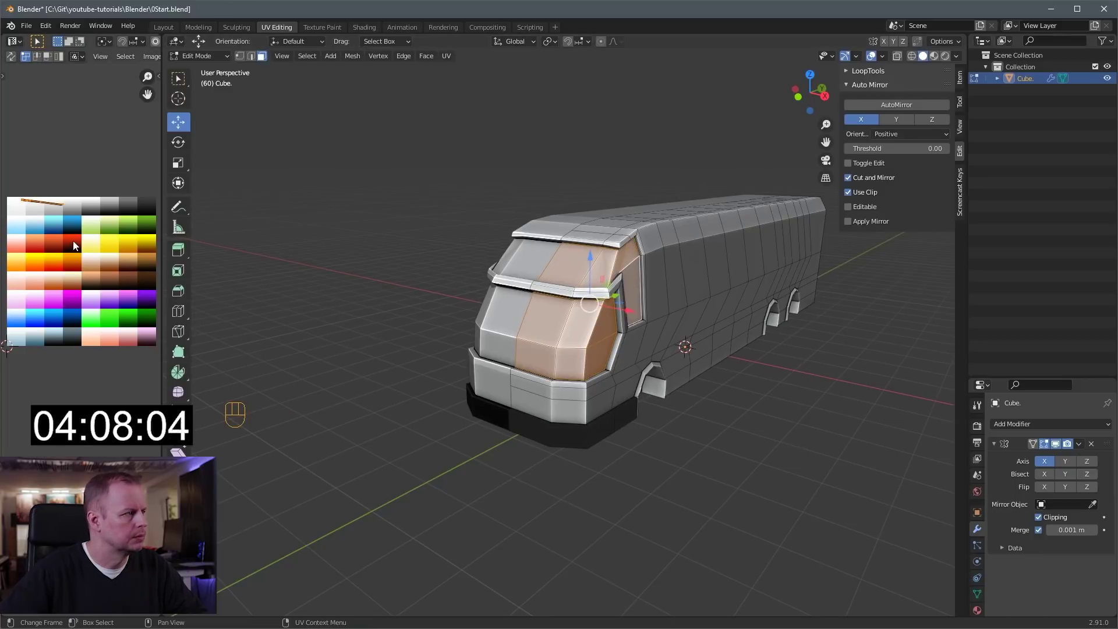
Orbit to face the bus side and select the first upper window panel
key("s")
key("g")
left_click_drag(586, 285, 532, 278)
key("3")
middle_click(552, 224)
left_click(600, 297)
left_click_drag(668, 290, 537, 287)
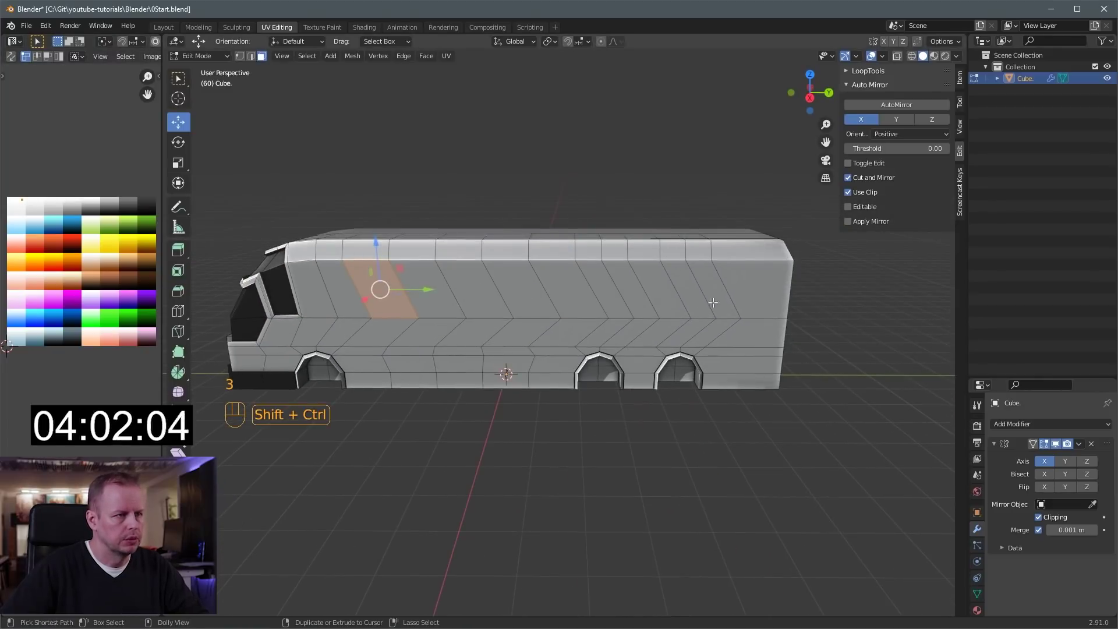
Add the remaining upper side panels to the window selection
left_click(629, 286)
key("2")
left_click(622, 290)
key("3")
left_click_drag(483, 286, 539, 284)
left_click(573, 282)
Inset the selected window panels individually and sink them into the body
key("i")
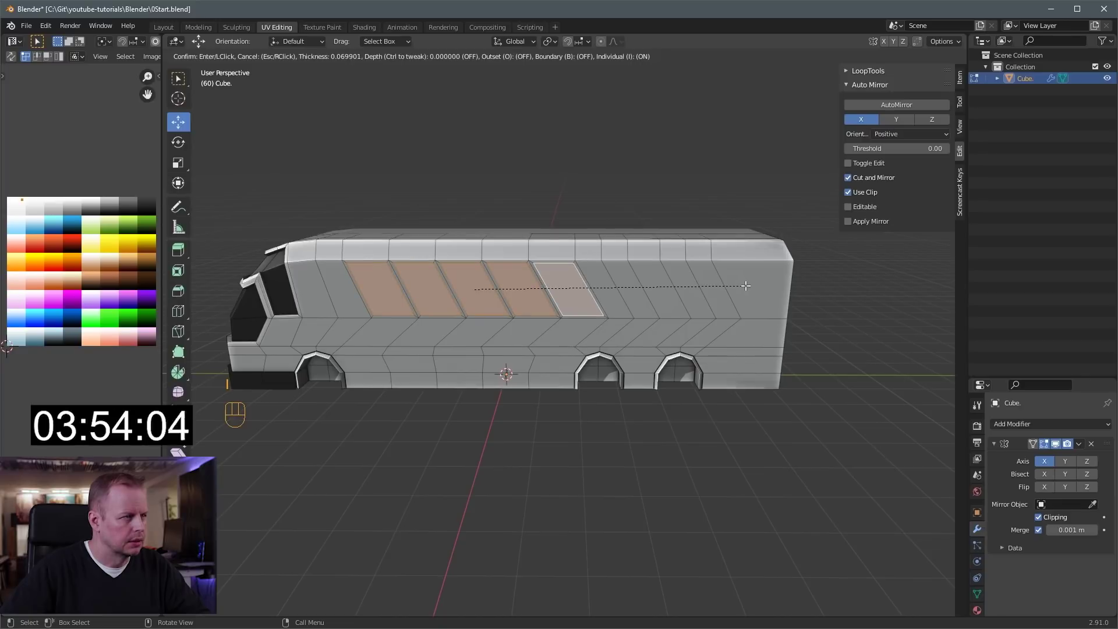
left_click_drag(671, 285, 721, 292)
key("e")
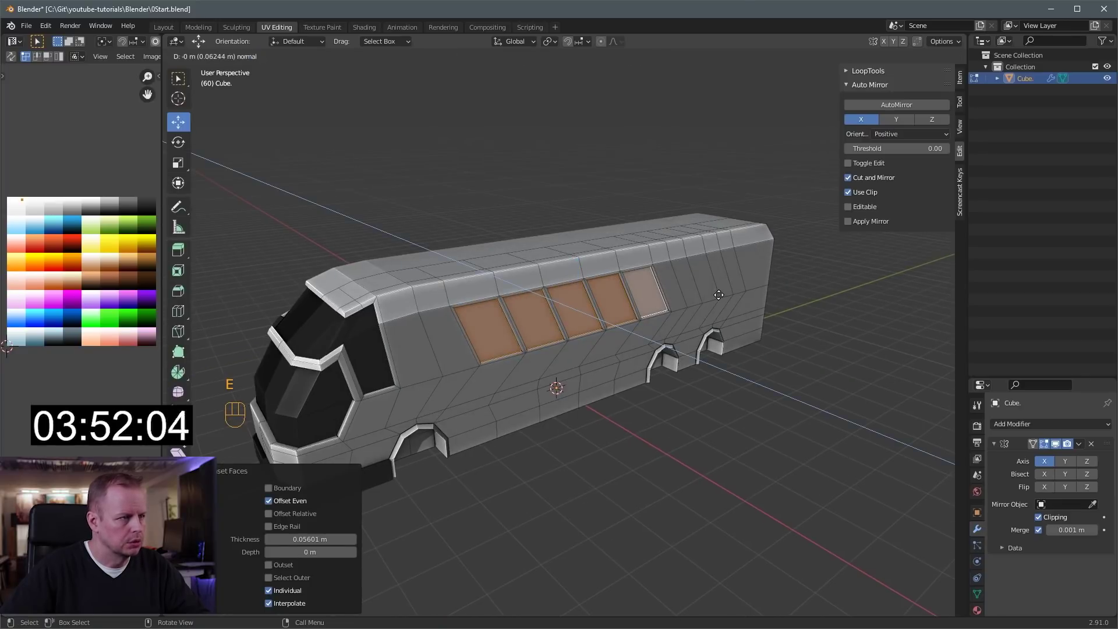
key("g")
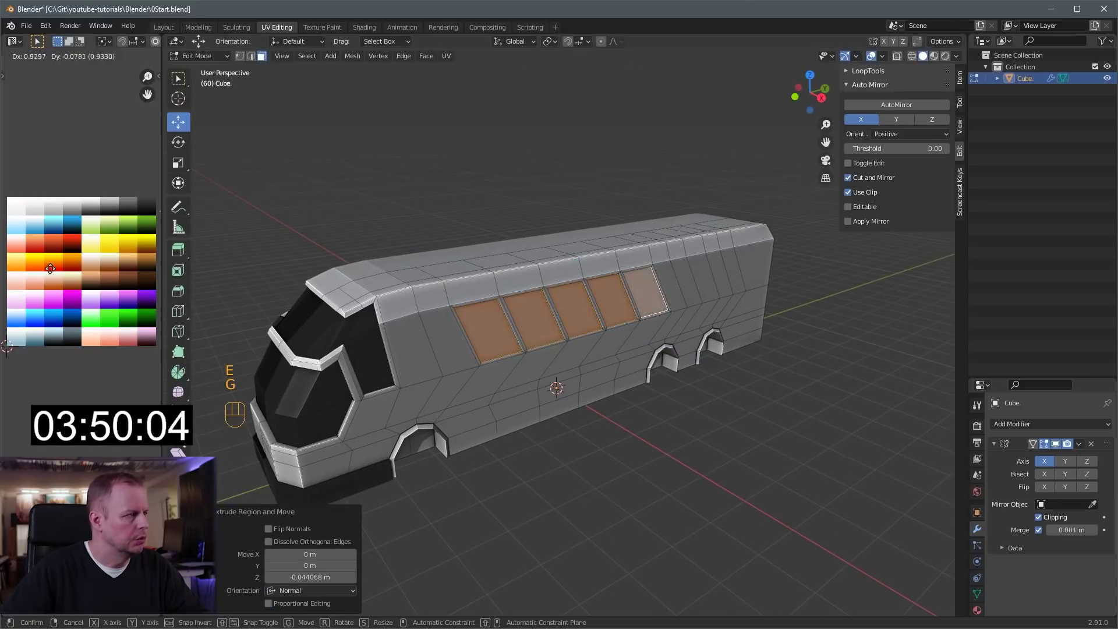
middle_click(563, 289)
key("3")
Frame the rearmost window panels with an inset and extrude them inward
left_click(639, 281)
left_click(658, 279)
key("i")
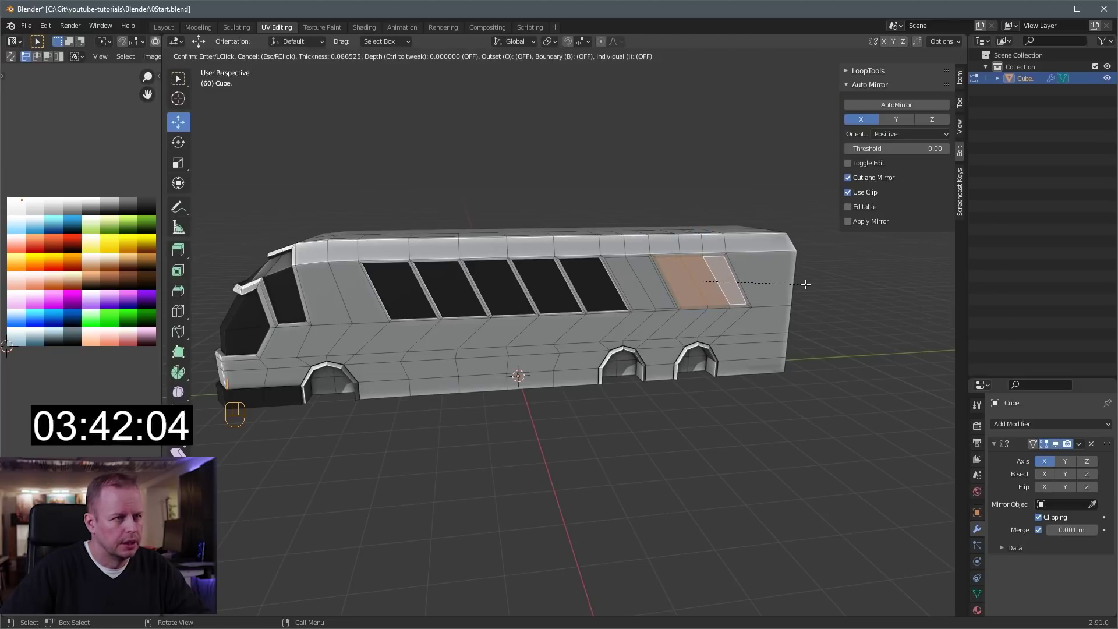
left_click_drag(714, 286, 738, 290)
left_click(668, 287)
left_click(730, 286)
key("ctrl+z")
left_click(759, 296)
left_click_drag(822, 290, 786, 305)
key("e")
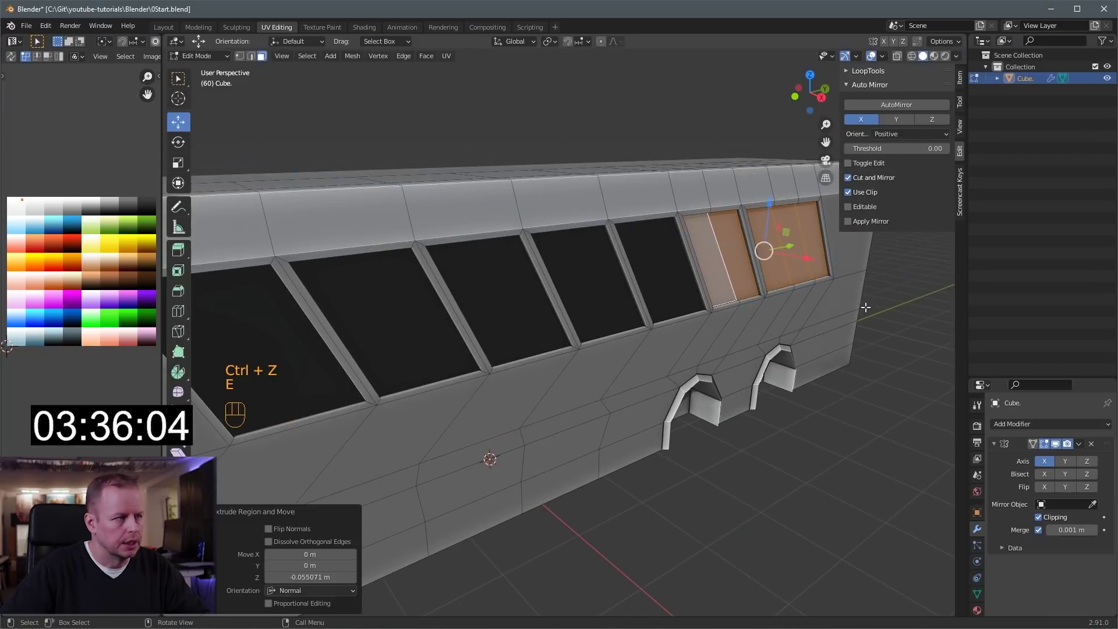
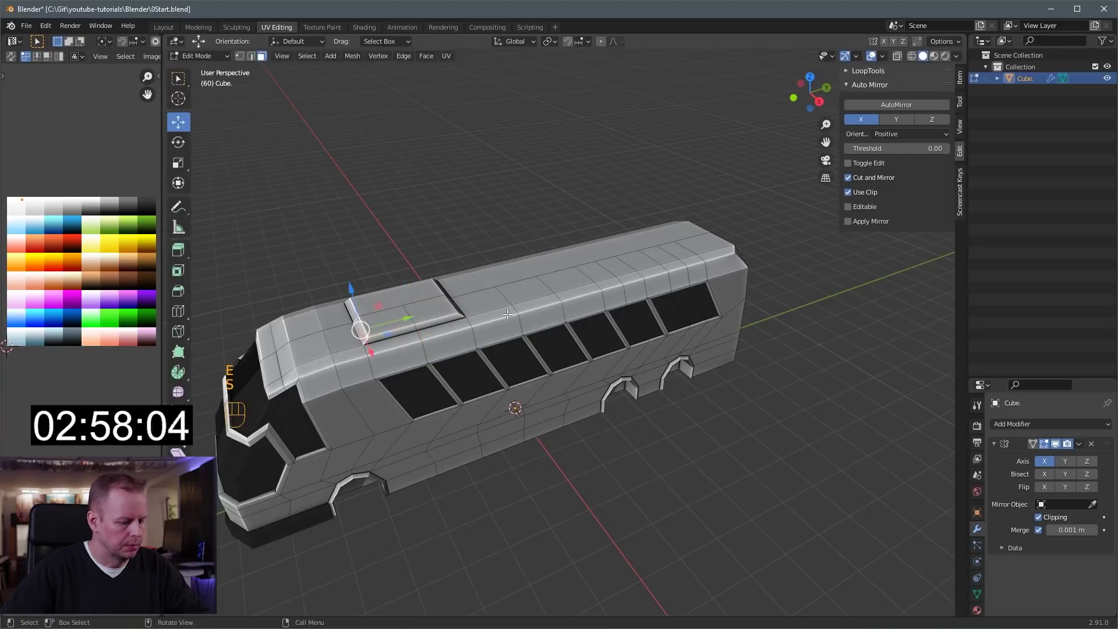
key("i")
key("e")
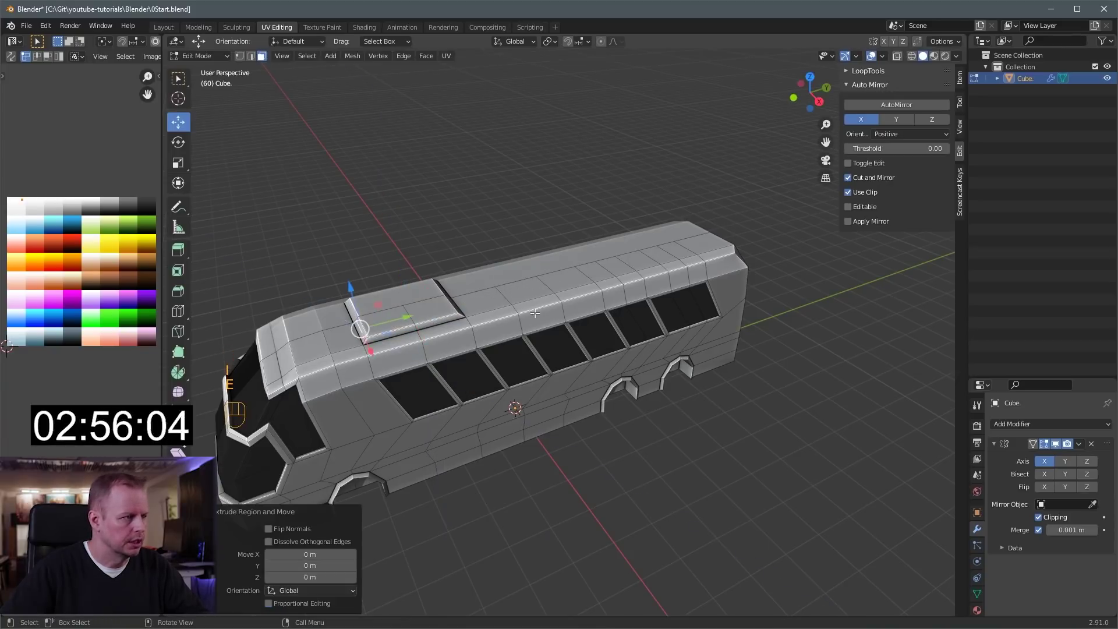
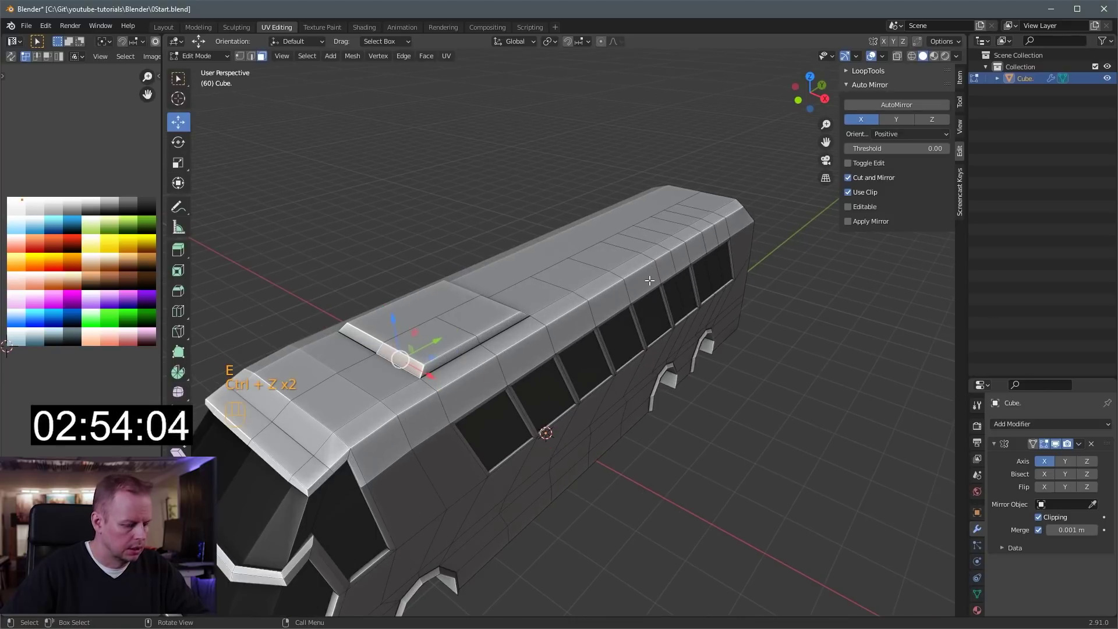
key("i")
key("e")
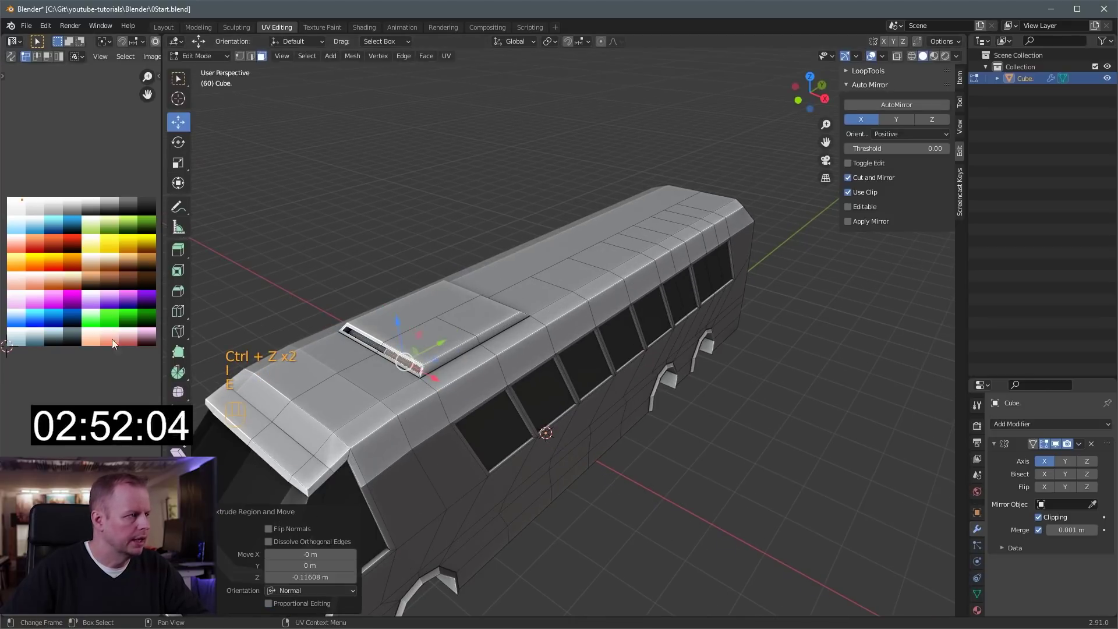
key("g")
key("3")
left_click(581, 409)
middle_click(547, 393)
middle_click(446, 374)
middle_click(543, 350)
key("ctrl+r")
key("3")
left_click(443, 338)
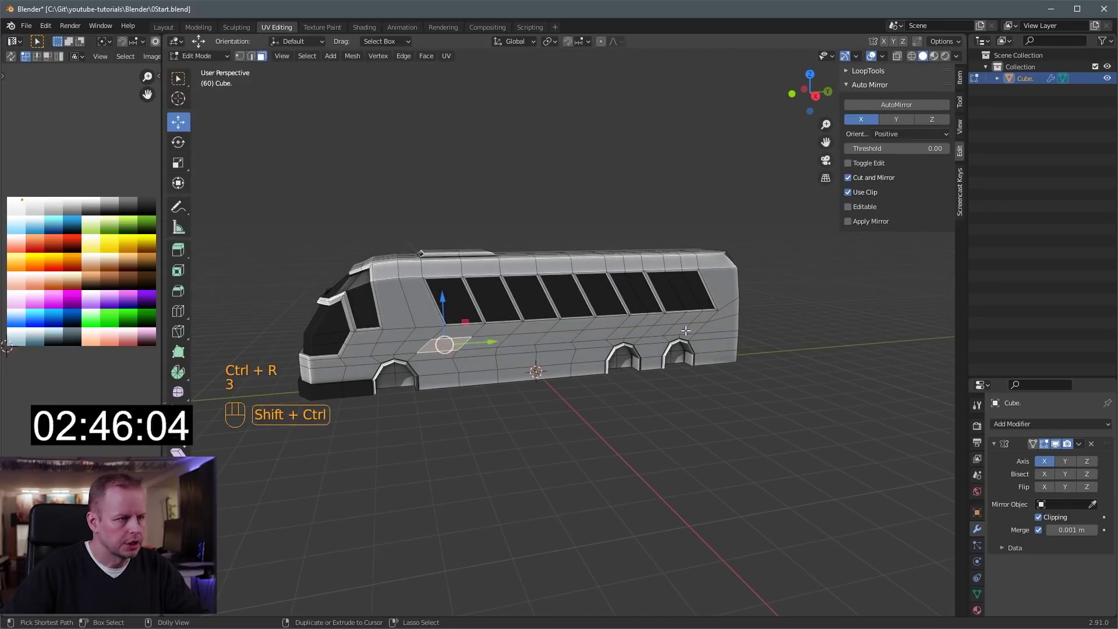
left_click(694, 325)
Colour the middle side strip red by placing its UVs on the red palette cell
key("g")
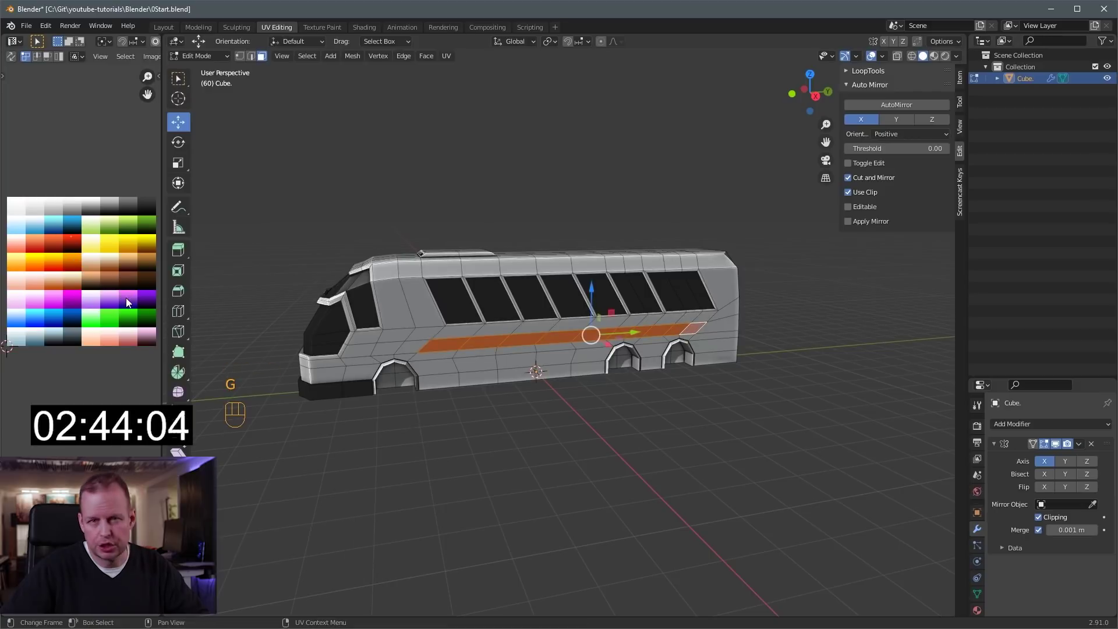
left_click_drag(540, 345, 557, 346)
left_click(437, 409)
left_click(450, 396)
left_click(471, 407)
left_click(537, 386)
left_click(544, 399)
left_click(582, 371)
left_click(476, 393)
left_click(469, 416)
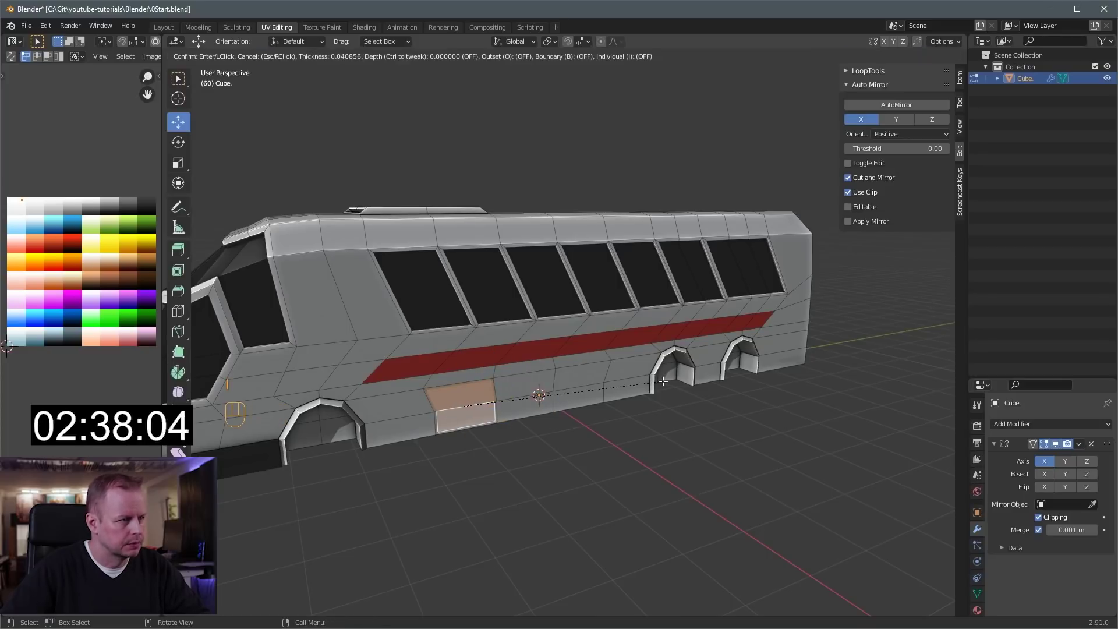
Inset the lower side panels below the stripe to frame them as luggage doors
left_click(531, 382)
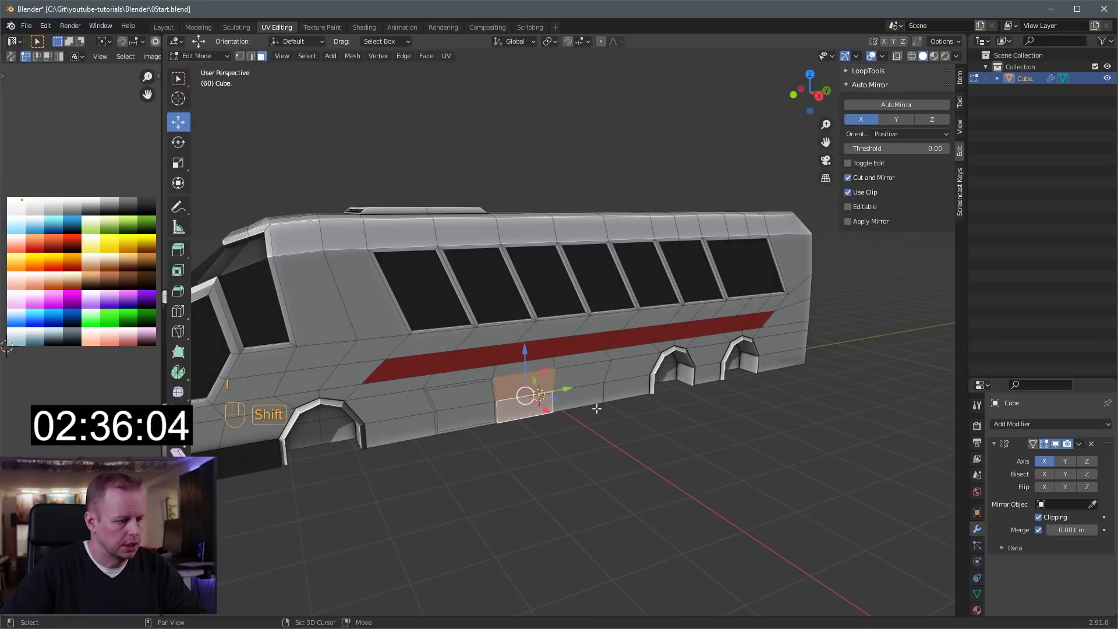
key("i")
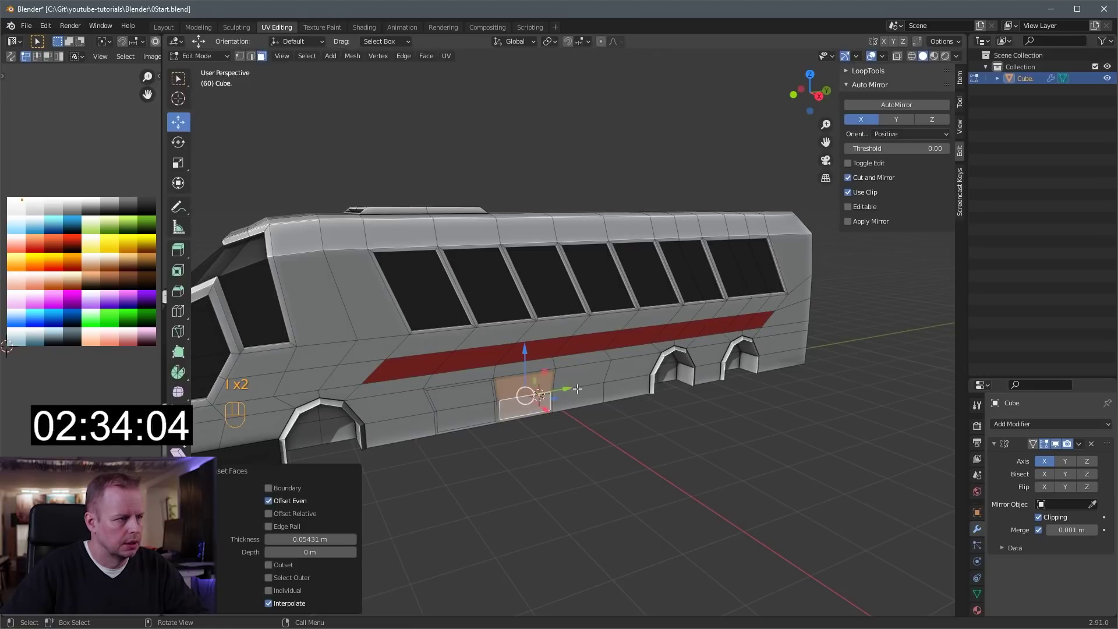
left_click(594, 378)
left_click(594, 396)
key("i")
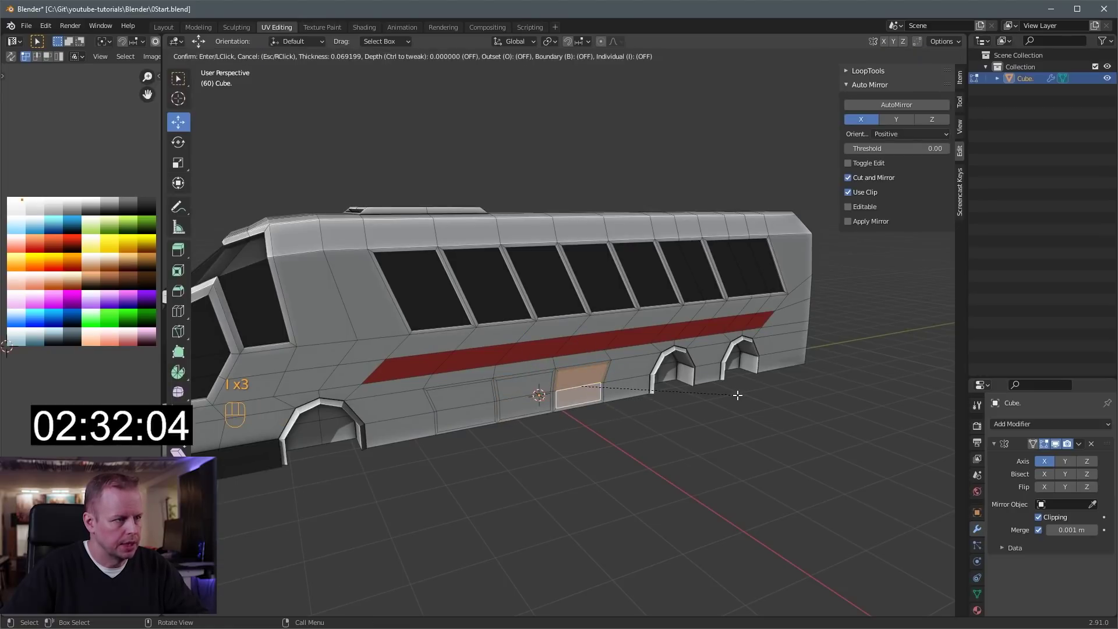
left_click(629, 360)
key("i")
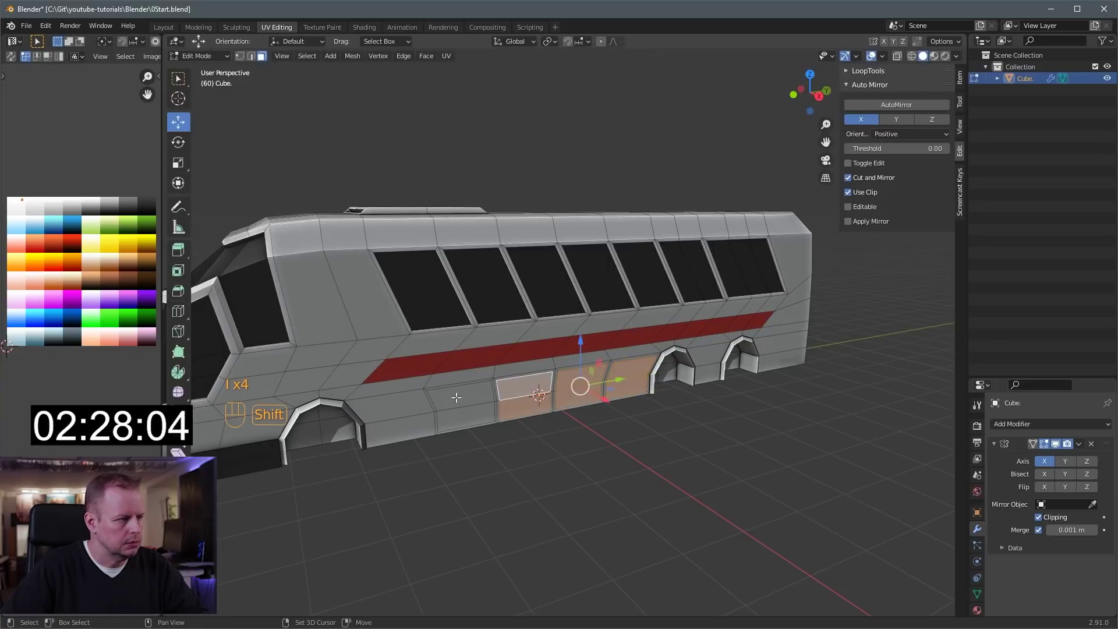
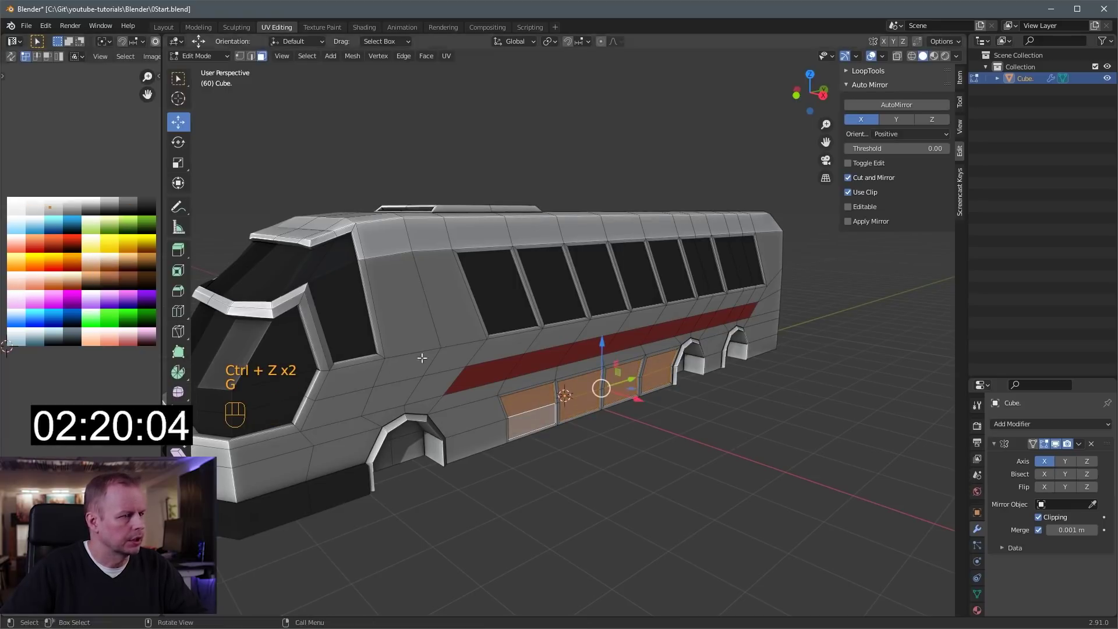
middle_click(663, 412)
Undo the joint inset and extend the selection across all lower side panels
key("Tab")
left_click_drag(649, 408, 580, 404)
key("ctrl+z")
key("ctrl+z")
key("ctrl+z")
left_click_drag(495, 354, 549, 357)
key("ctrl+KP_Add")
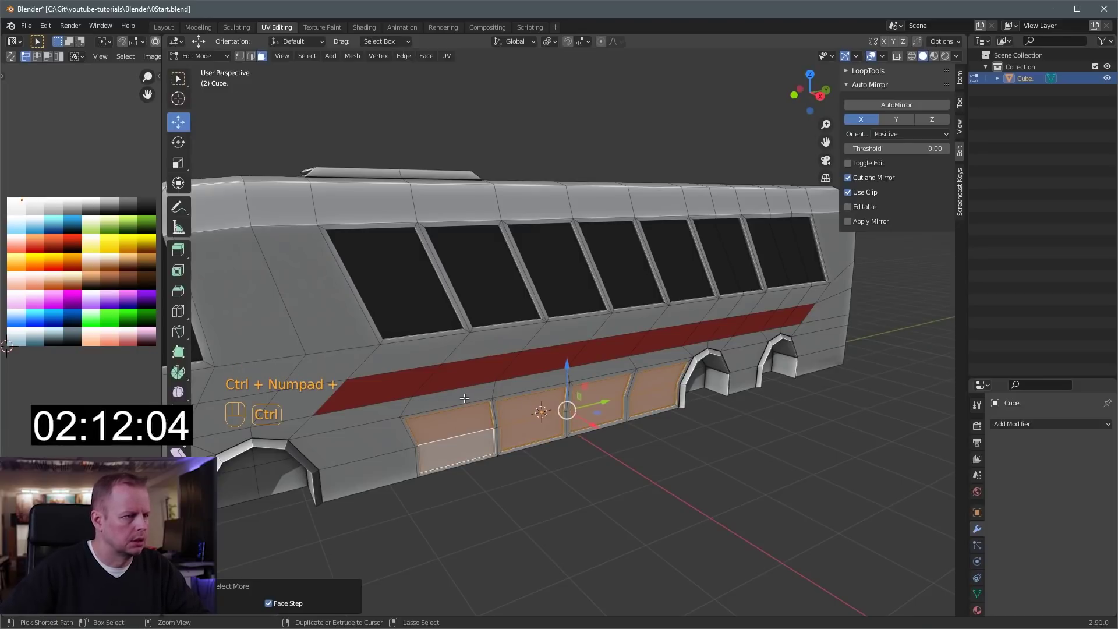
Inset each lower panel individually so every luggage door gets its own frame
key("g")
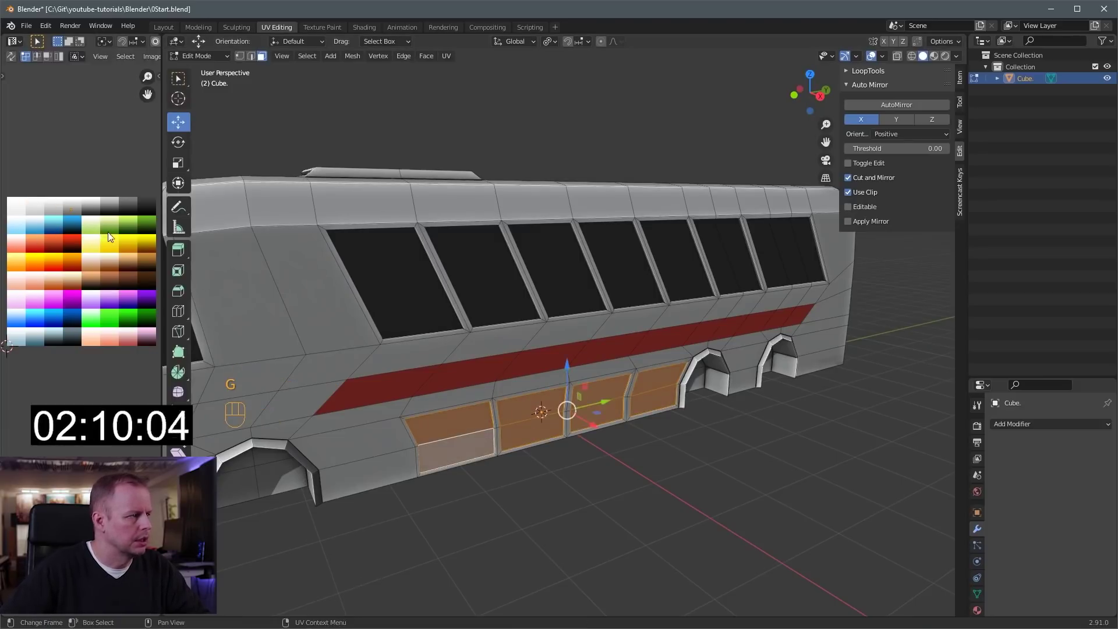
key("ctrl+KP_Subtract")
key("ctrl+KP_Subtract")
key("g")
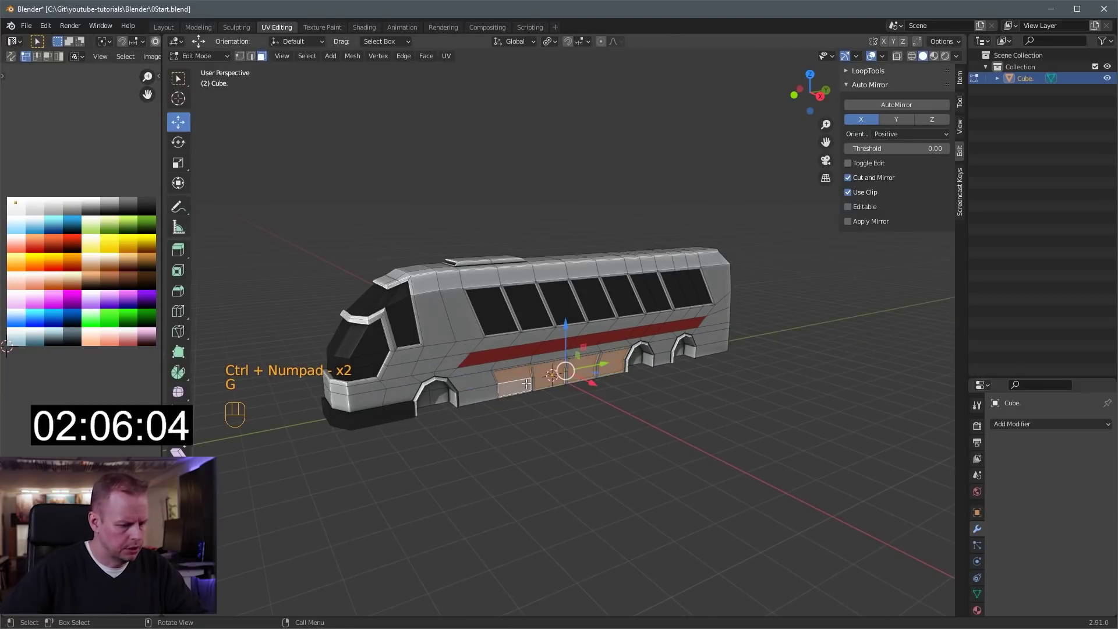
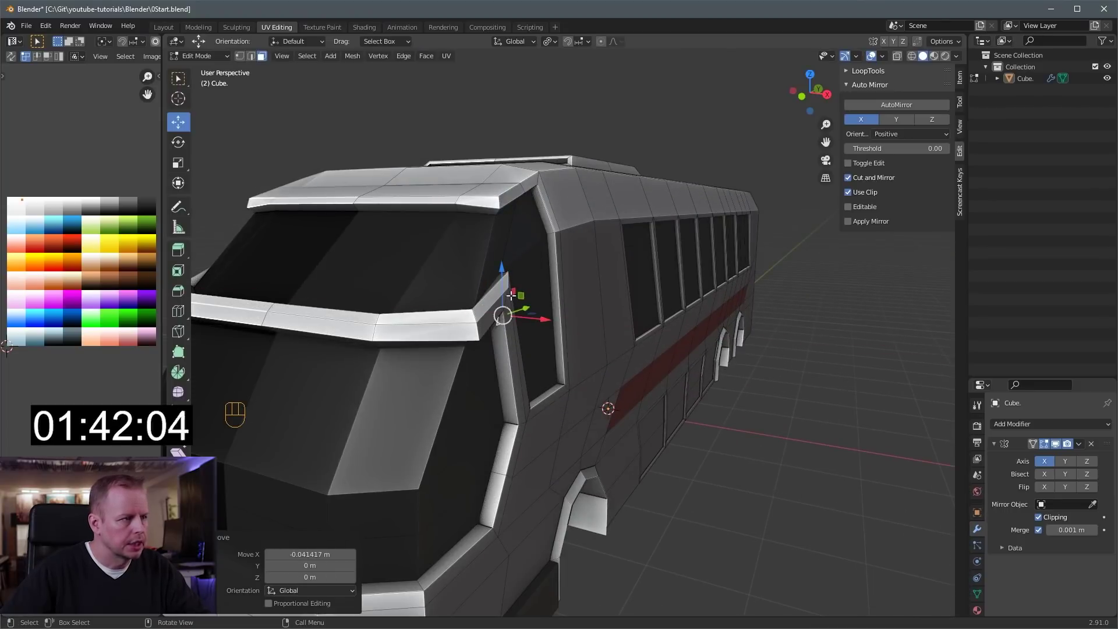
Extrude a mirror arm outward from the small face at the cab's front corner
key("e")
key("e")
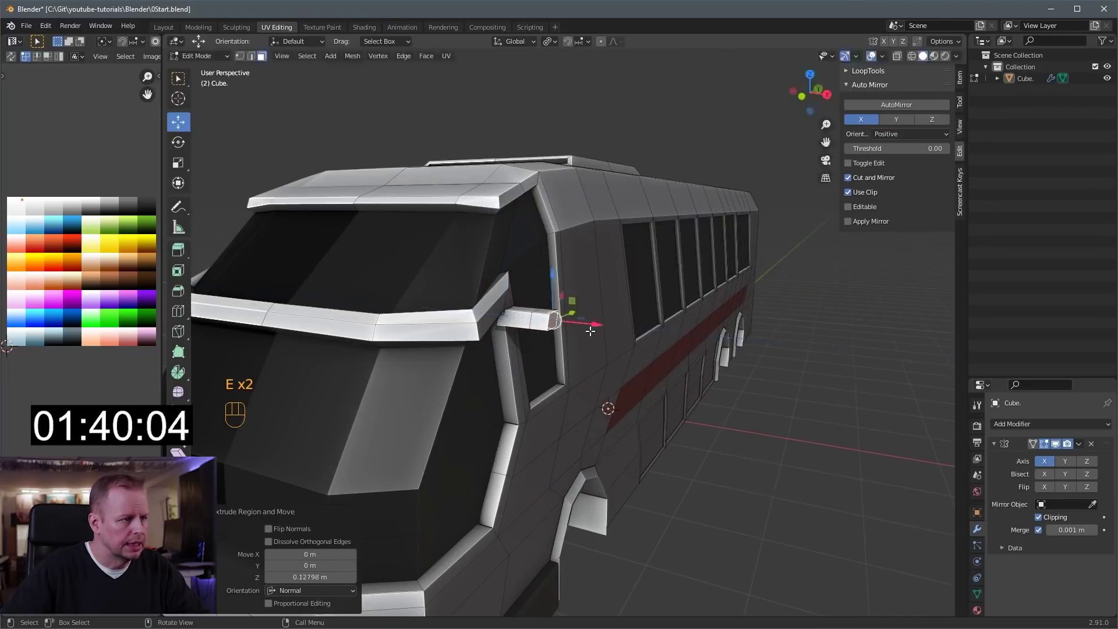
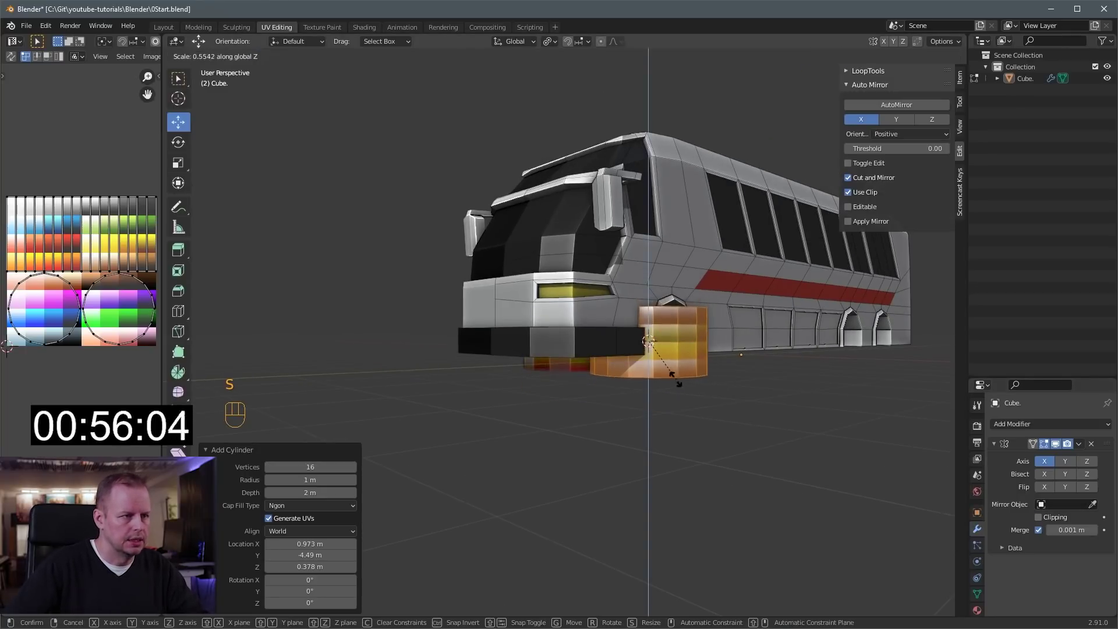
Stand the cylinder upright as a wheel and shrink it to fit the front arch
key("KP_1")
key("r")
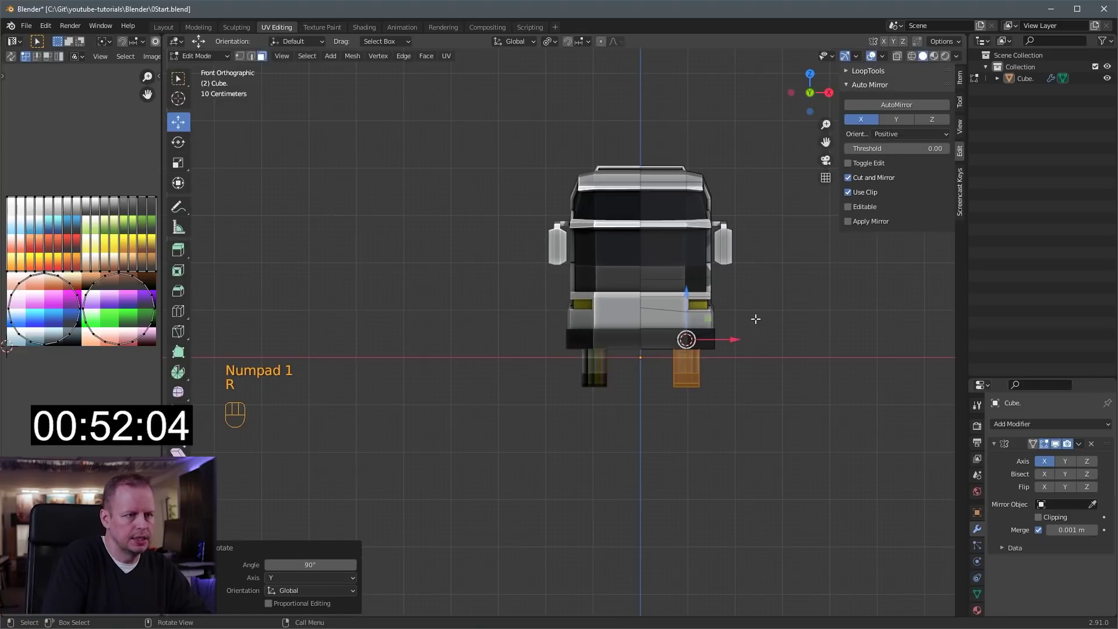
key("s")
key("KP_3")
key("s")
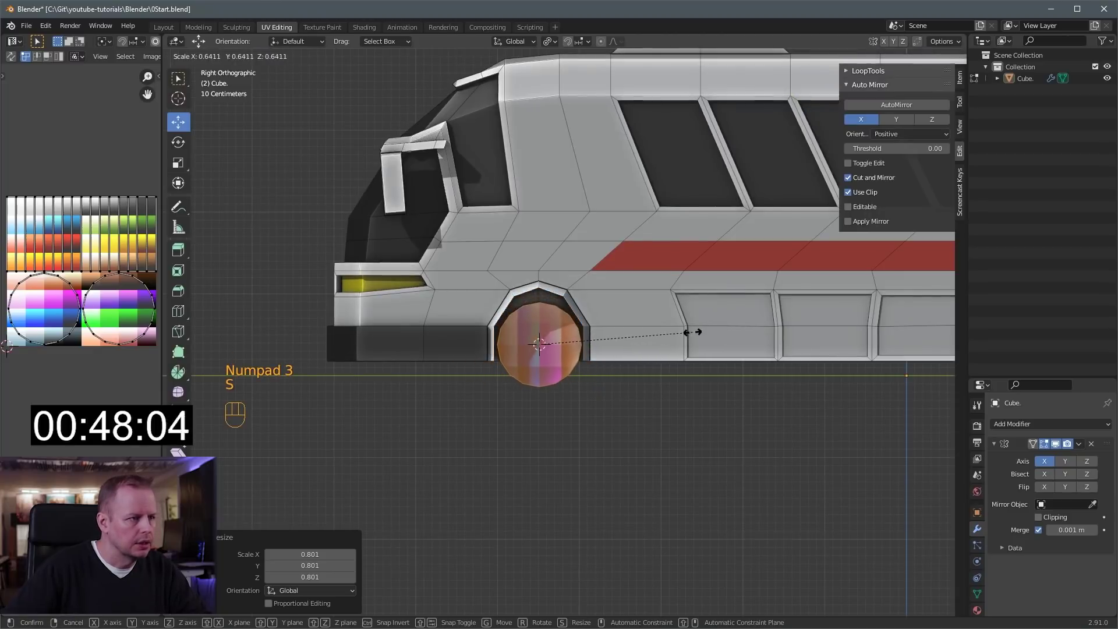
Slide the wheel into the front arch, fine-tune its size and position along the bus
left_click_drag(634, 332, 683, 329)
left_click_drag(831, 334, 860, 343)
key("a")
key("s")
key("g")
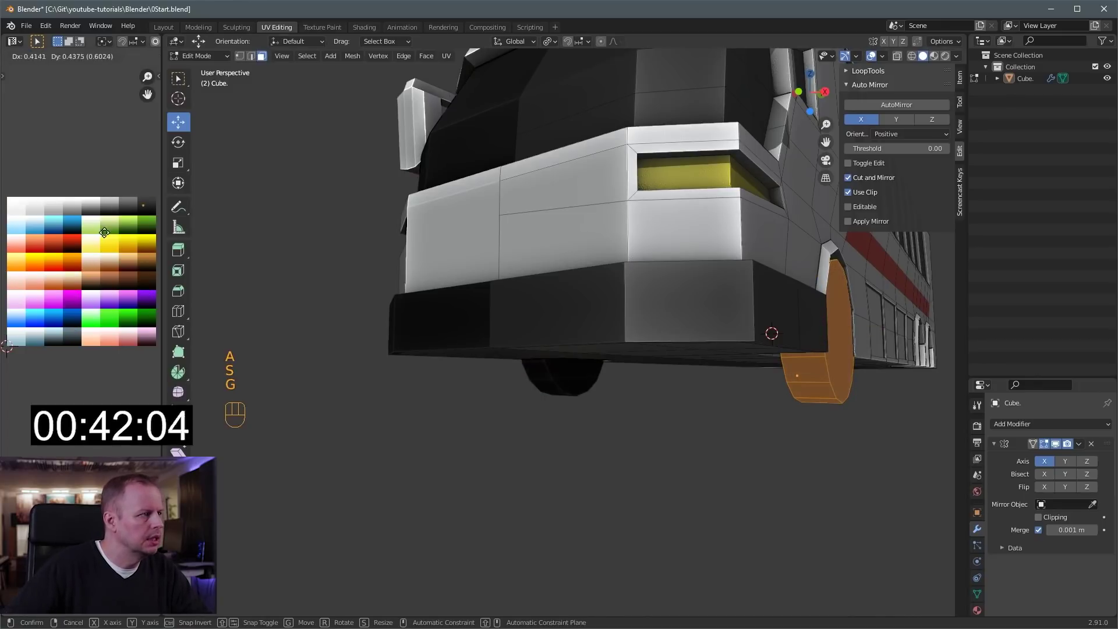
left_click_drag(688, 313, 636, 327)
left_click_drag(584, 335, 710, 337)
Shape a recessed hub on the outer wheel face with repeated insets and extrudes
left_click_drag(711, 337, 726, 336)
key("i")
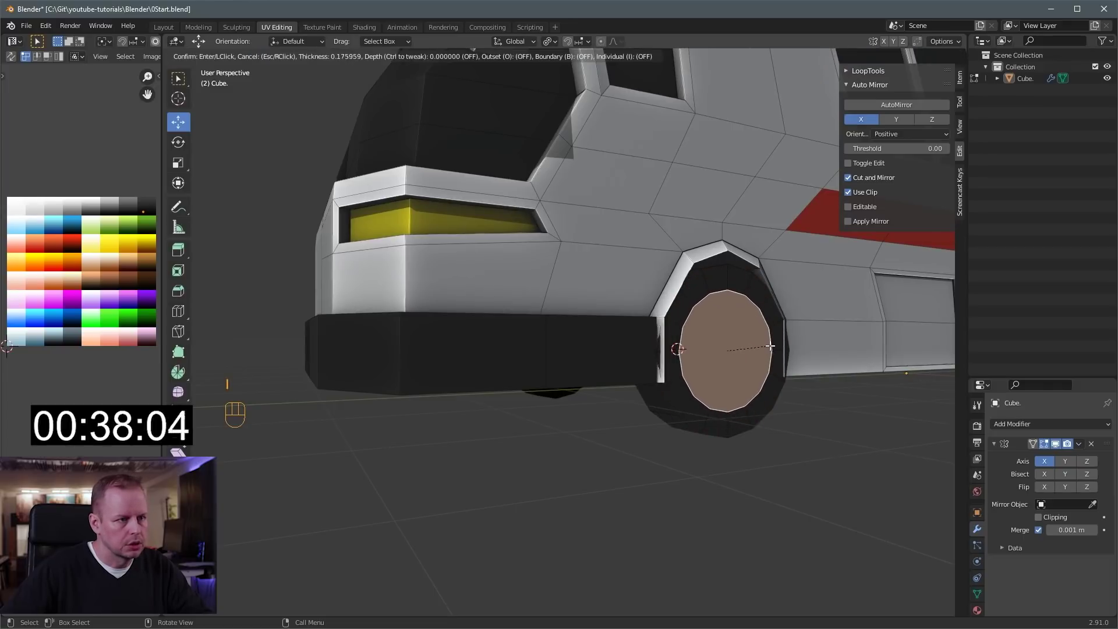
key("e")
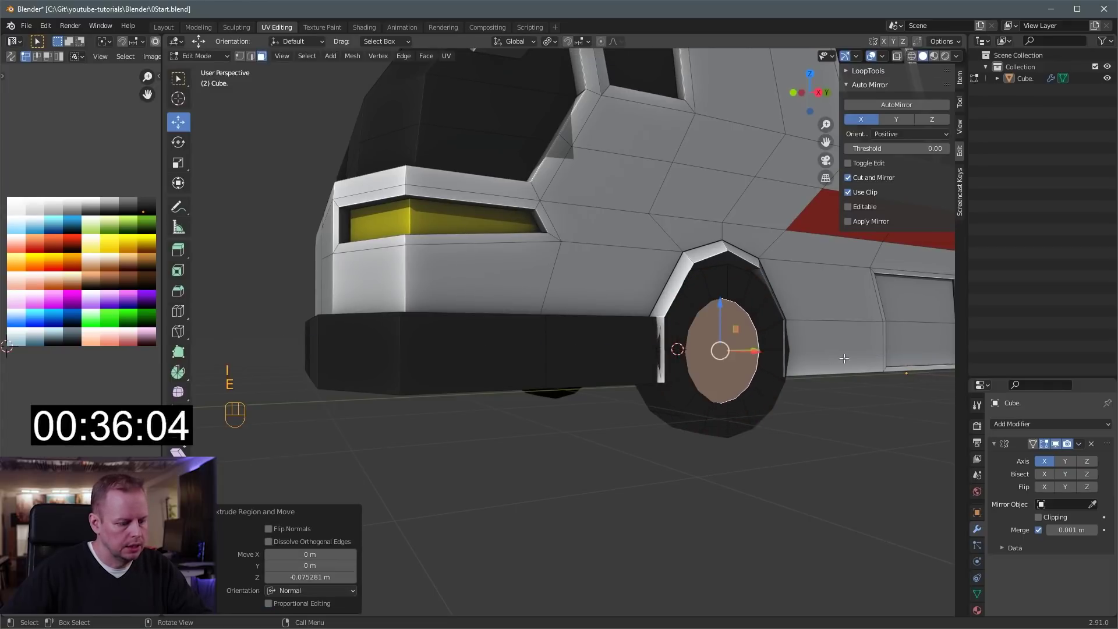
key("i")
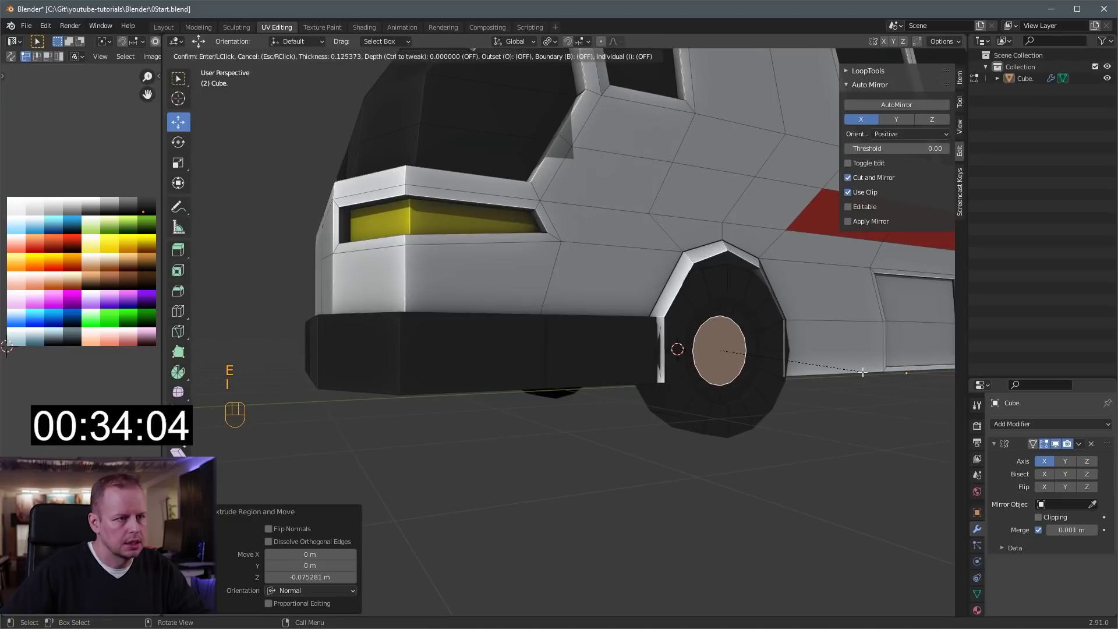
key("e")
key("s")
key("ctrl+KP_Add")
key("ctrl+KP_Add")
key("g")
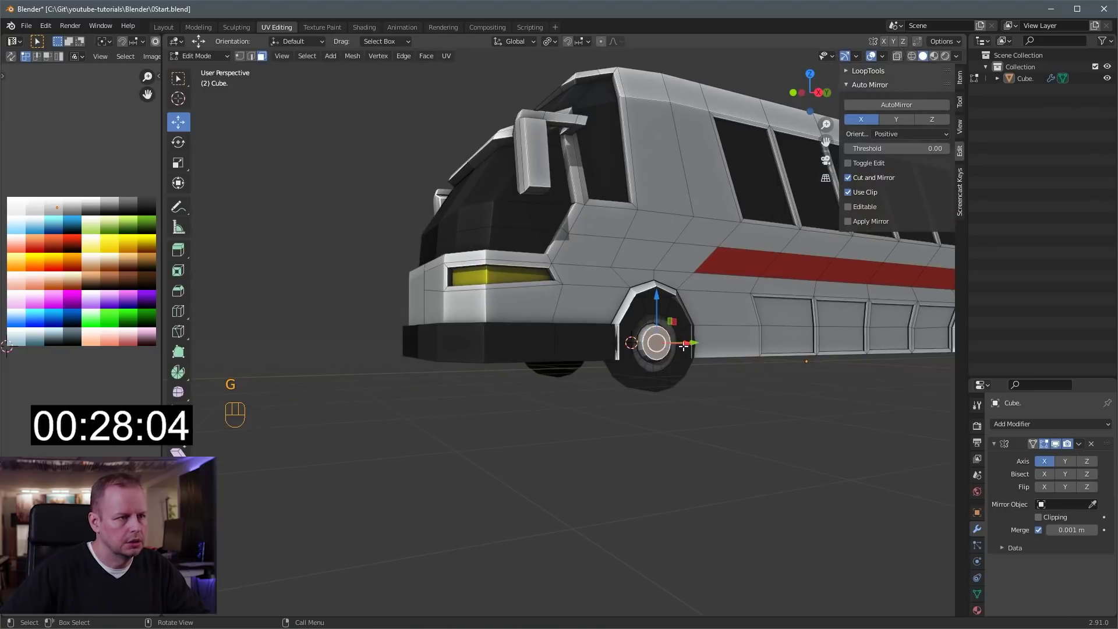
Select the whole wheel mesh as linked geometry and view it from the front
key("s")
left_click(704, 354)
key("l")
key("KP_3")
key("KP_1")
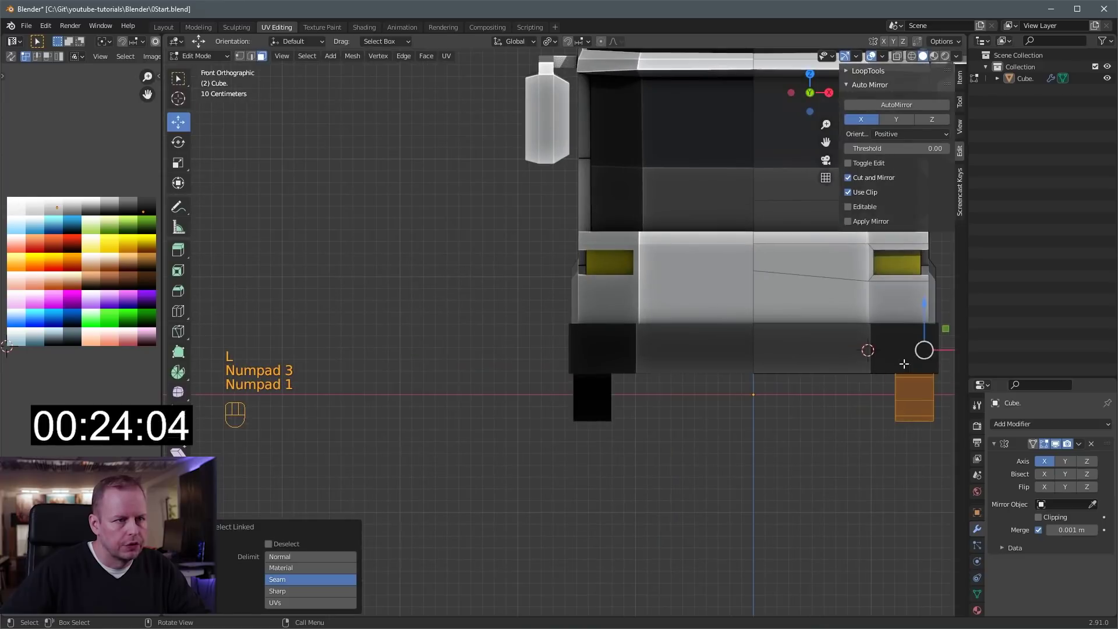
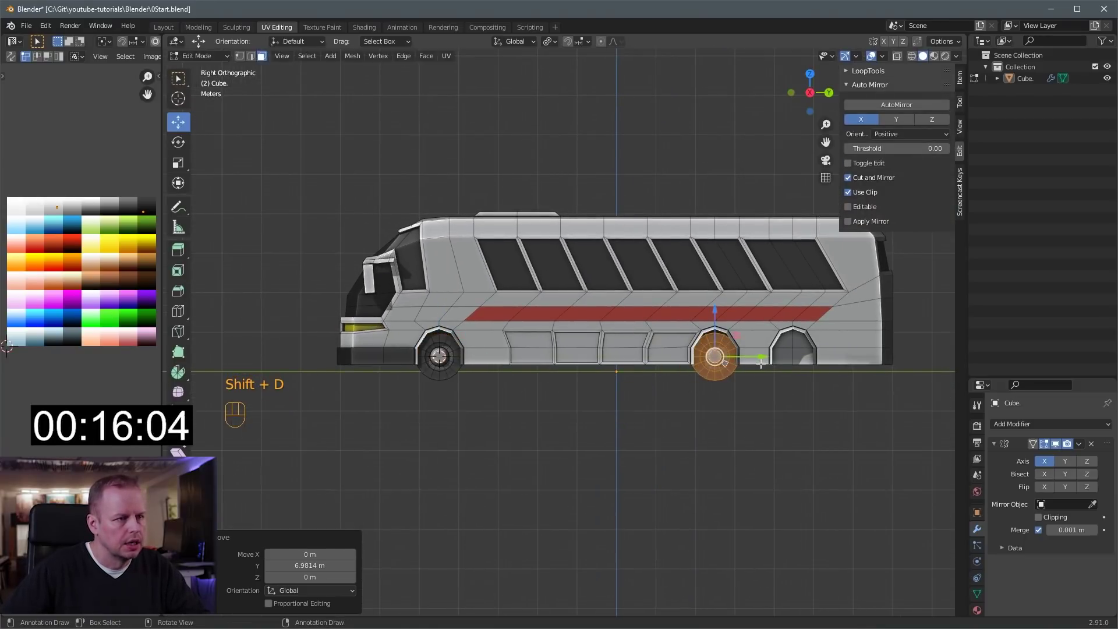
Duplicate the wheel and slide the copy under a rear arch
key("shift+d")
left_click_drag(802, 359, 825, 357)
left_click_drag(850, 357, 772, 366)
key("3")
middle_click(840, 411)
middle_click(694, 389)
Select the bottom rear faces and extrude them along normals into a thicker bumper band
left_click(803, 388)
key("shift+d")
key("s")
key("ctrl+z")
key("alt+e")
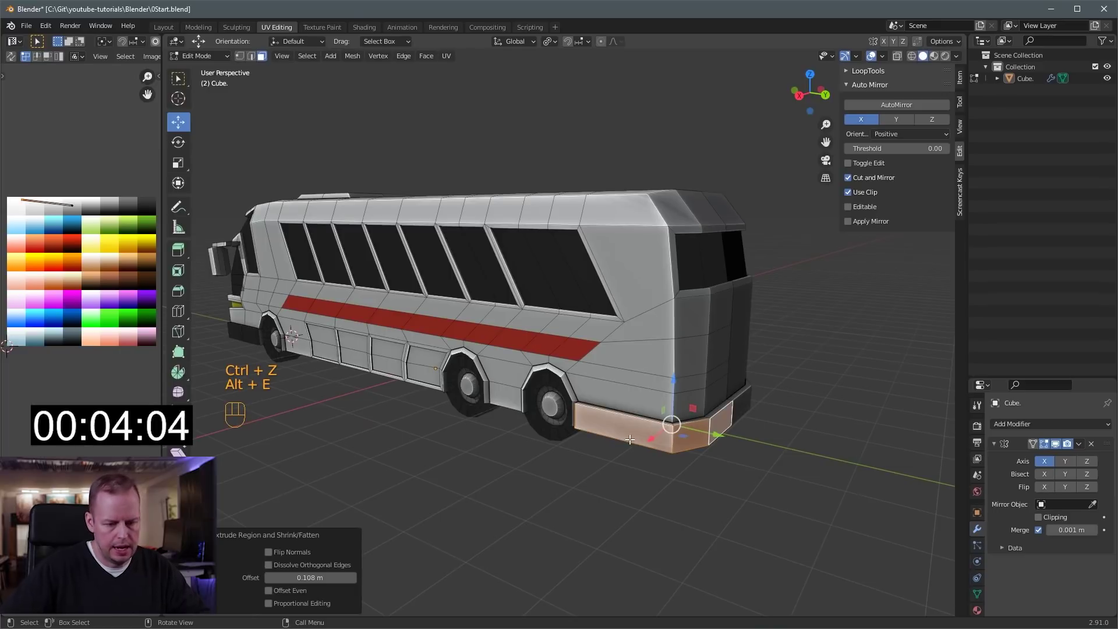
Confirm the bumper extrusion, deselect and return to Object Mode to view the bus
key("l")
key("g")
key("s")
key("g")
key("Tab")
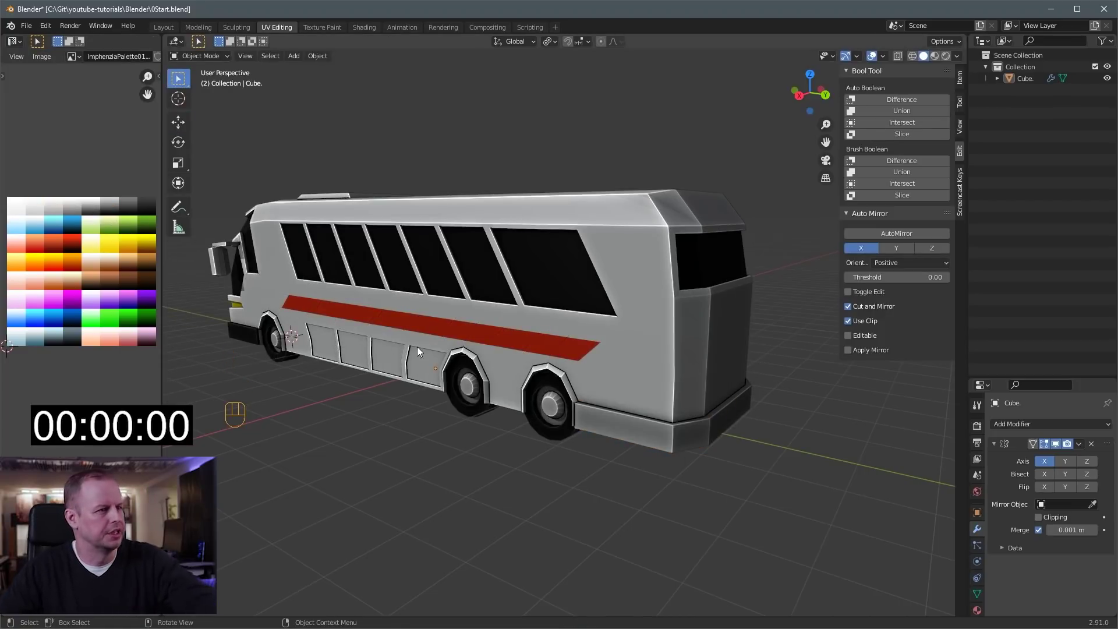
left_click(705, 513)
left_click_drag(470, 437, 608, 432)
left_click_drag(711, 439, 606, 443)
left_click_drag(713, 419, 674, 422)
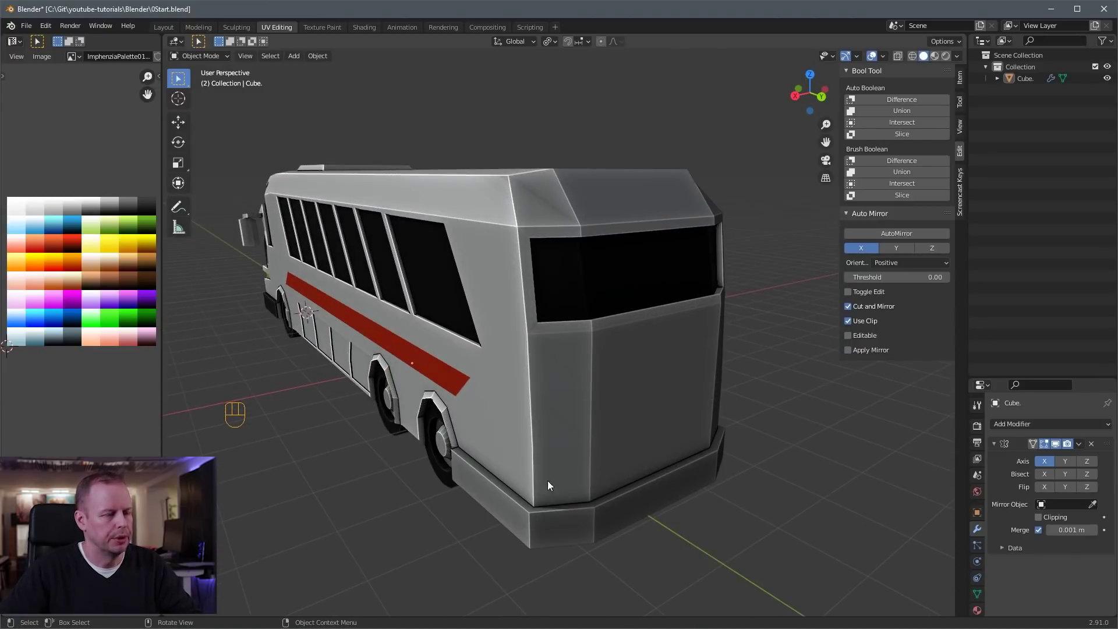
left_click_drag(563, 394, 596, 395)
left_click_drag(734, 416, 696, 440)
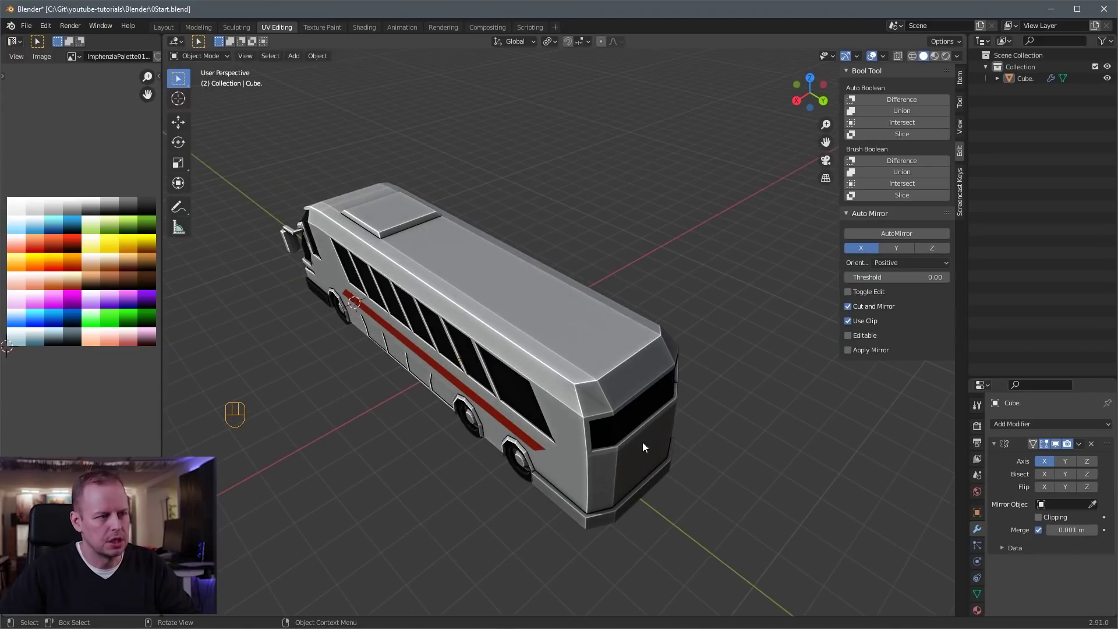
left_click_drag(533, 436, 586, 420)
left_click_drag(641, 402, 741, 375)
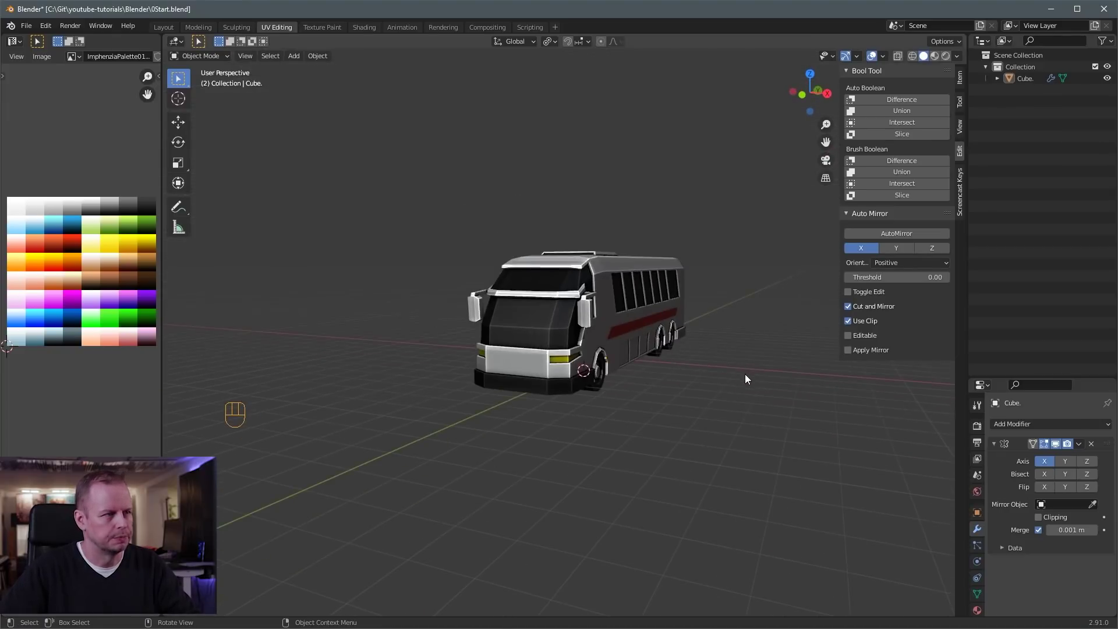
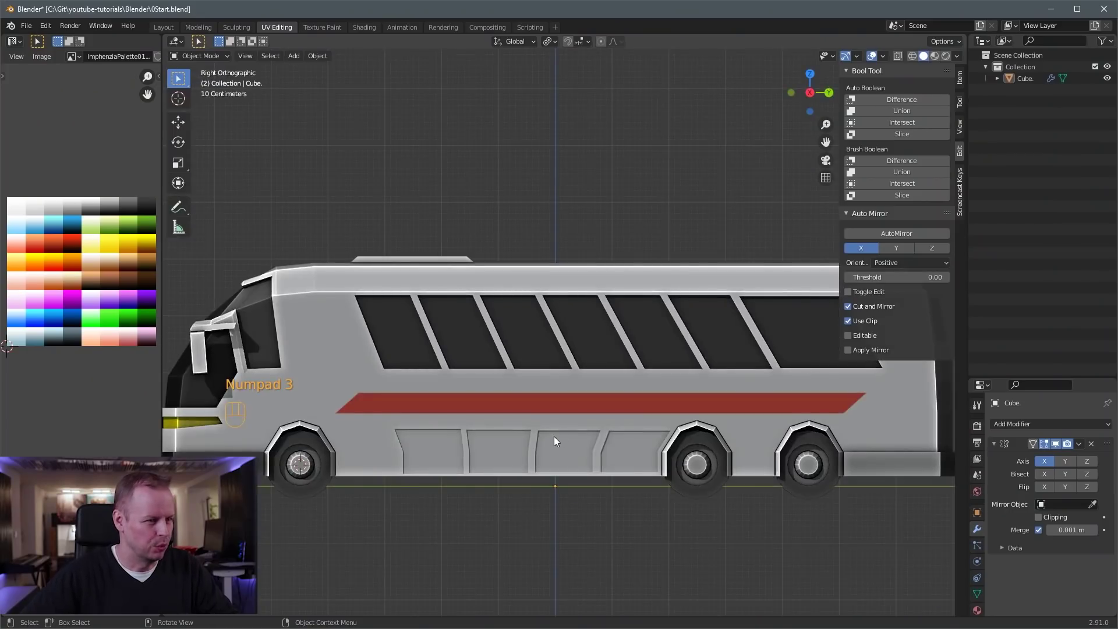
Zoom in on the rear wheels in side view and enter mesh editing with X-ray on
left_click_drag(502, 434, 613, 331)
left_click_drag(698, 281, 542, 330)
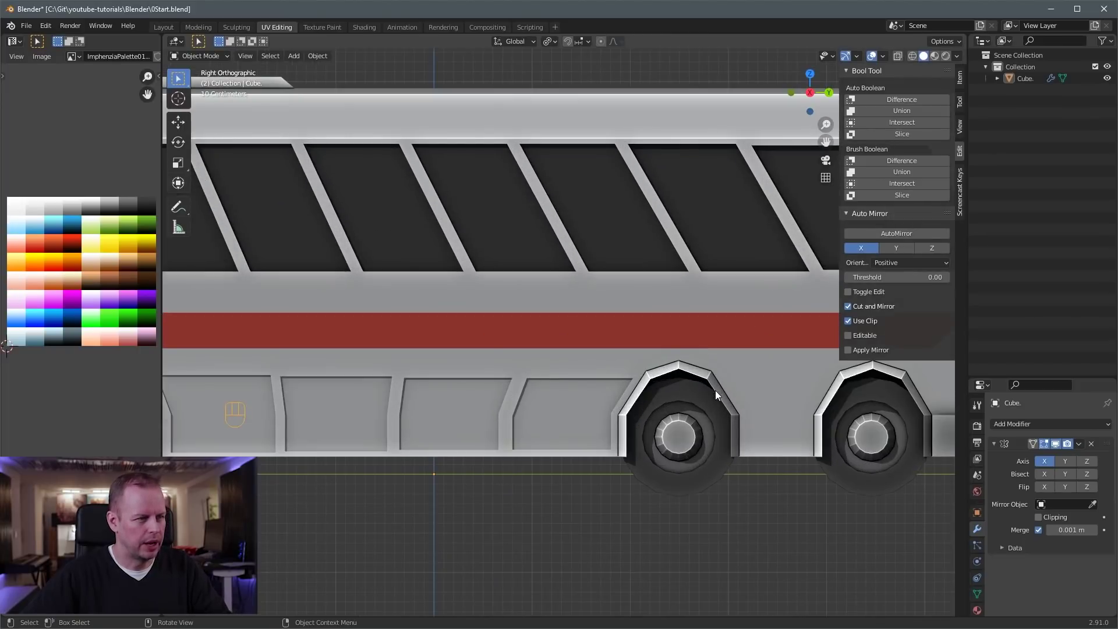
key("1")
left_click(717, 410)
key("alt+z")
key("1")
key("1")
left_click(743, 399)
Make the mesh see-through and select all of the bus geometry, wheels included
key("Tab")
key("1")
key("a")
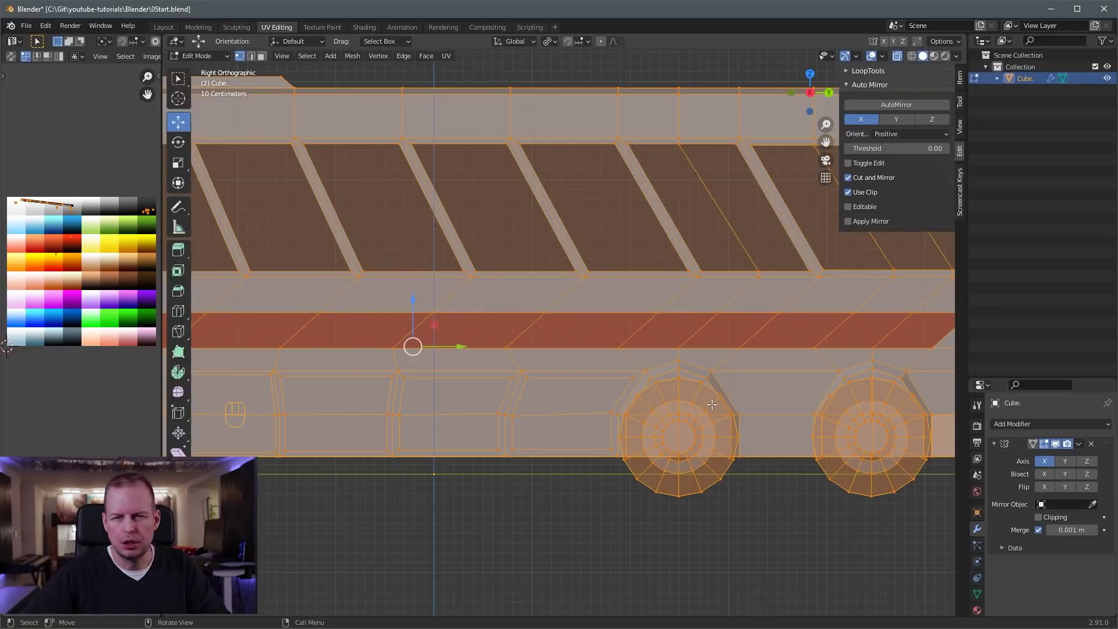
Select the wheels and hide them from view
left_click(715, 422)
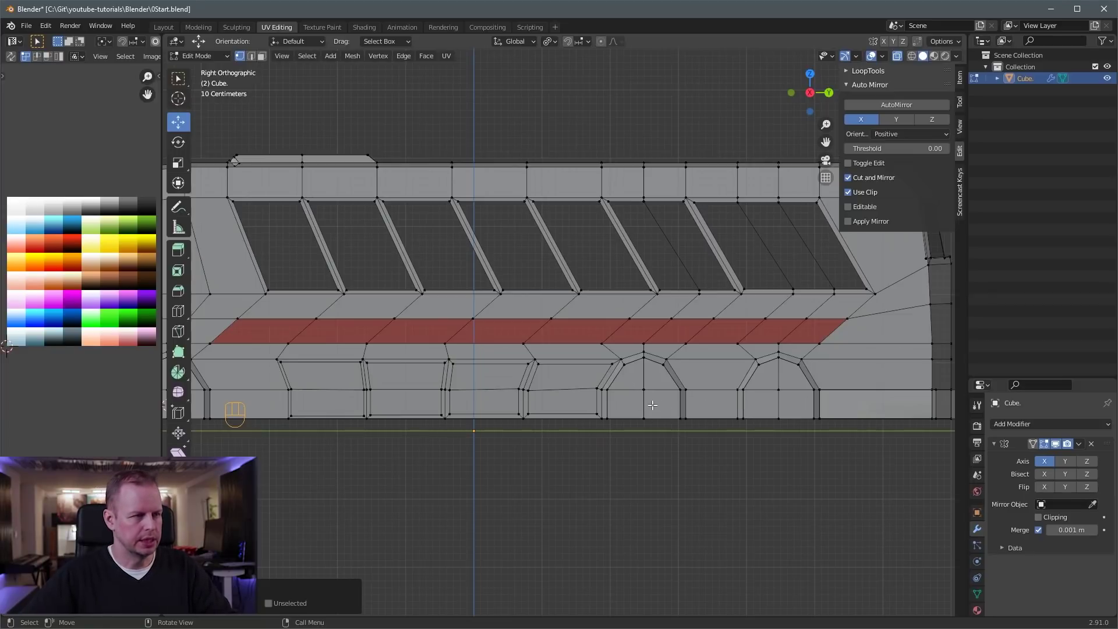
key("b")
key("s")
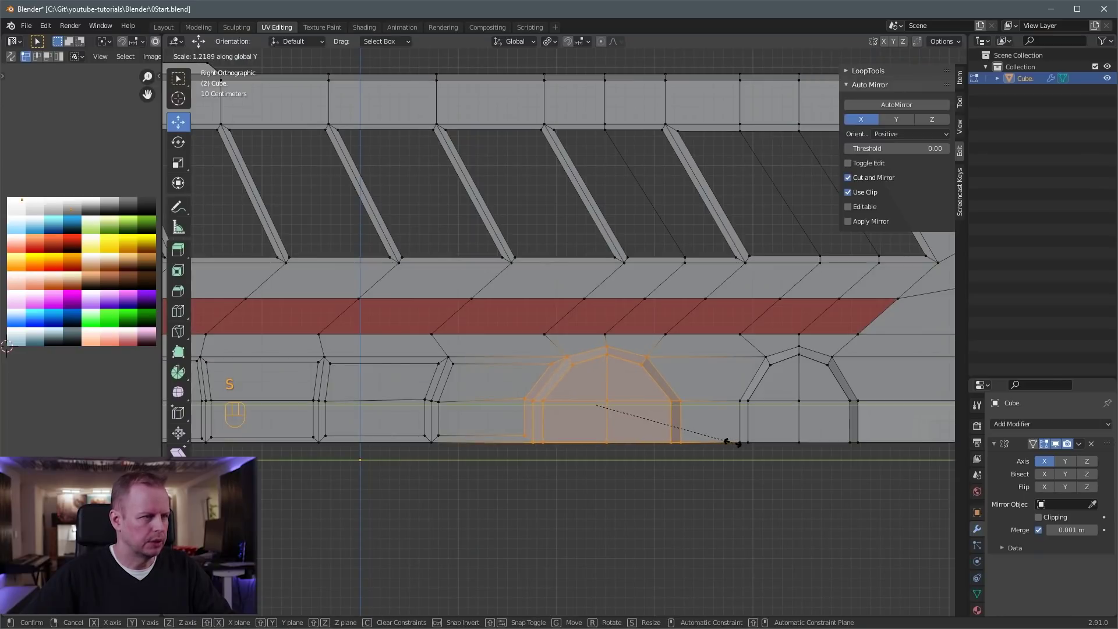
Widen the front arch opening by scaling its outline along the bus length
key("a")
key("a")
key("b")
left_click(593, 409)
key("a")
key("a")
key("a")
key("b")
Widen the next arch opening the same way, scaling along the bus length
left_click_drag(692, 408, 757, 399)
key("a")
key("a")
key("b")
left_click(798, 406)
key("a")
key("a")
key("b")
Slide the side edges of an arch outward along the bus to enlarge it
left_click(901, 414)
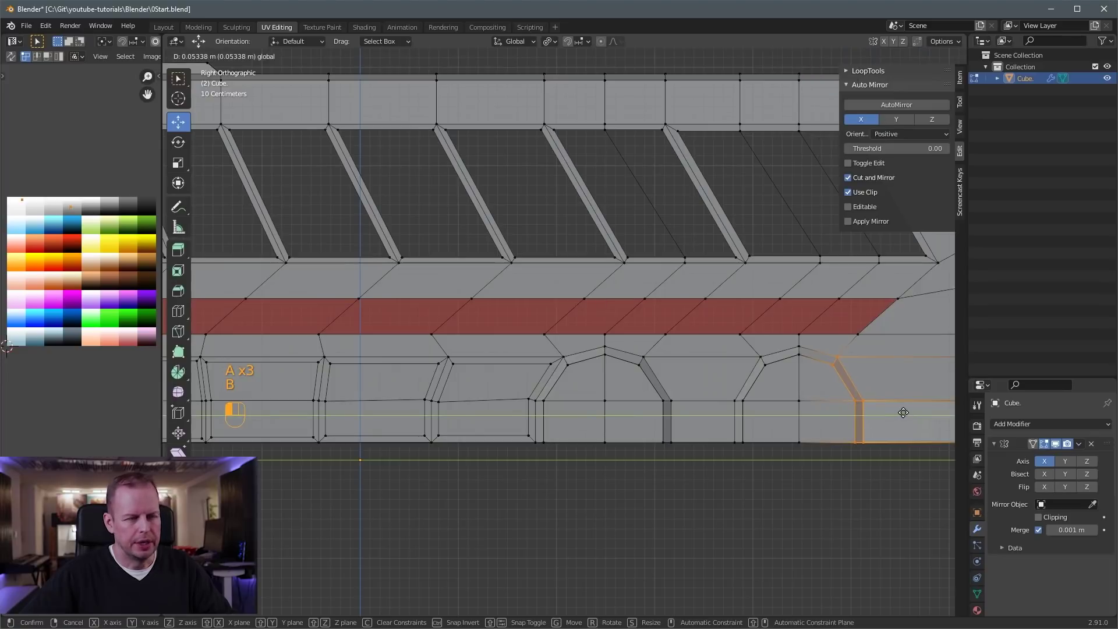
left_click_drag(904, 409, 681, 375)
middle_click(562, 389)
left_click(885, 401)
left_click_drag(597, 400, 719, 418)
key("a")
key("a")
key("b")
left_click(703, 488)
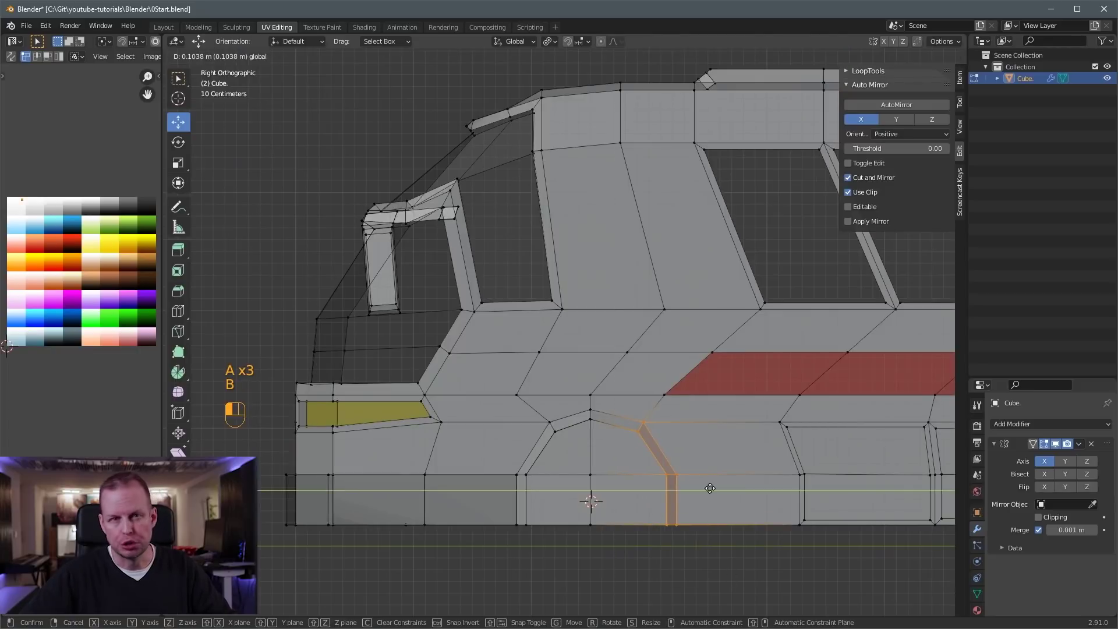
Offset the front arch edge along the bus, then inspect the reshaped arches from a low angle
key("a")
key("a")
key("b")
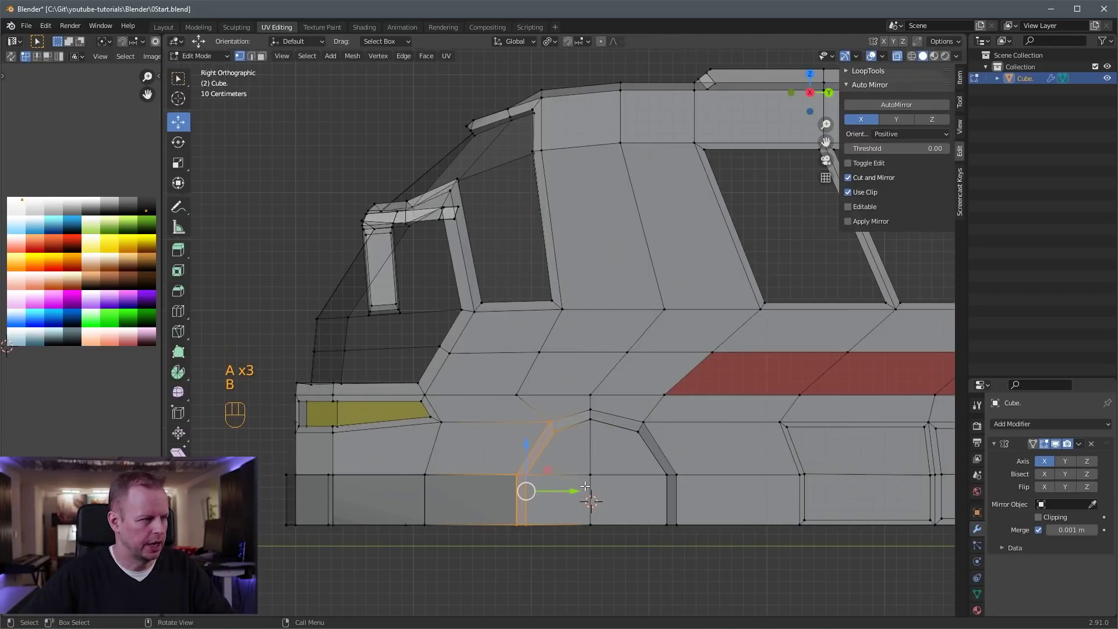
left_click(577, 489)
left_click(697, 566)
left_click_drag(650, 472, 716, 478)
left_click_drag(837, 441, 804, 426)
left_click_drag(844, 435, 769, 433)
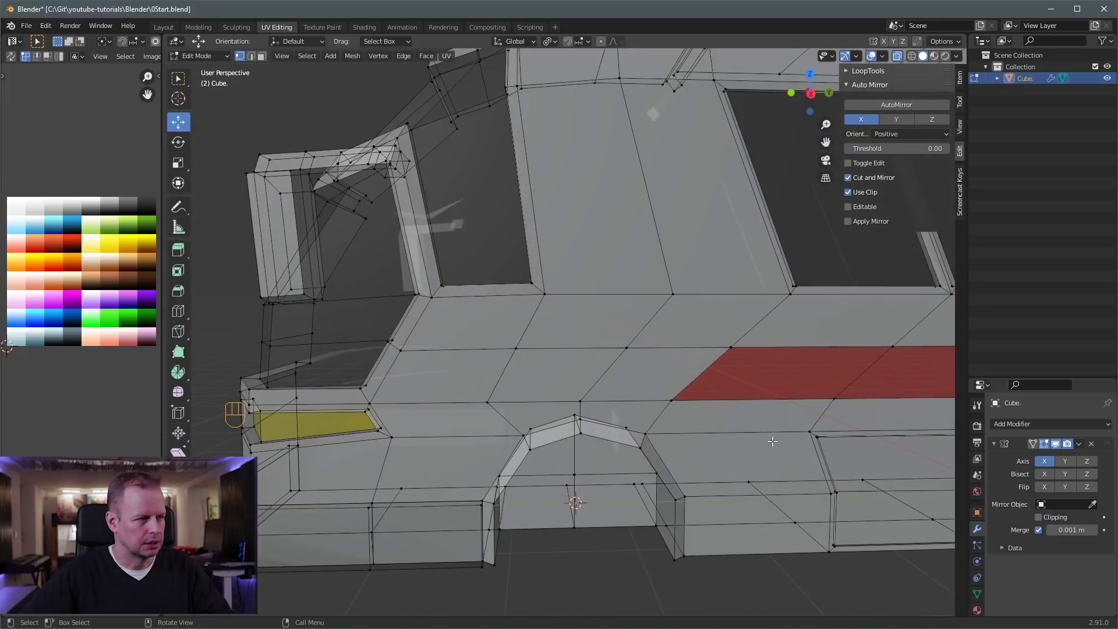